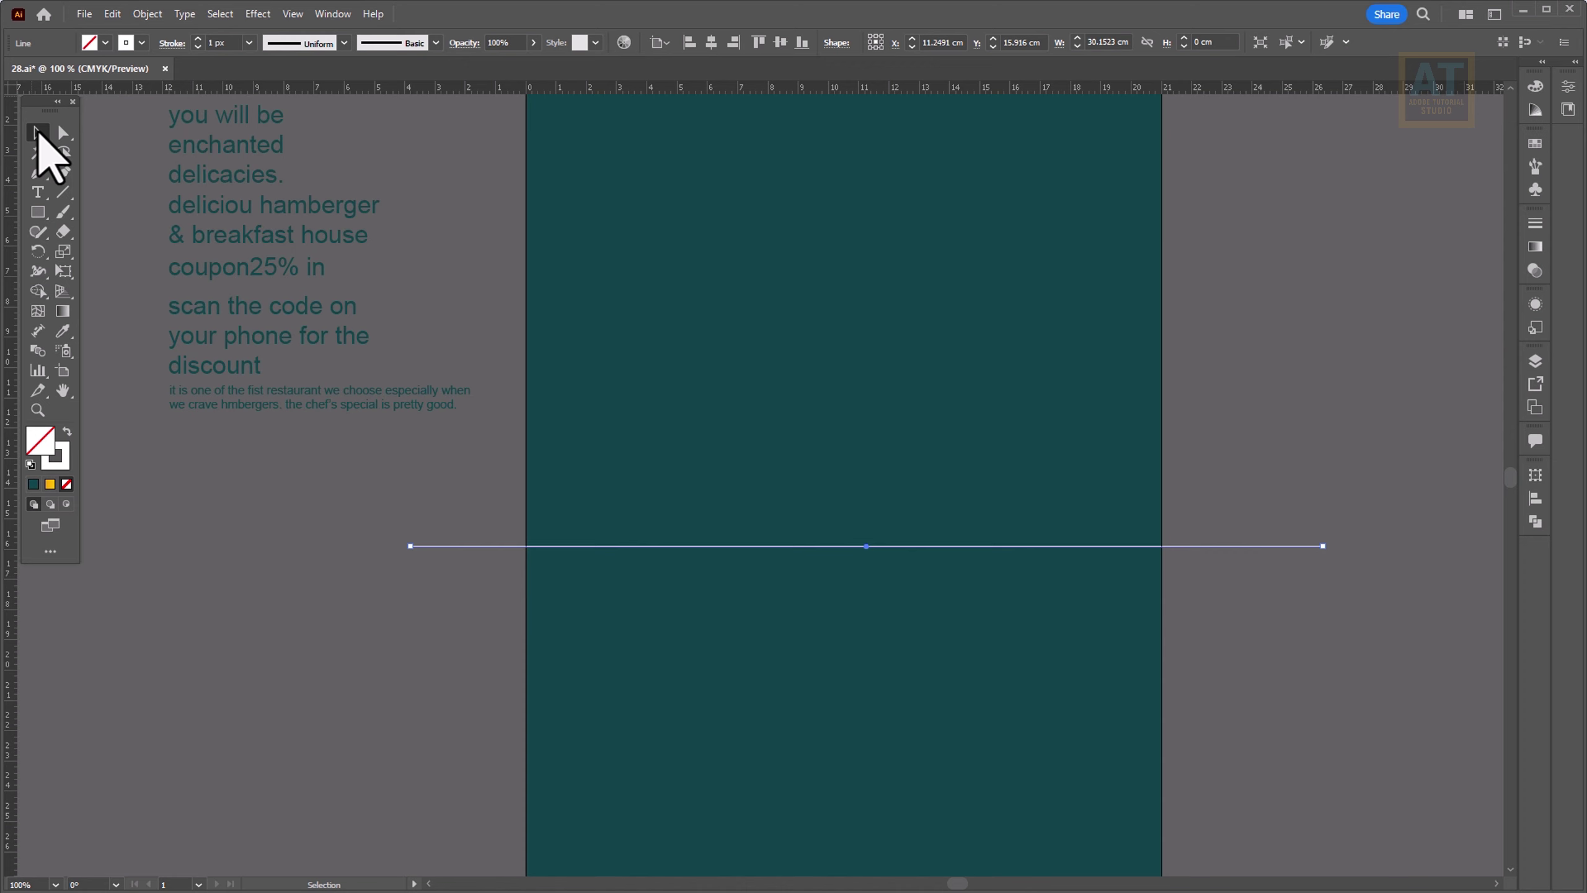
Step: Turn the straight dividing line into a smooth Zig Zag wave across the artboard
double_click(319, 585)
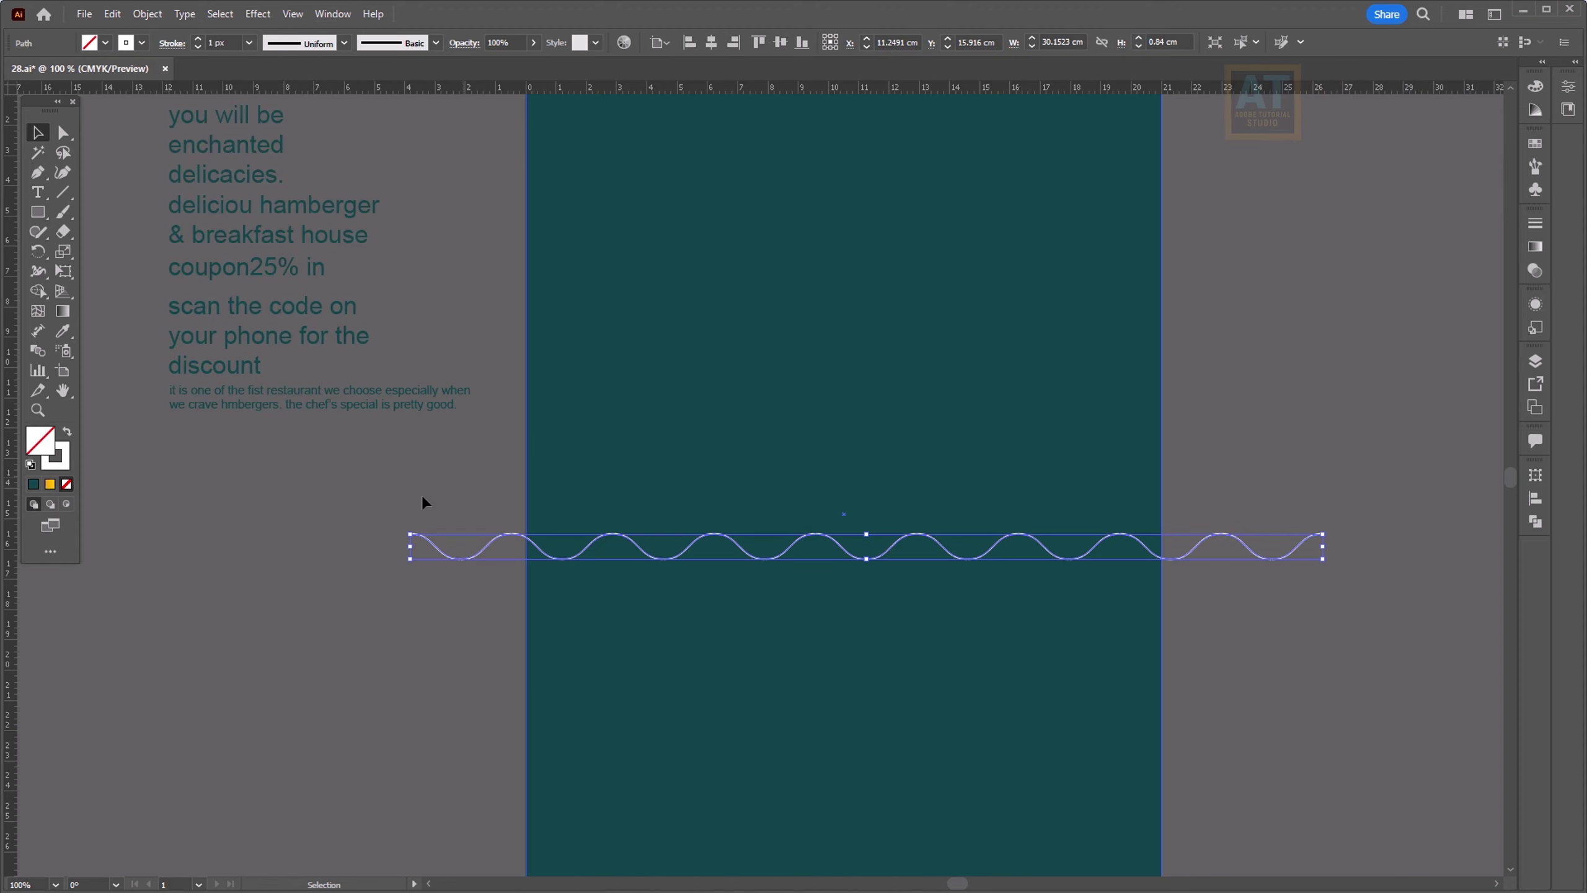
scroll(down, 3)
key(space)
Step: Divide the teal rectangle along the wave, fill the lower piece brown and duplicate it
double_click(730, 517)
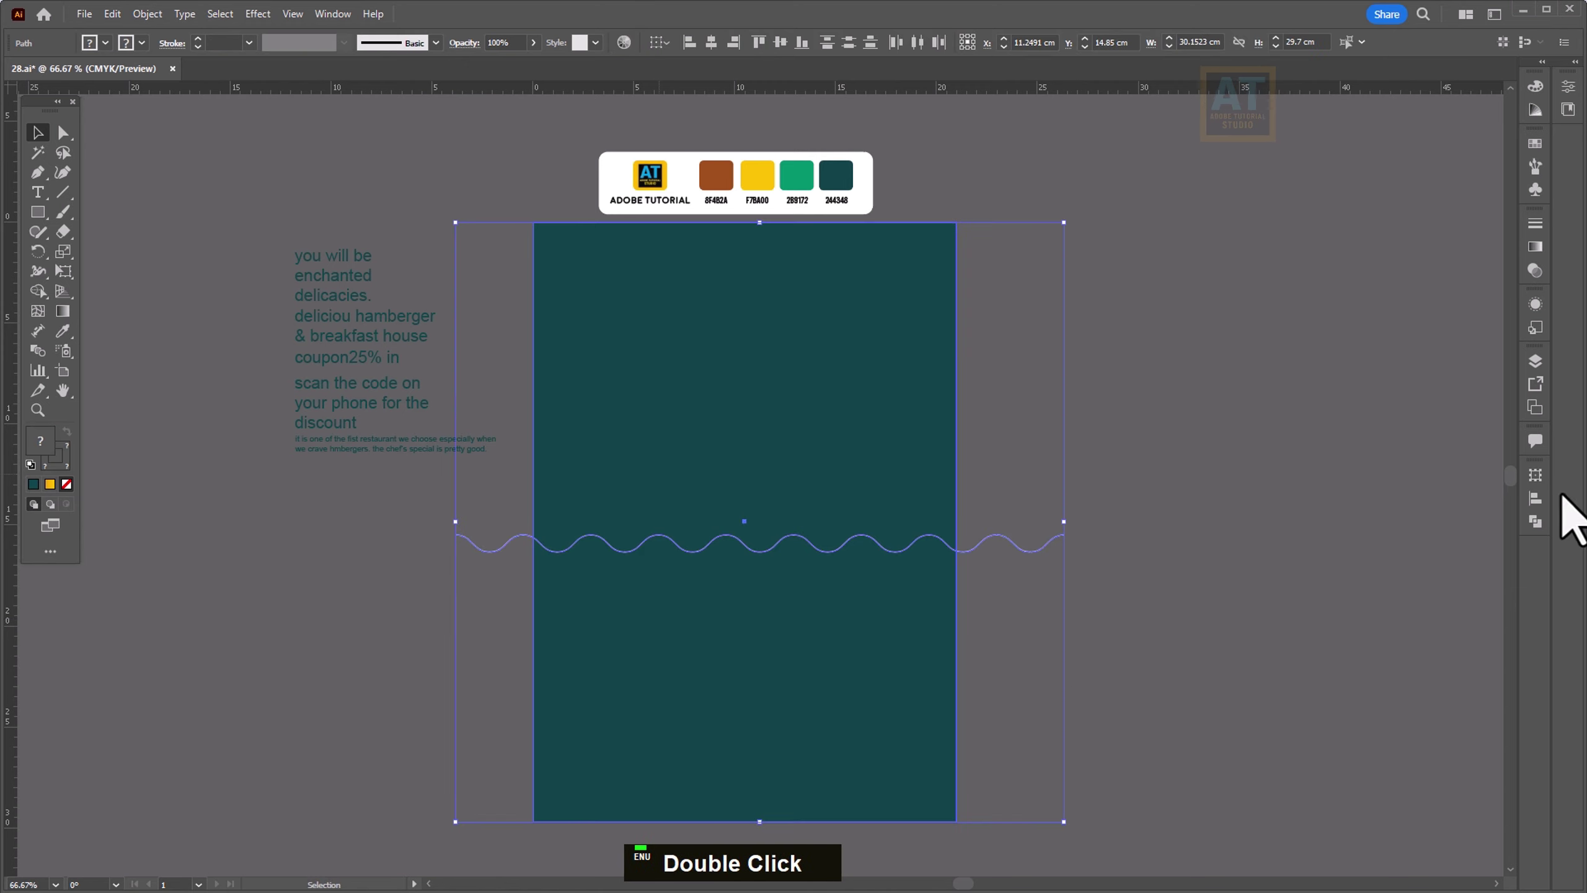
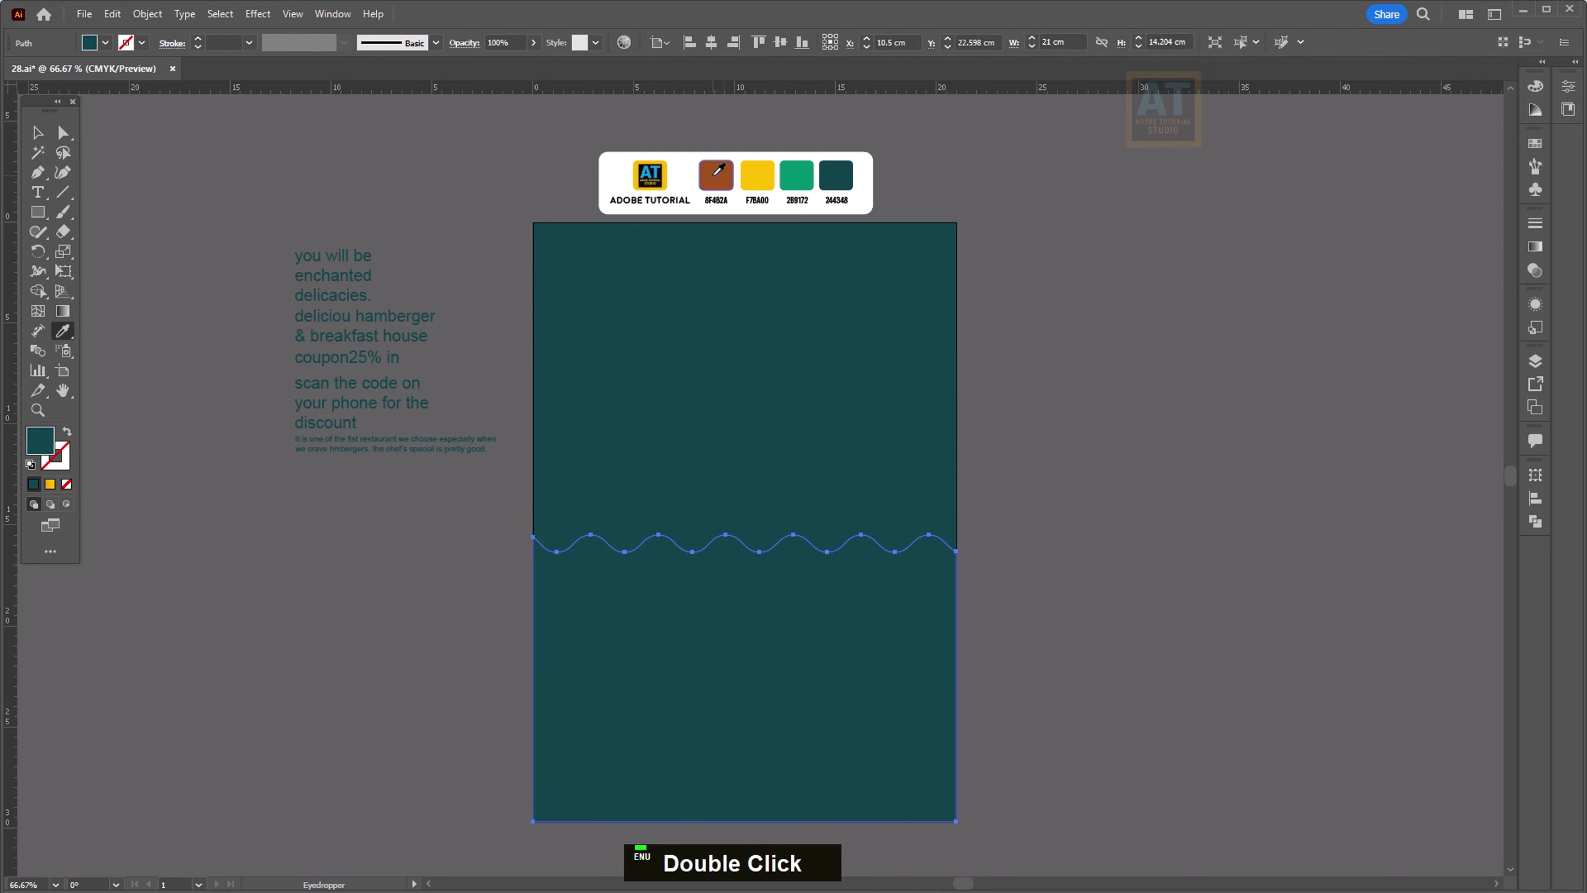
double_click(337, 166)
key(space)
Step: Rotate the spare wavy piece over the top-right corner and divide the teal top along it
double_click(689, 638)
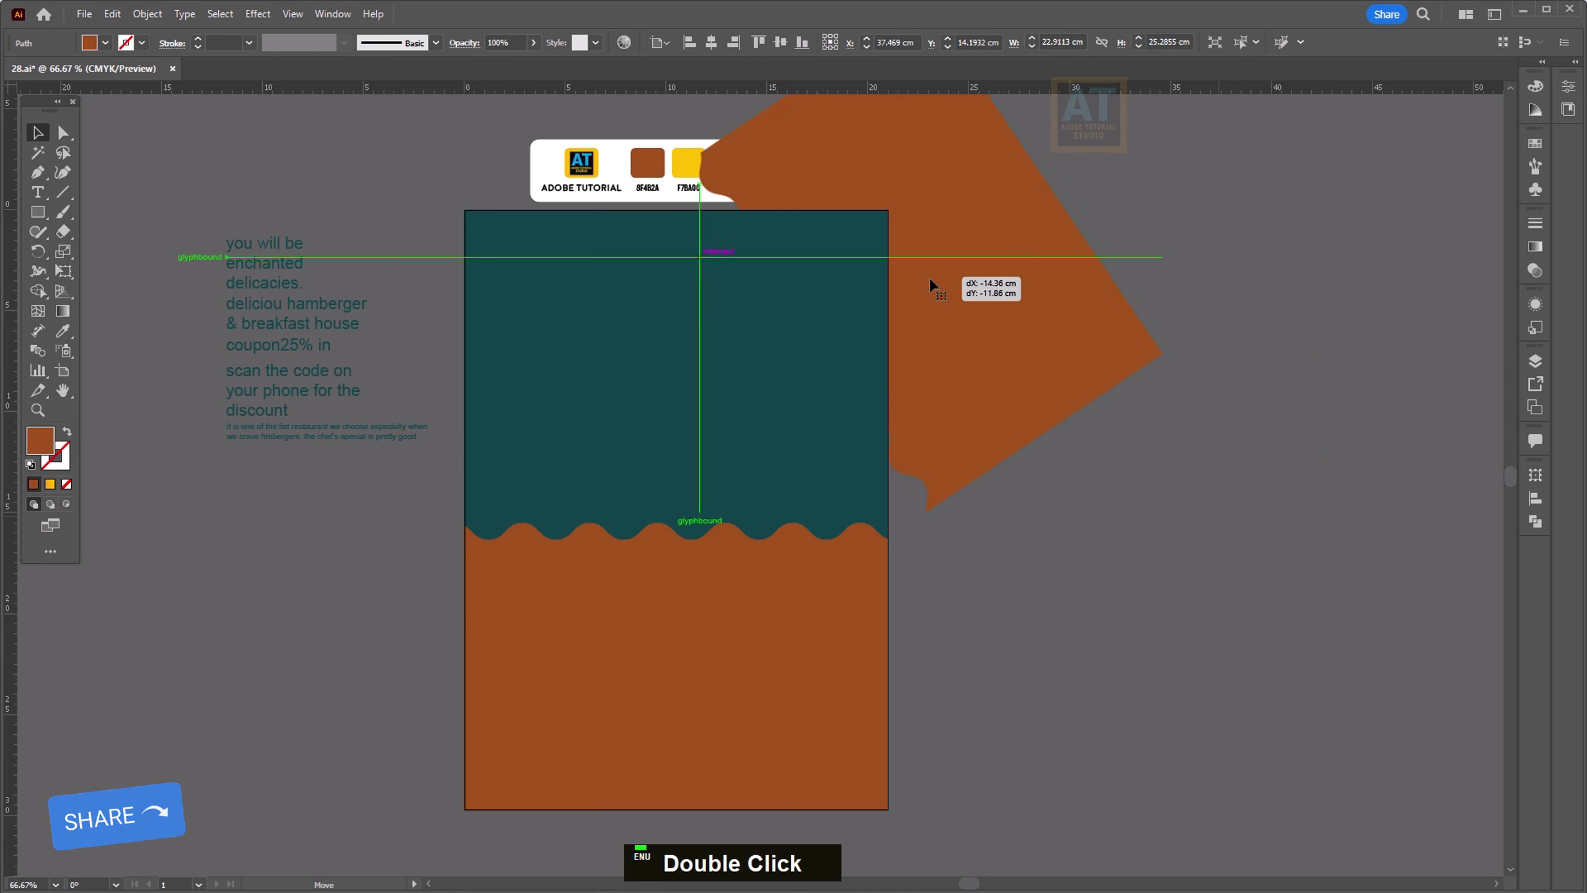
click(690, 379)
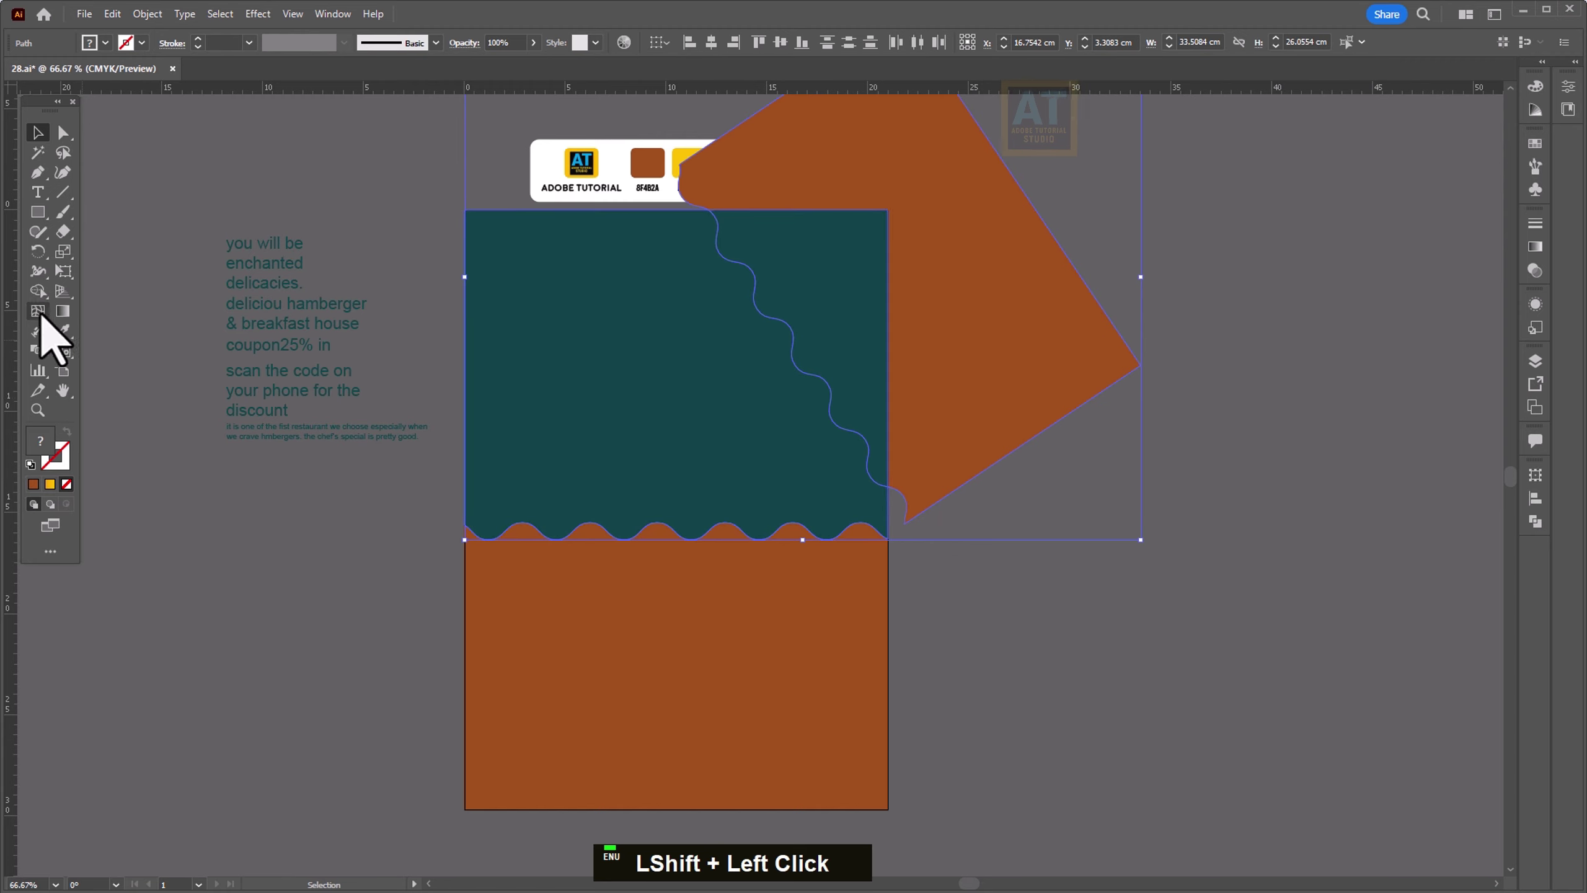
click(1052, 388)
click(646, 407)
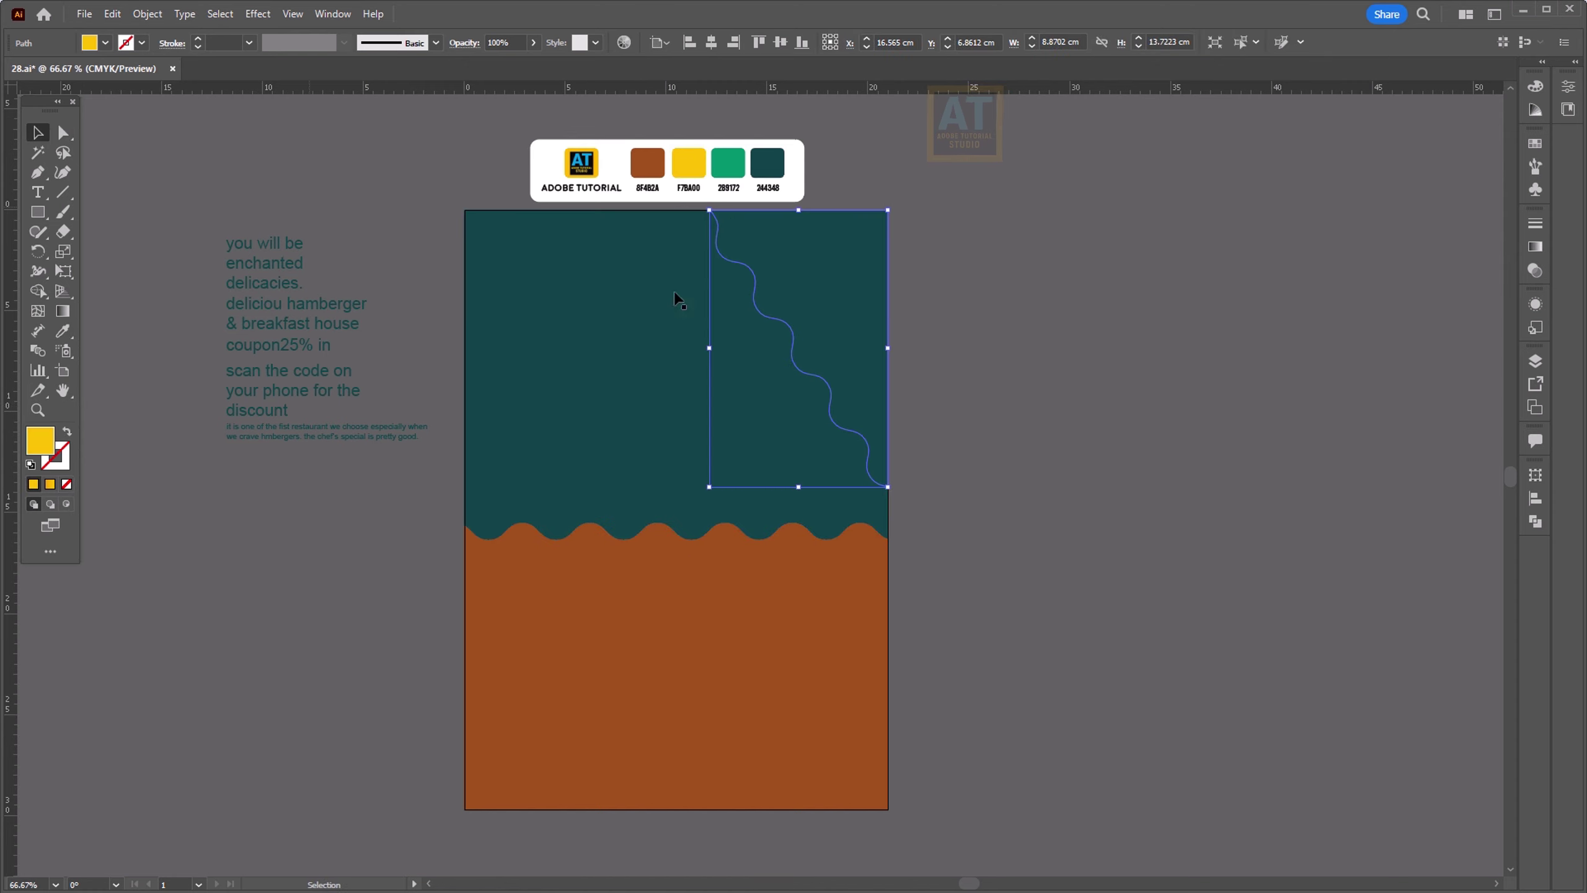
Step: Ungroup the pieces, fill the corner piece yellow and delete the unused leftover
right_click(847, 311)
double_click(1155, 458)
key(space)
scroll(down, 3)
key(space)
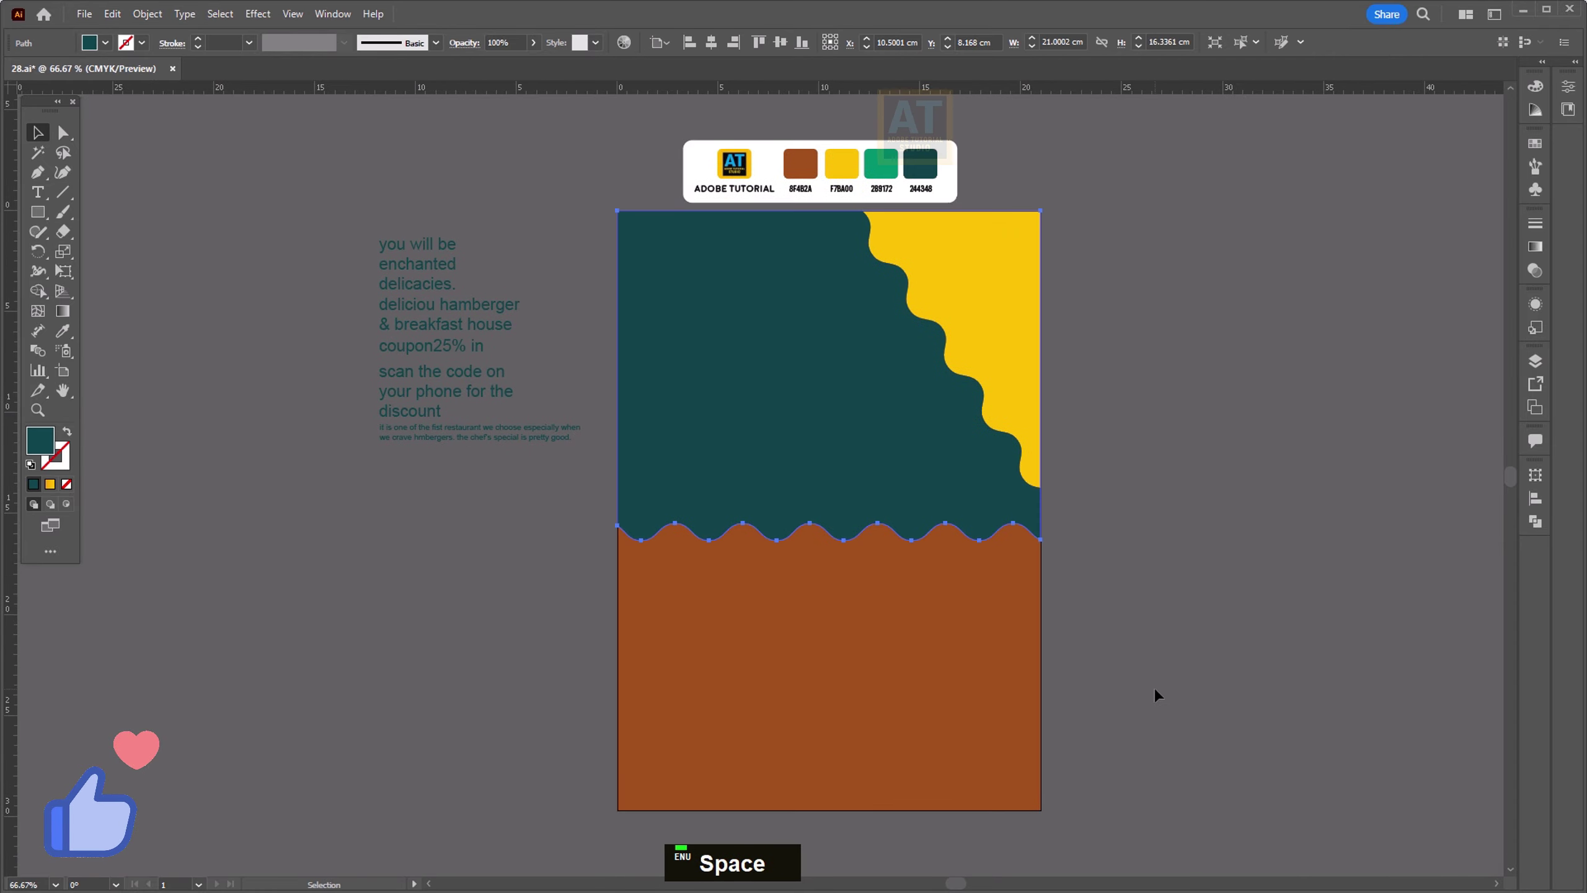
double_click(1078, 602)
key(space)
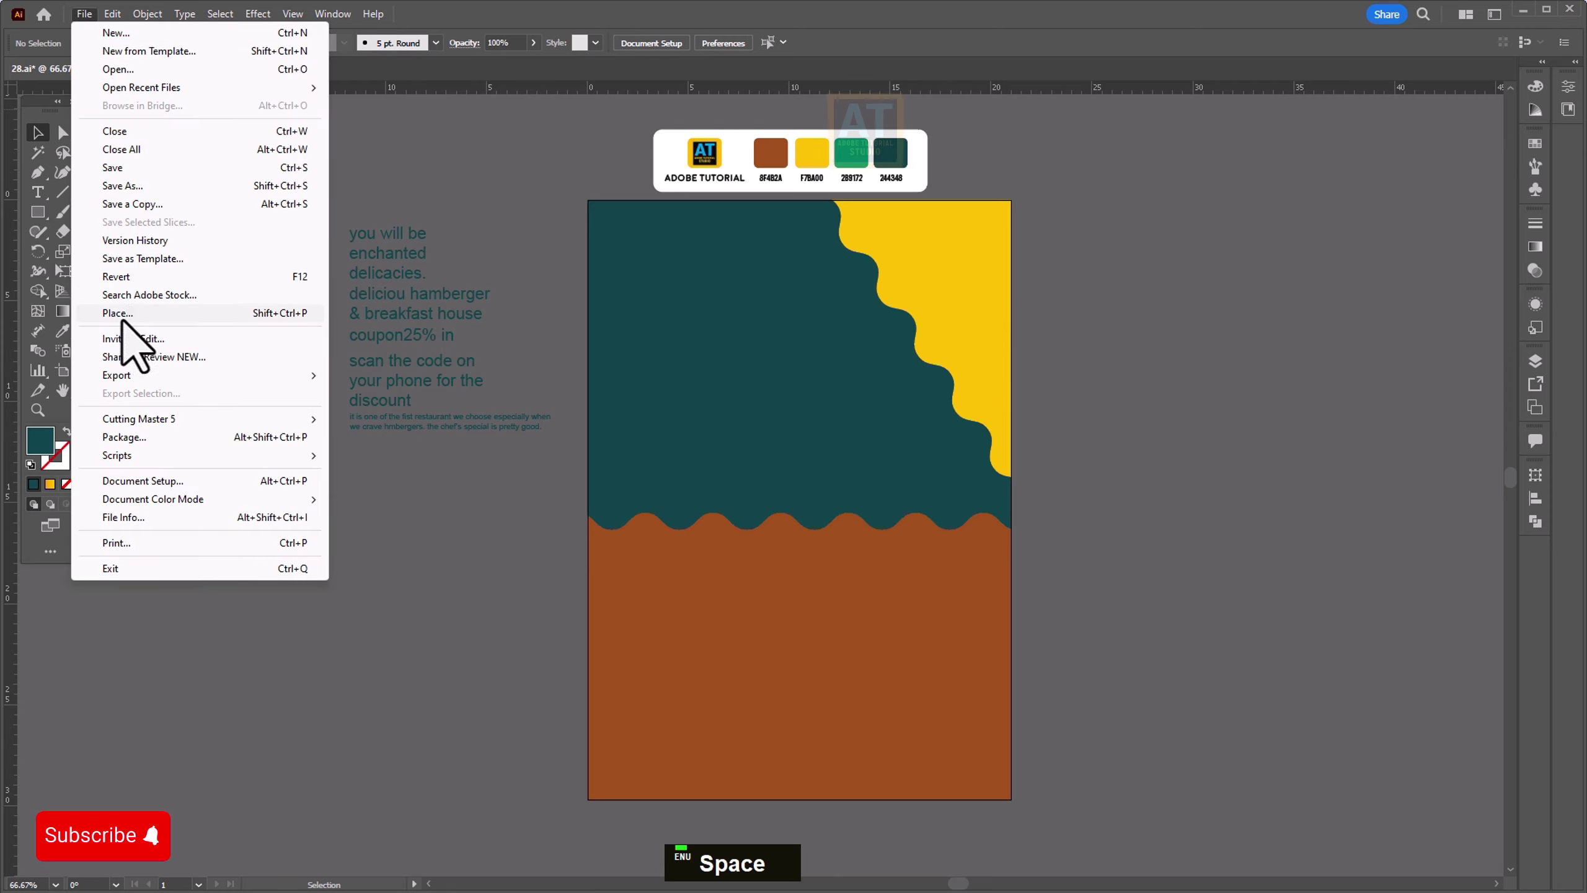
Step: Choose the burger photo to place onto the teal area of the flyer
double_click(790, 291)
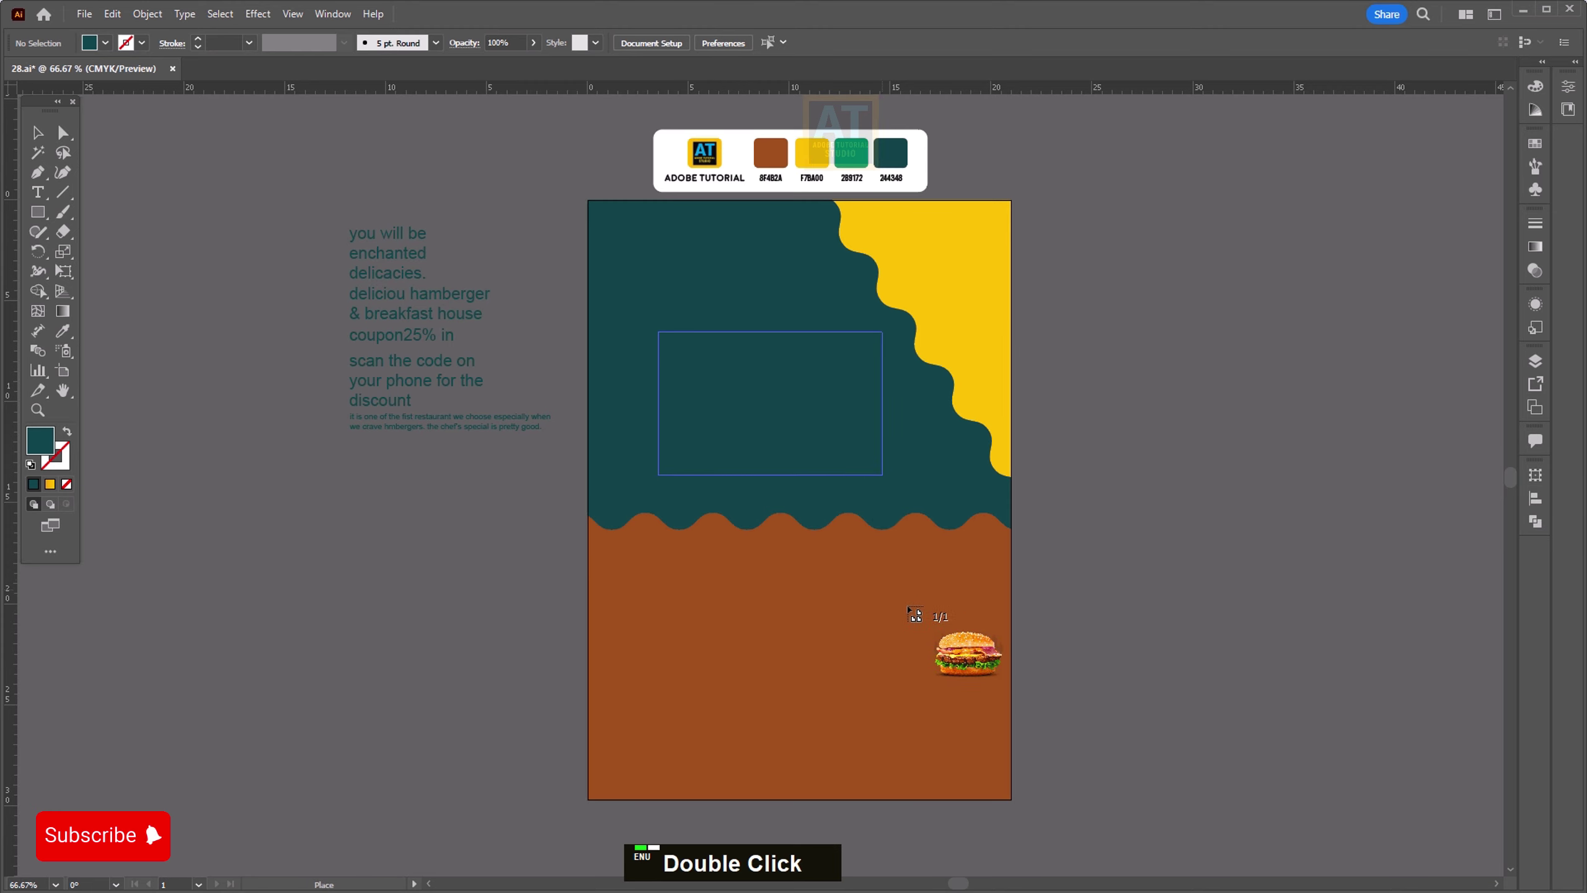
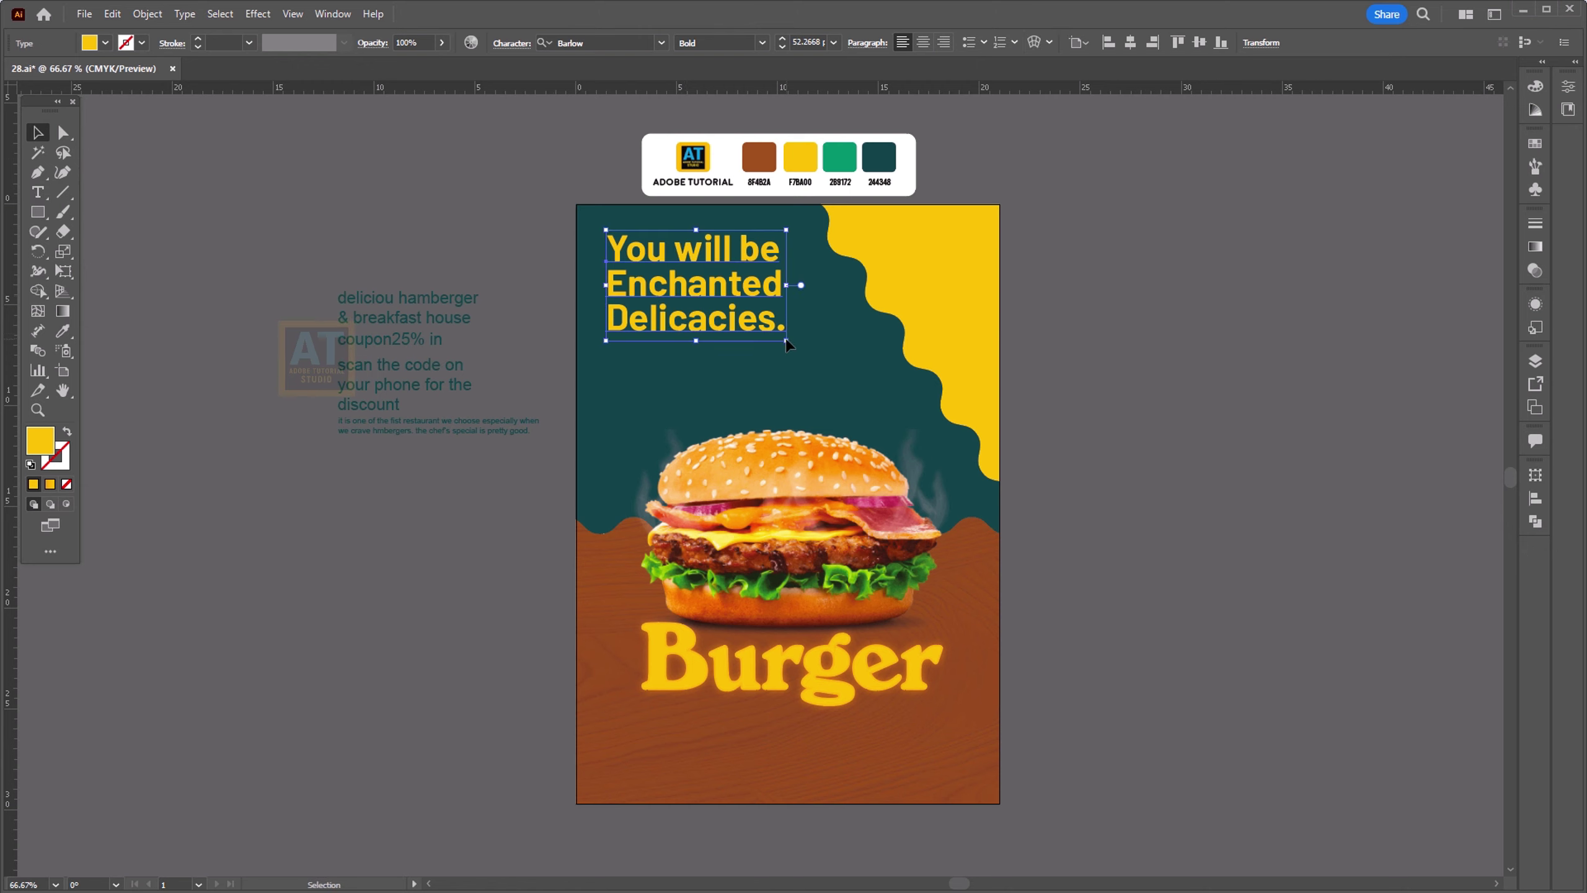
Step: Bring the breakfast house subheading onto the flyer in white and copy its style to the coupon text
double_click(372, 311)
key(ctrl+shift+])
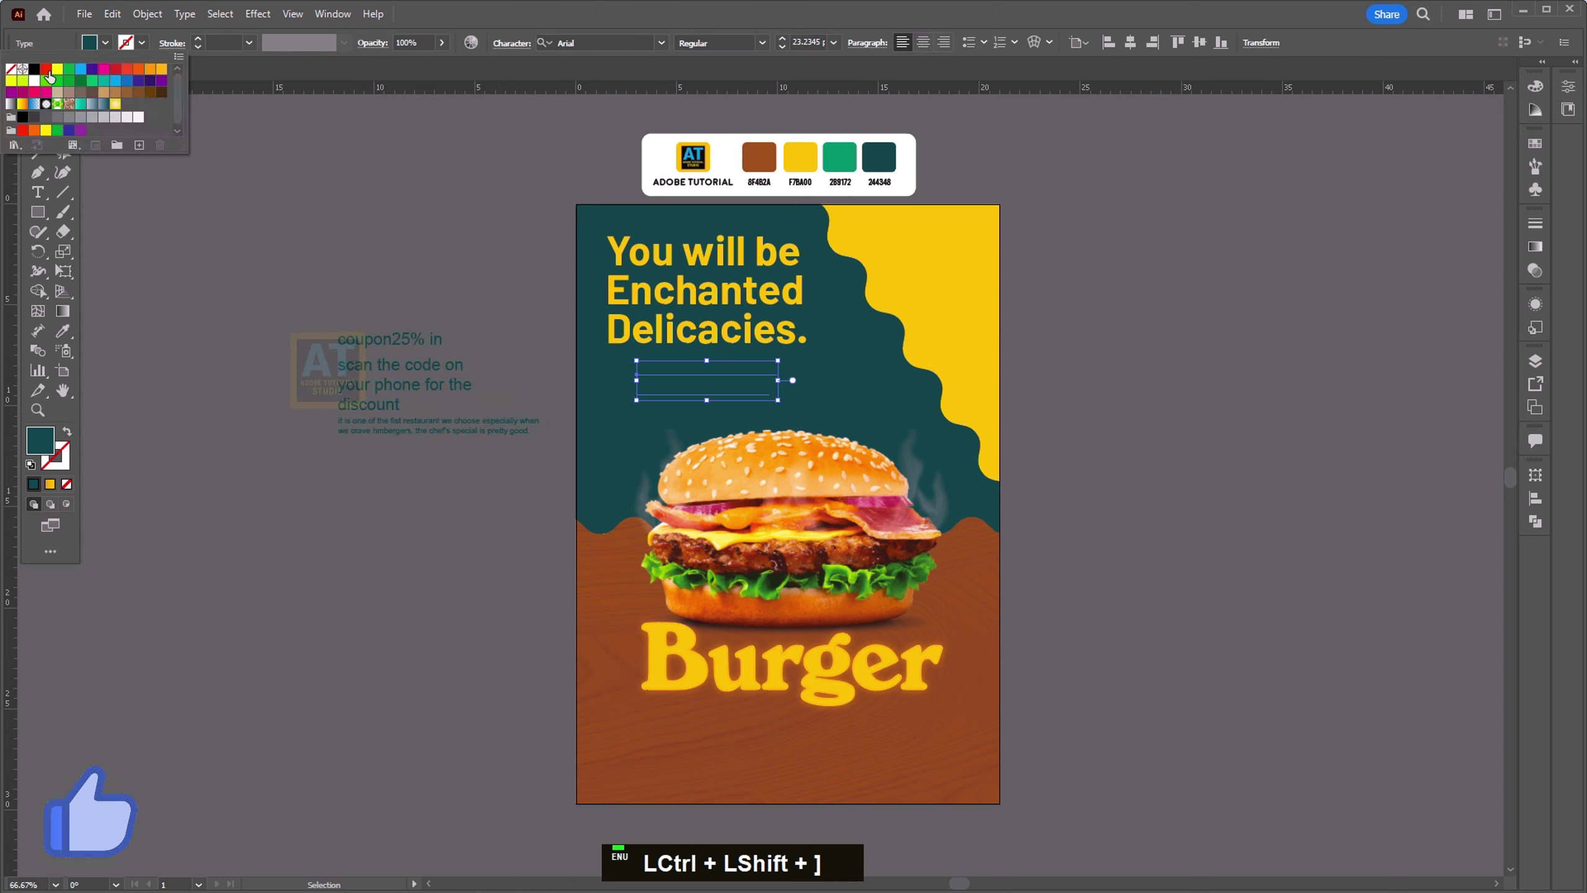
double_click(311, 217)
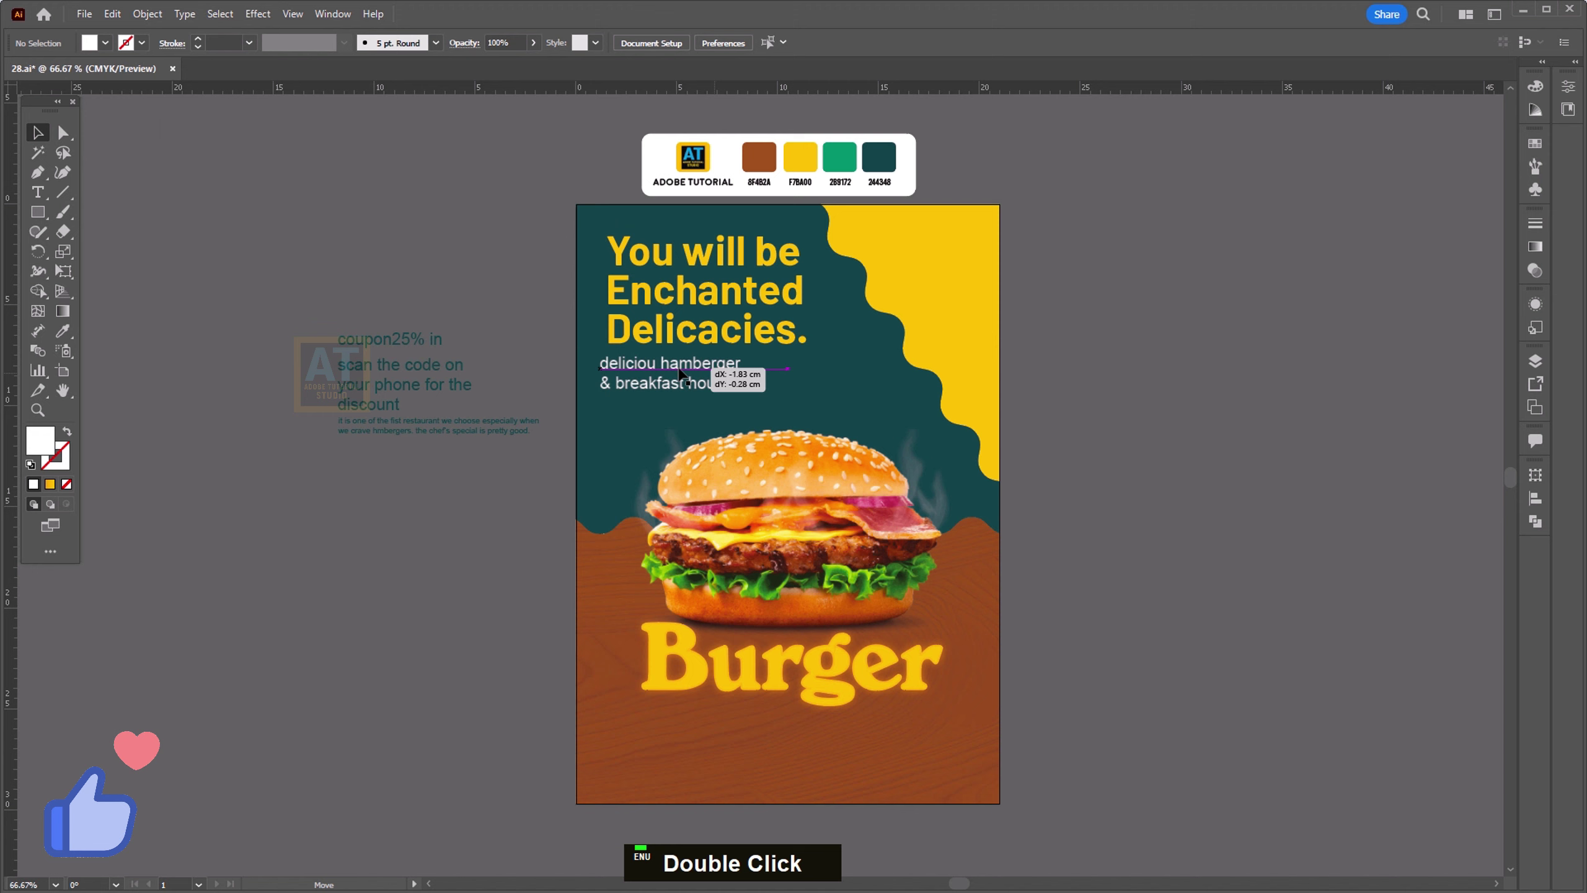
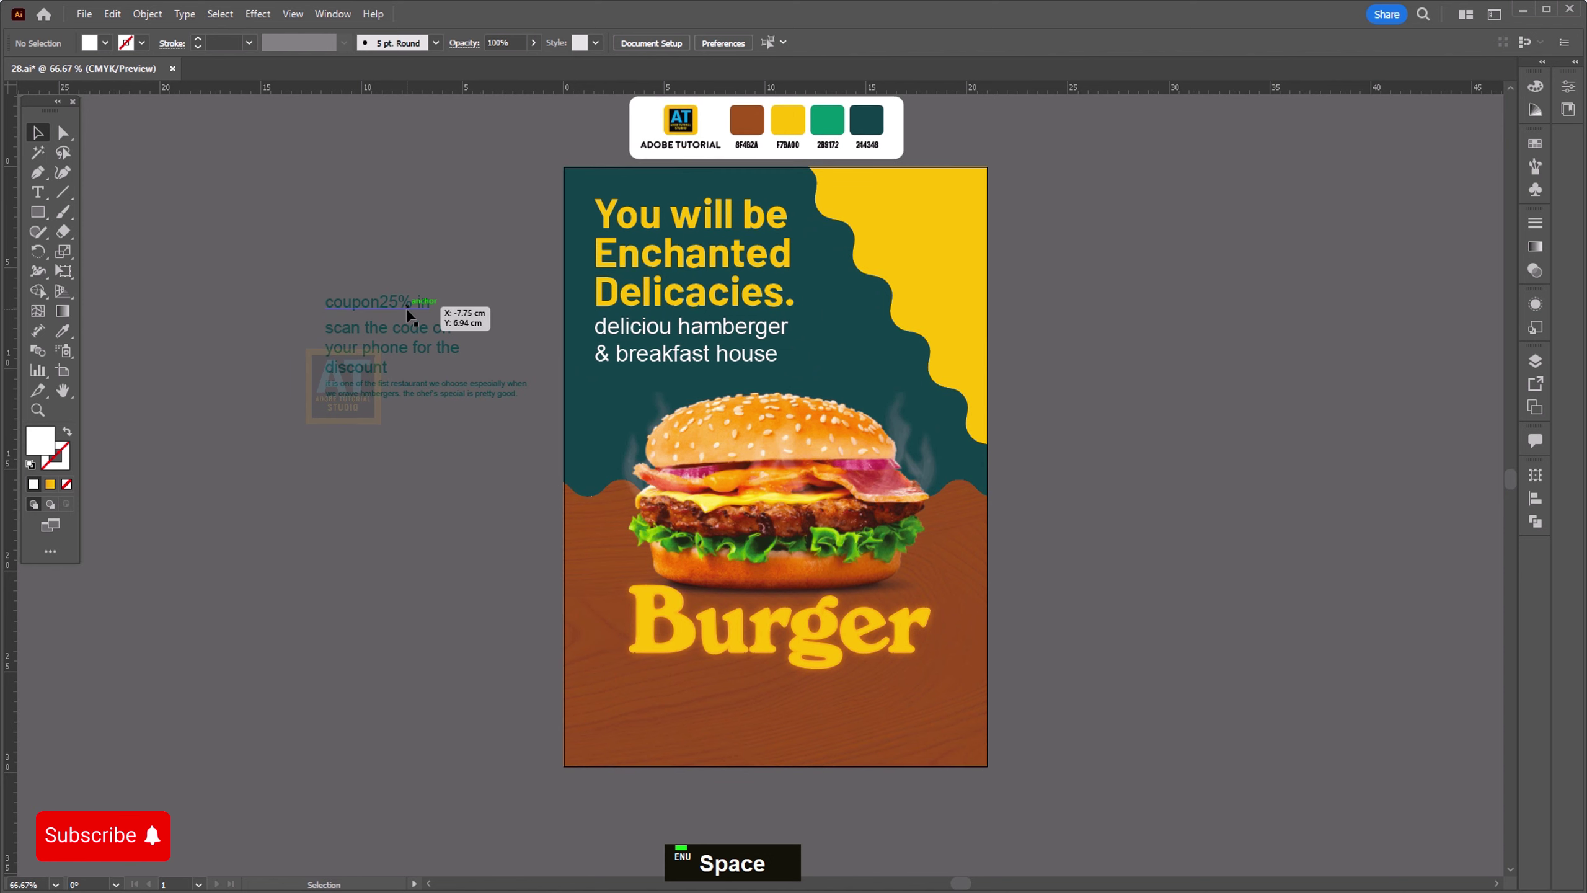
click(400, 398)
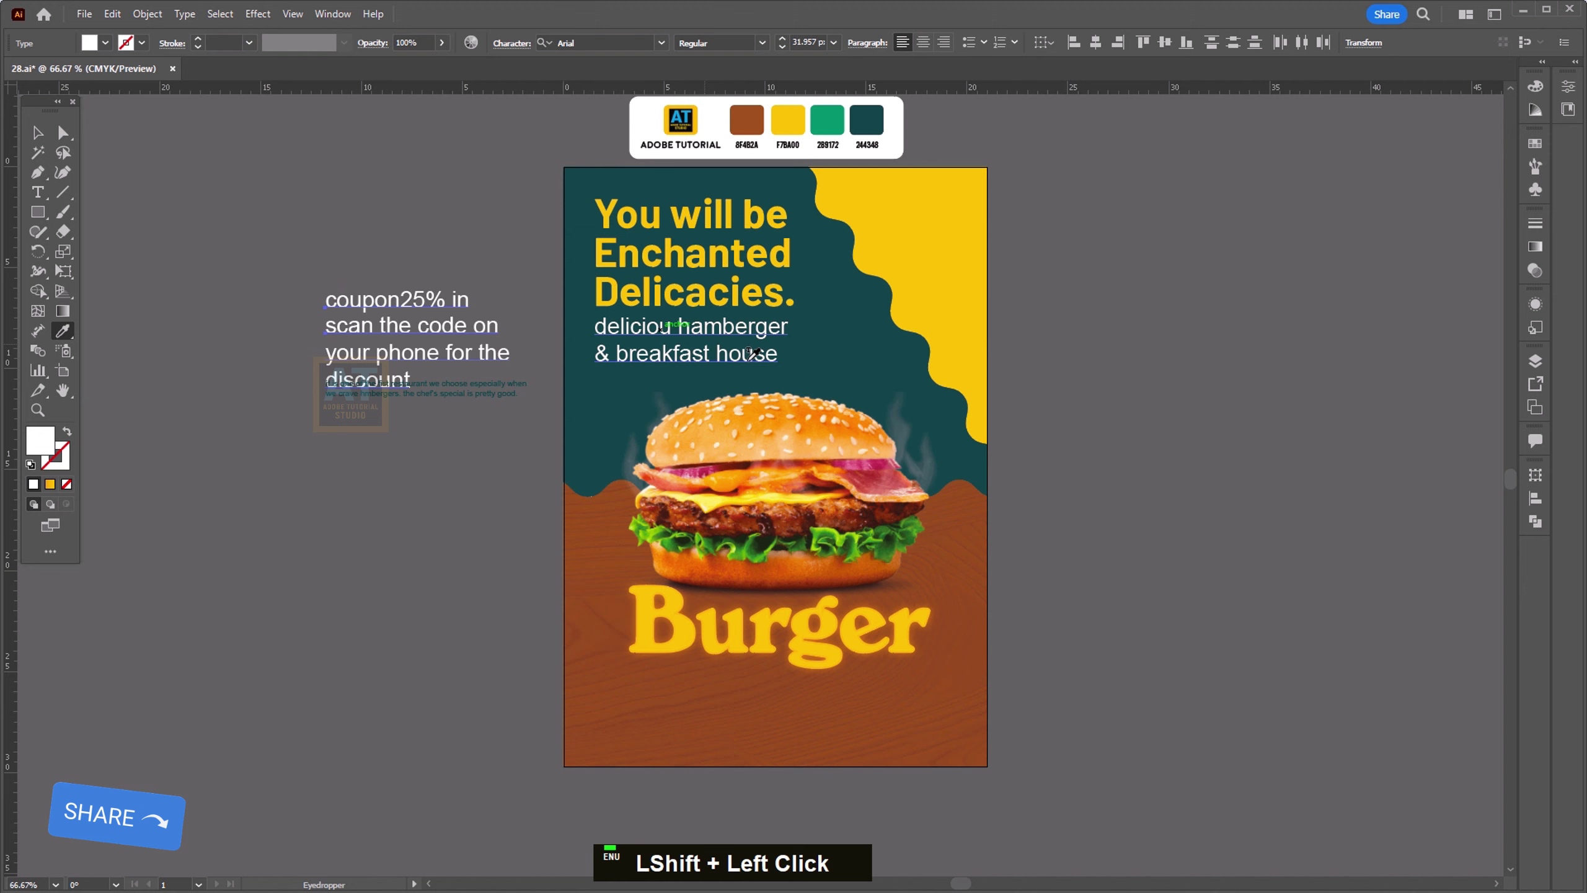
Step: Set the coupon text as bold, capitalised, centred two-line 'Coupon 25% in' in the yellow corner
double_click(262, 200)
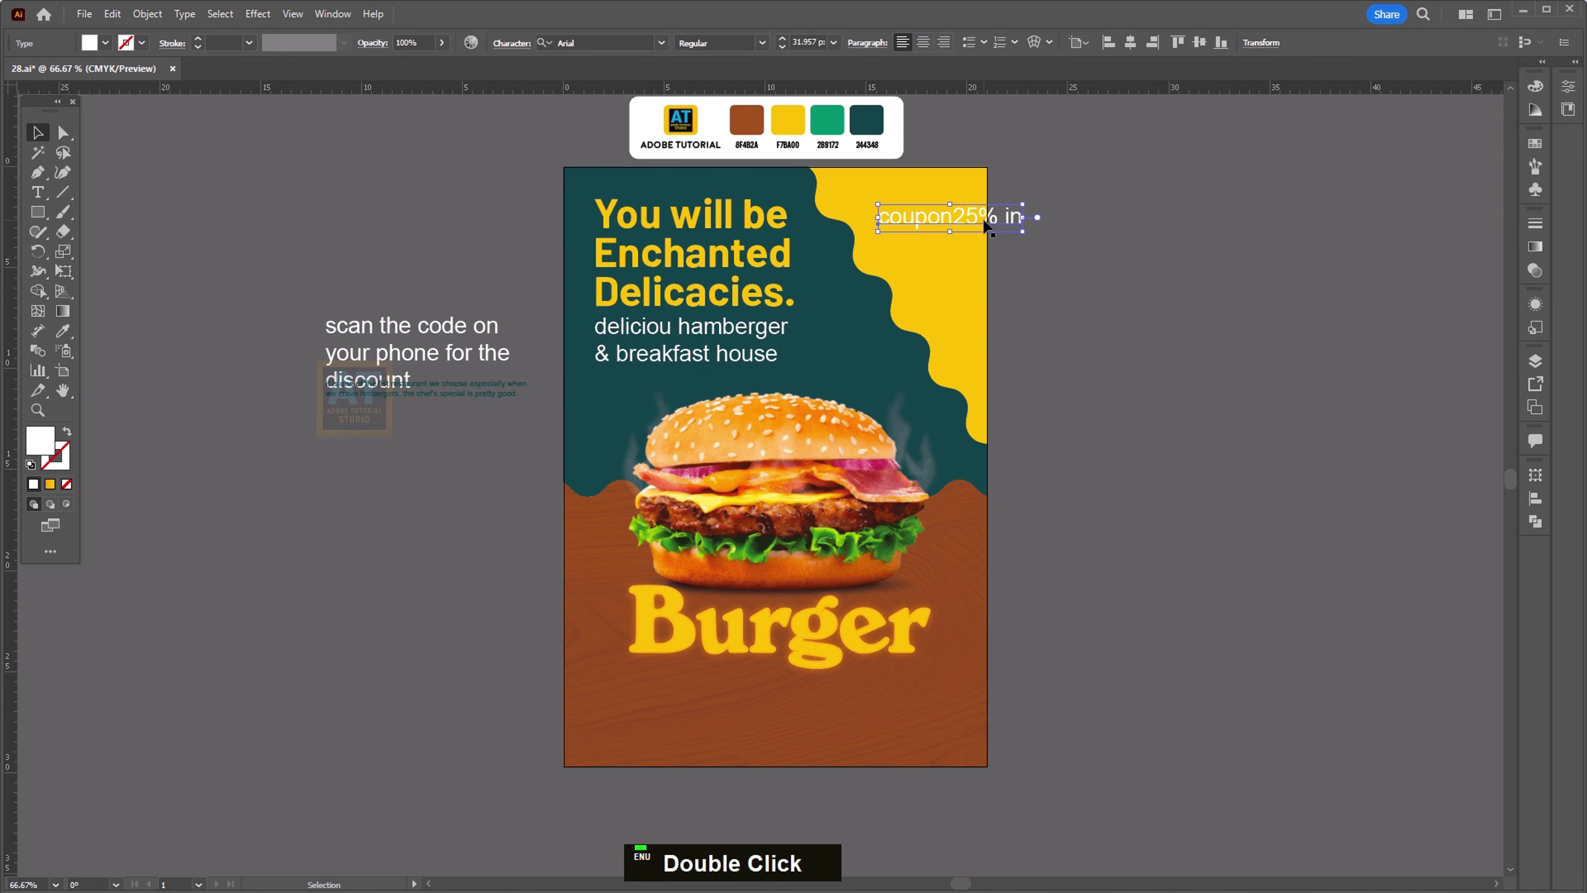
scroll(up, 3)
key(alt+space)
key(t)
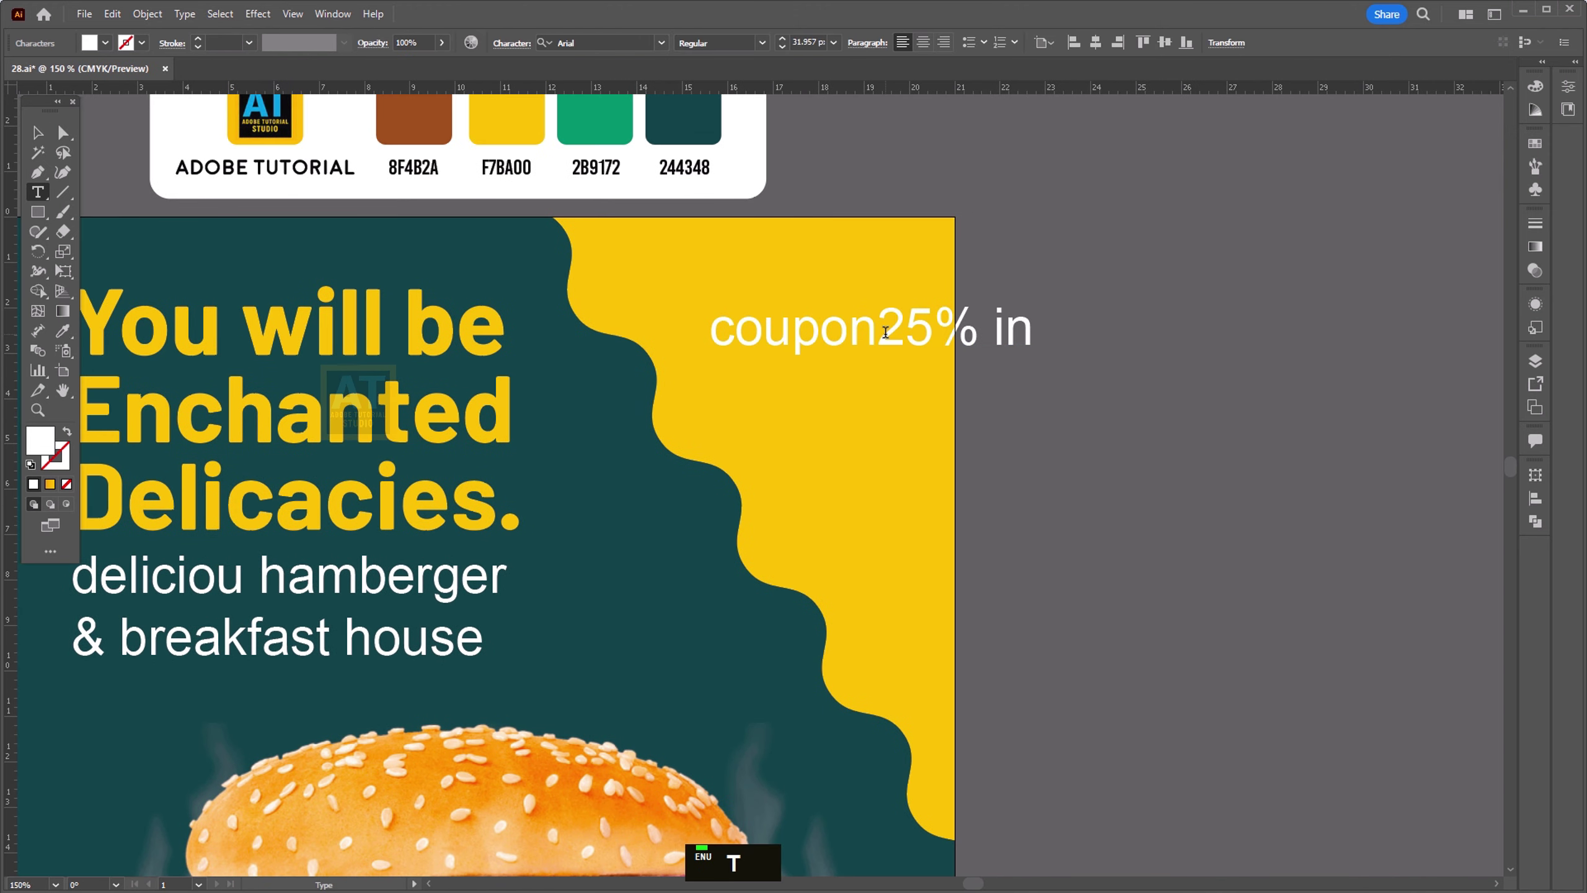
key(Return)
key(ctrl+a)
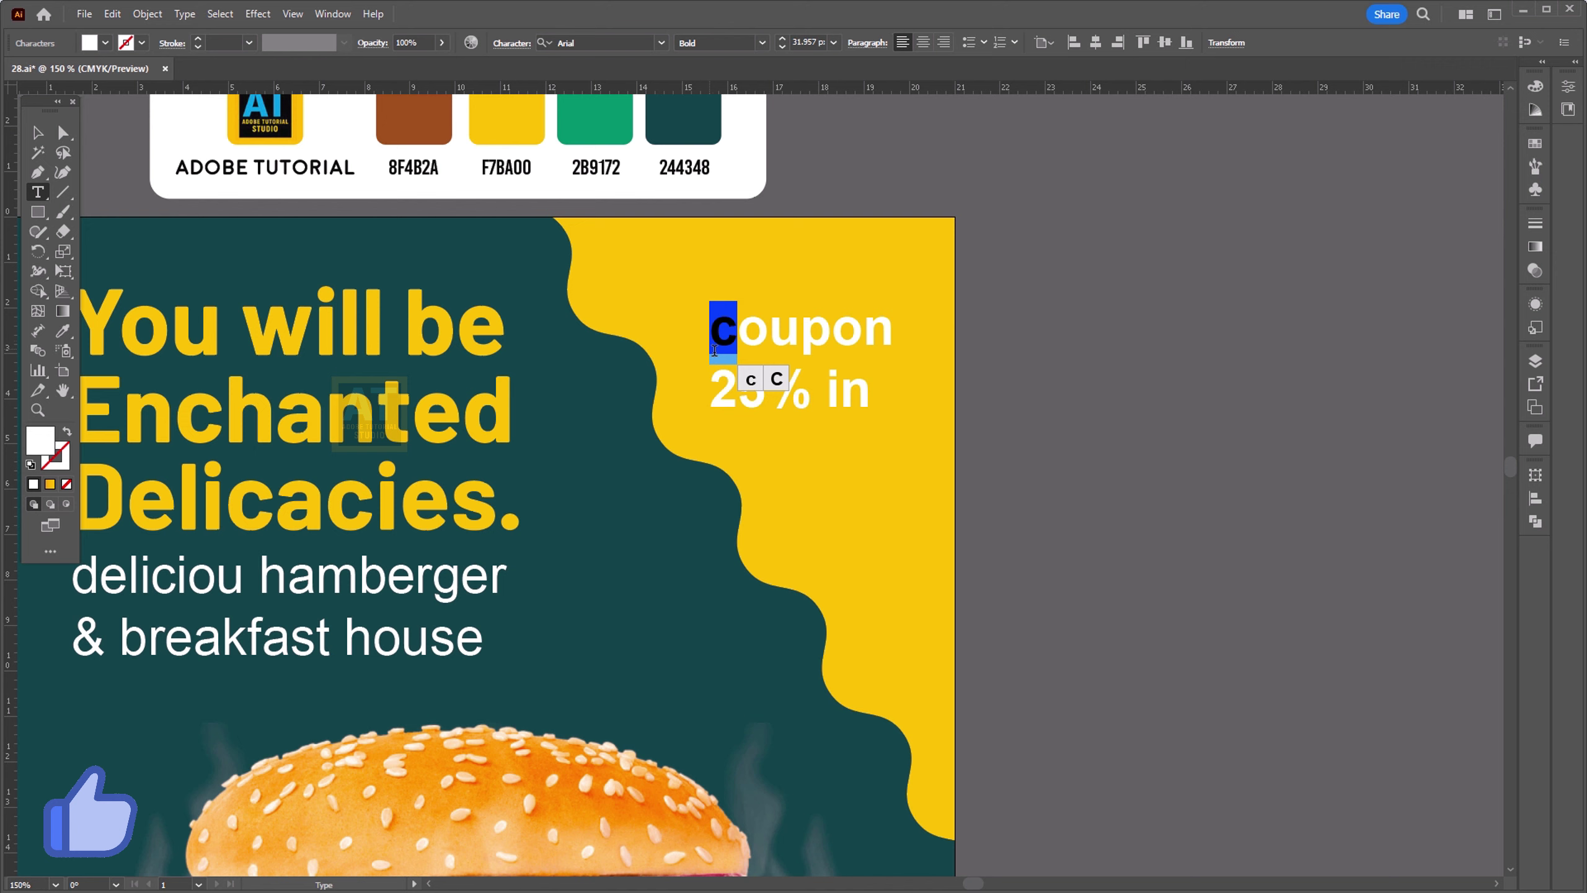
key(shift+c)
key(ctrl+a)
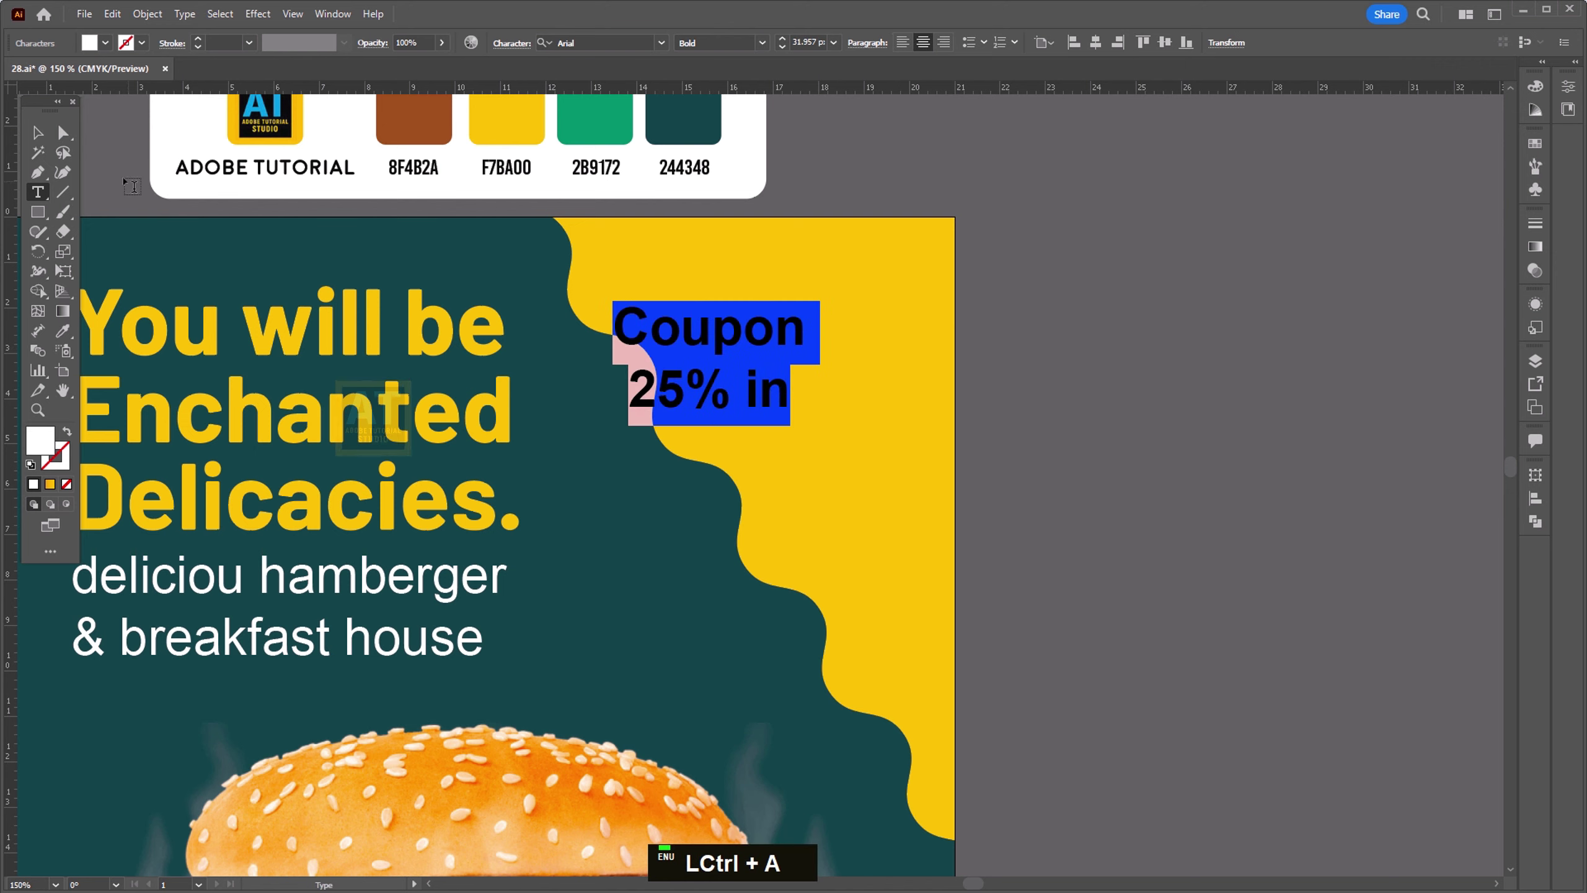
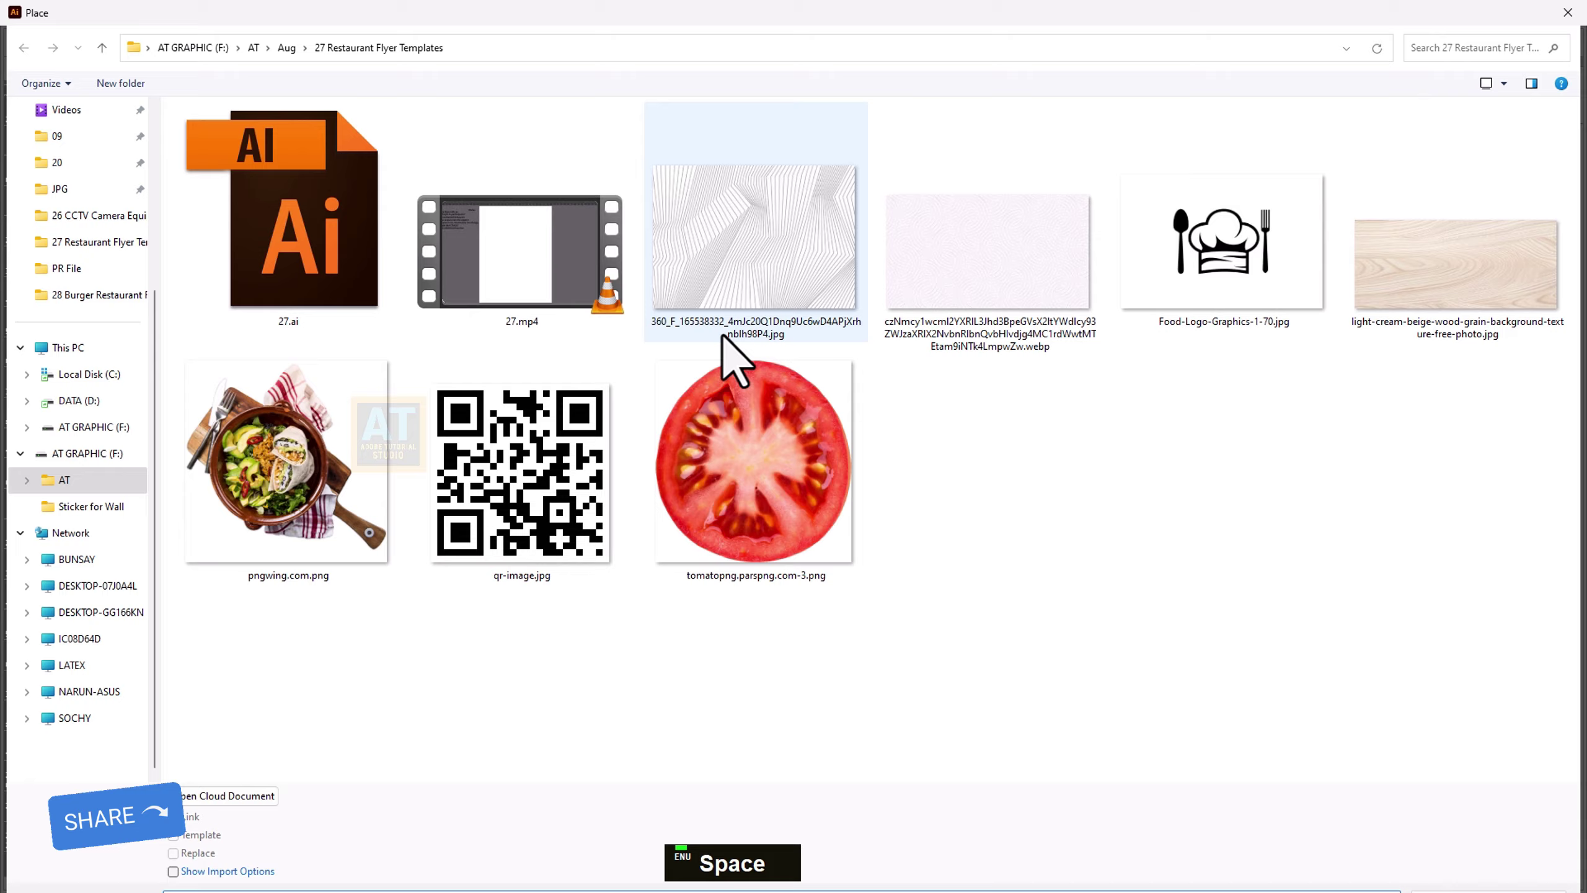
Step: Place qr-image.jpg in the yellow corner beneath the coupon text
double_click(549, 545)
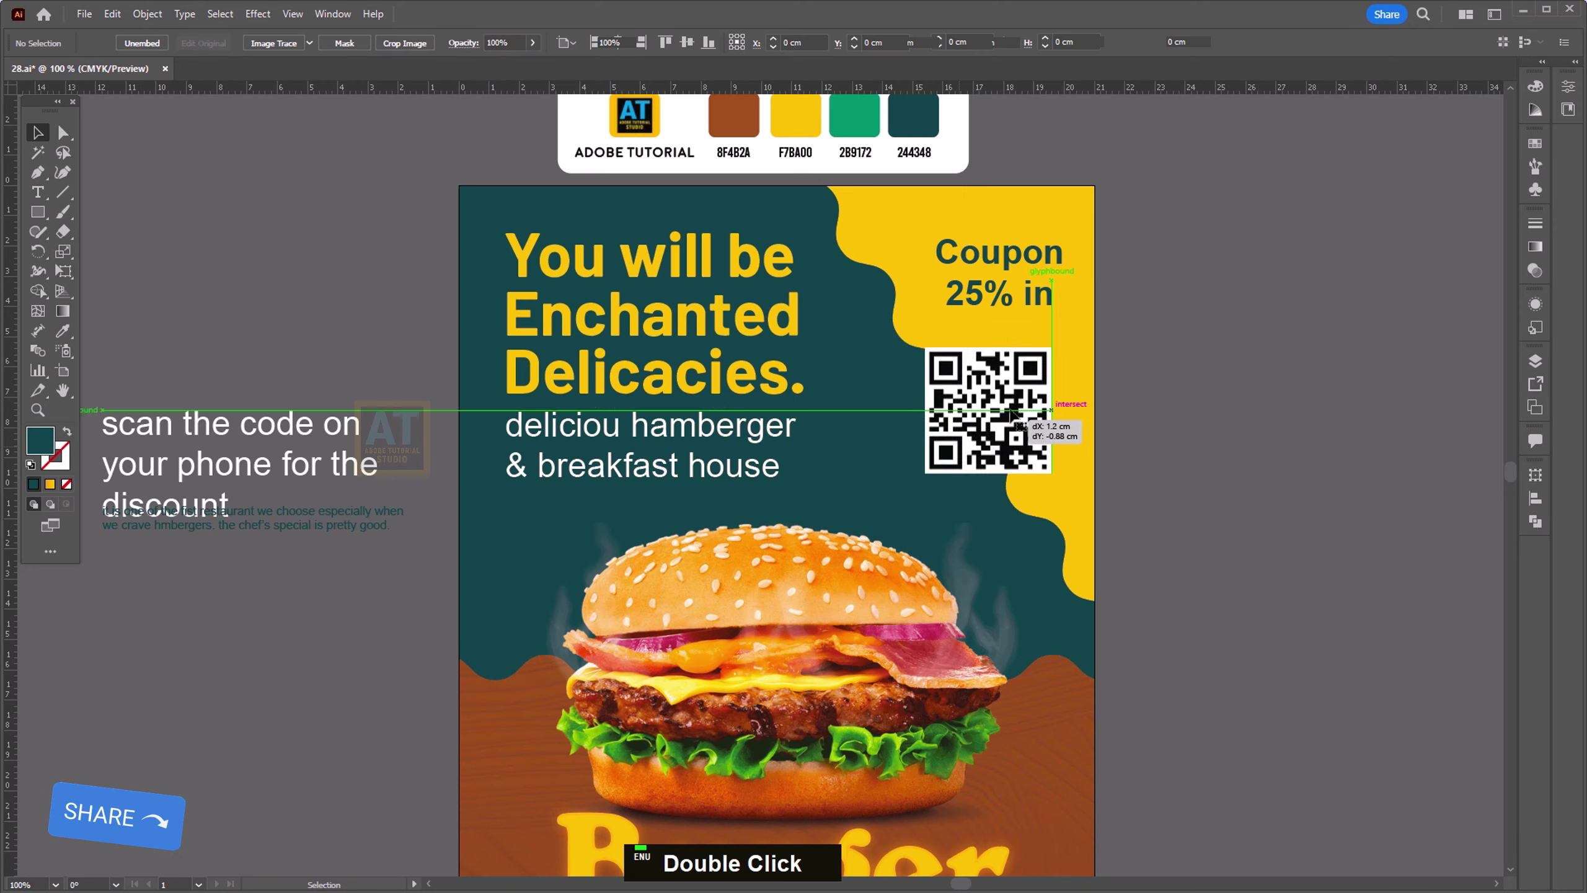
scroll(up, 3)
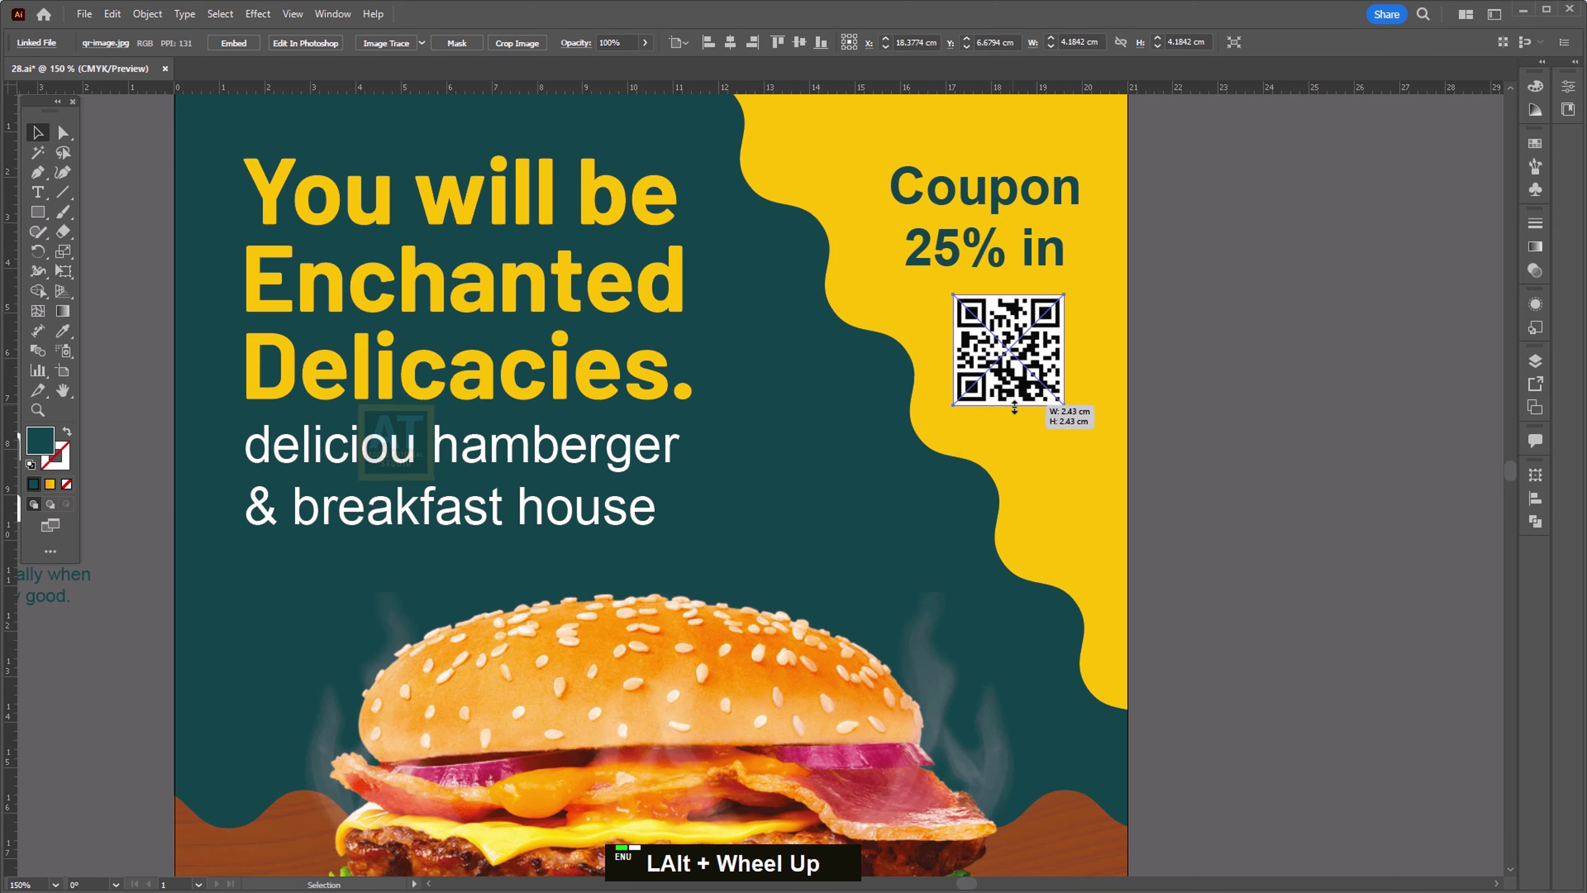
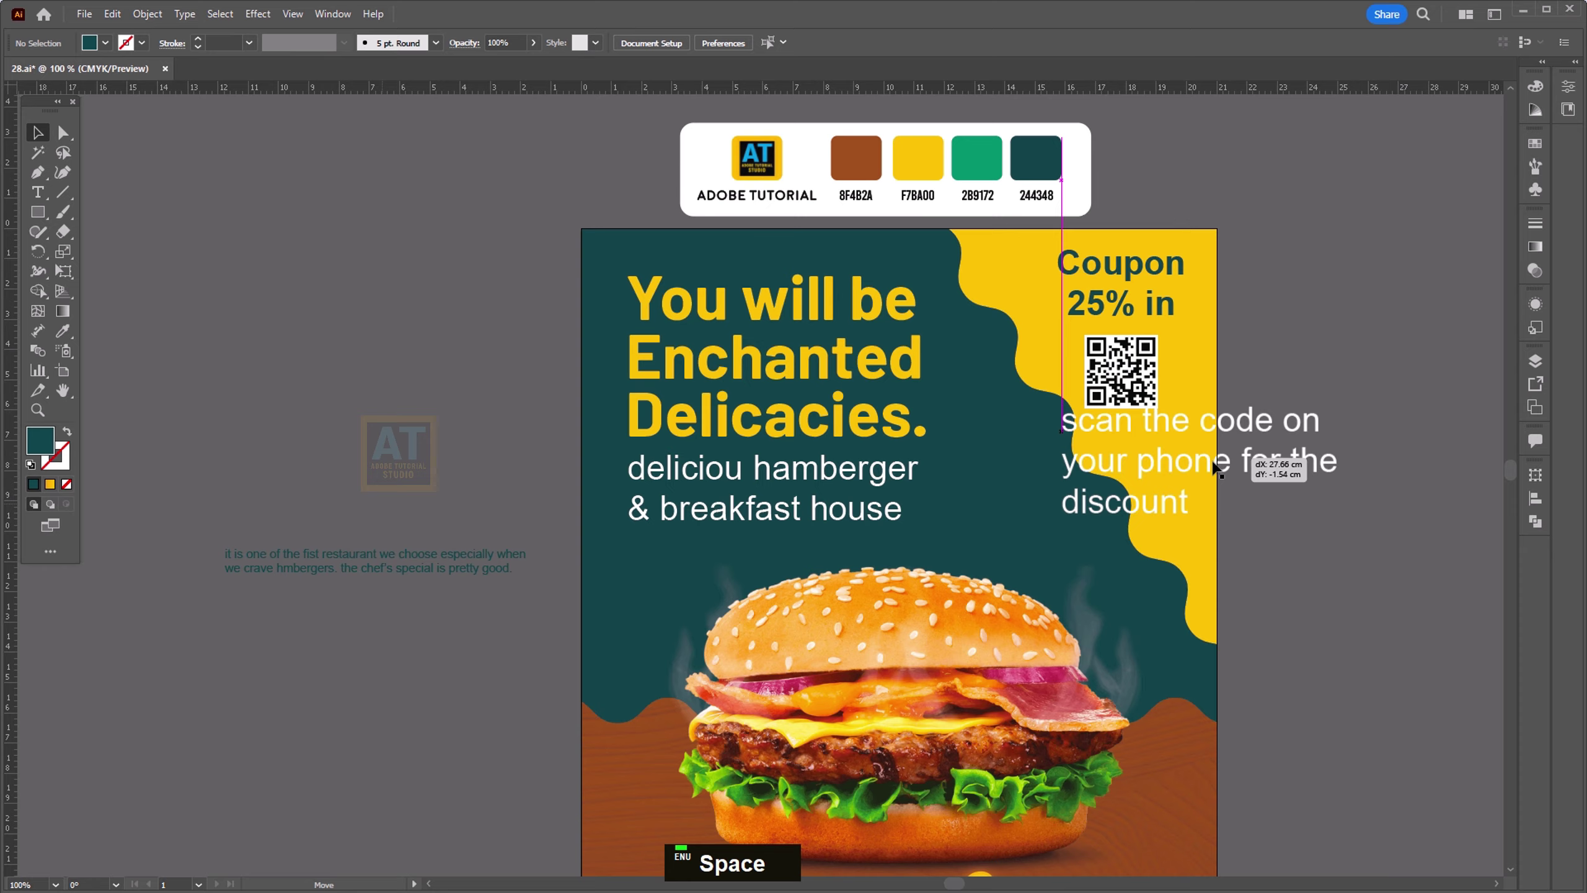
Step: Set the scan caption smaller, in capitals, in a medium font weight
scroll(up, 3)
key(space)
scroll(up, 3)
scroll(down, 3)
scroll(down, 3)
key(alt+space)
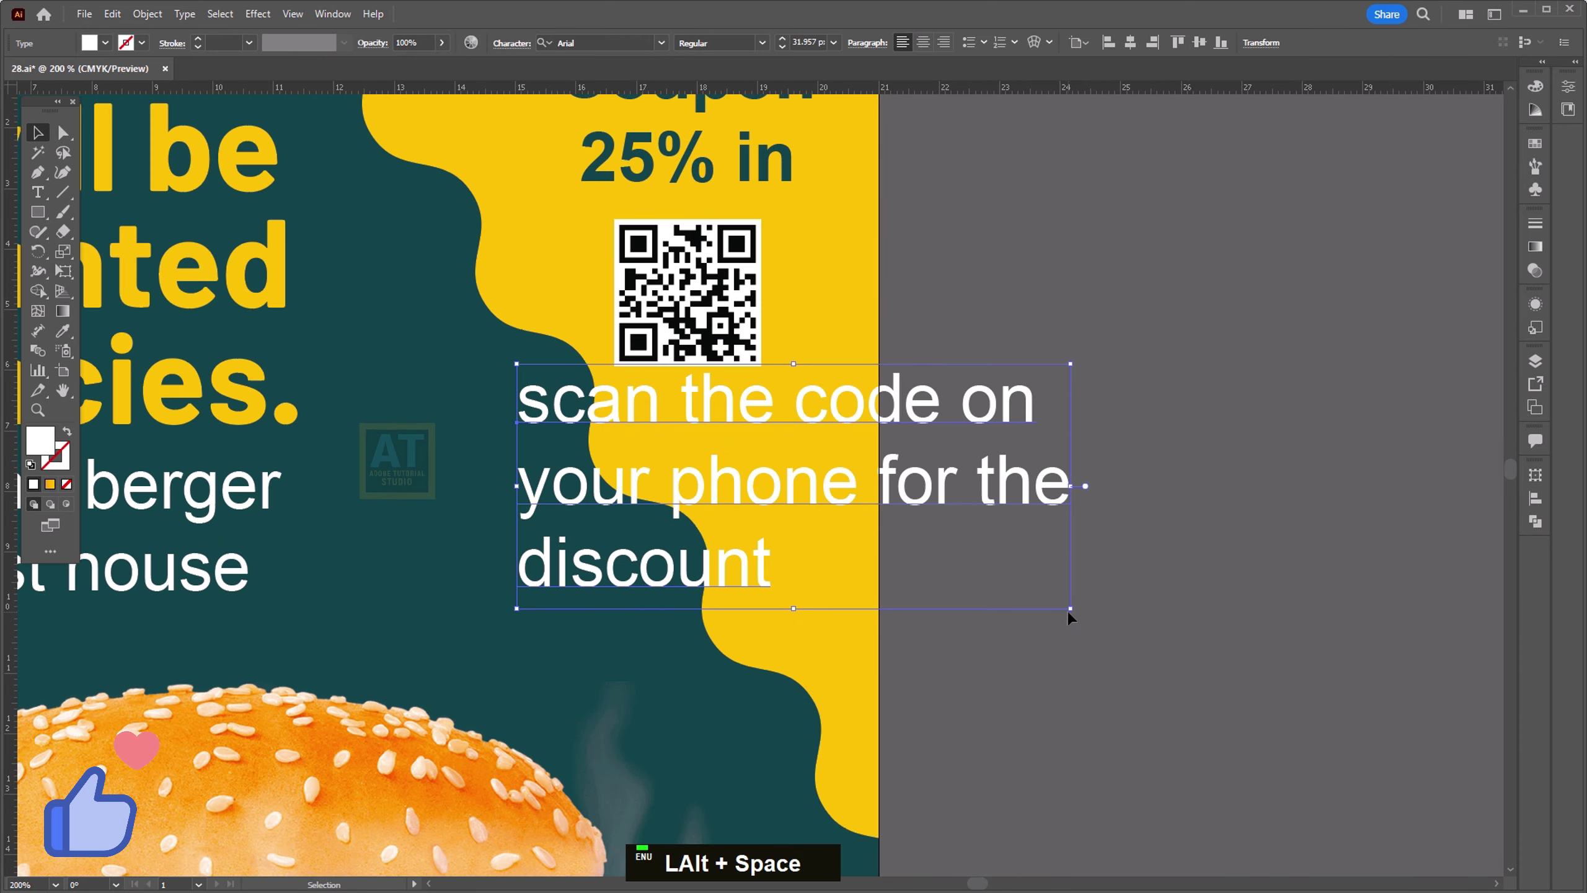
key(t)
key(ctrl+a)
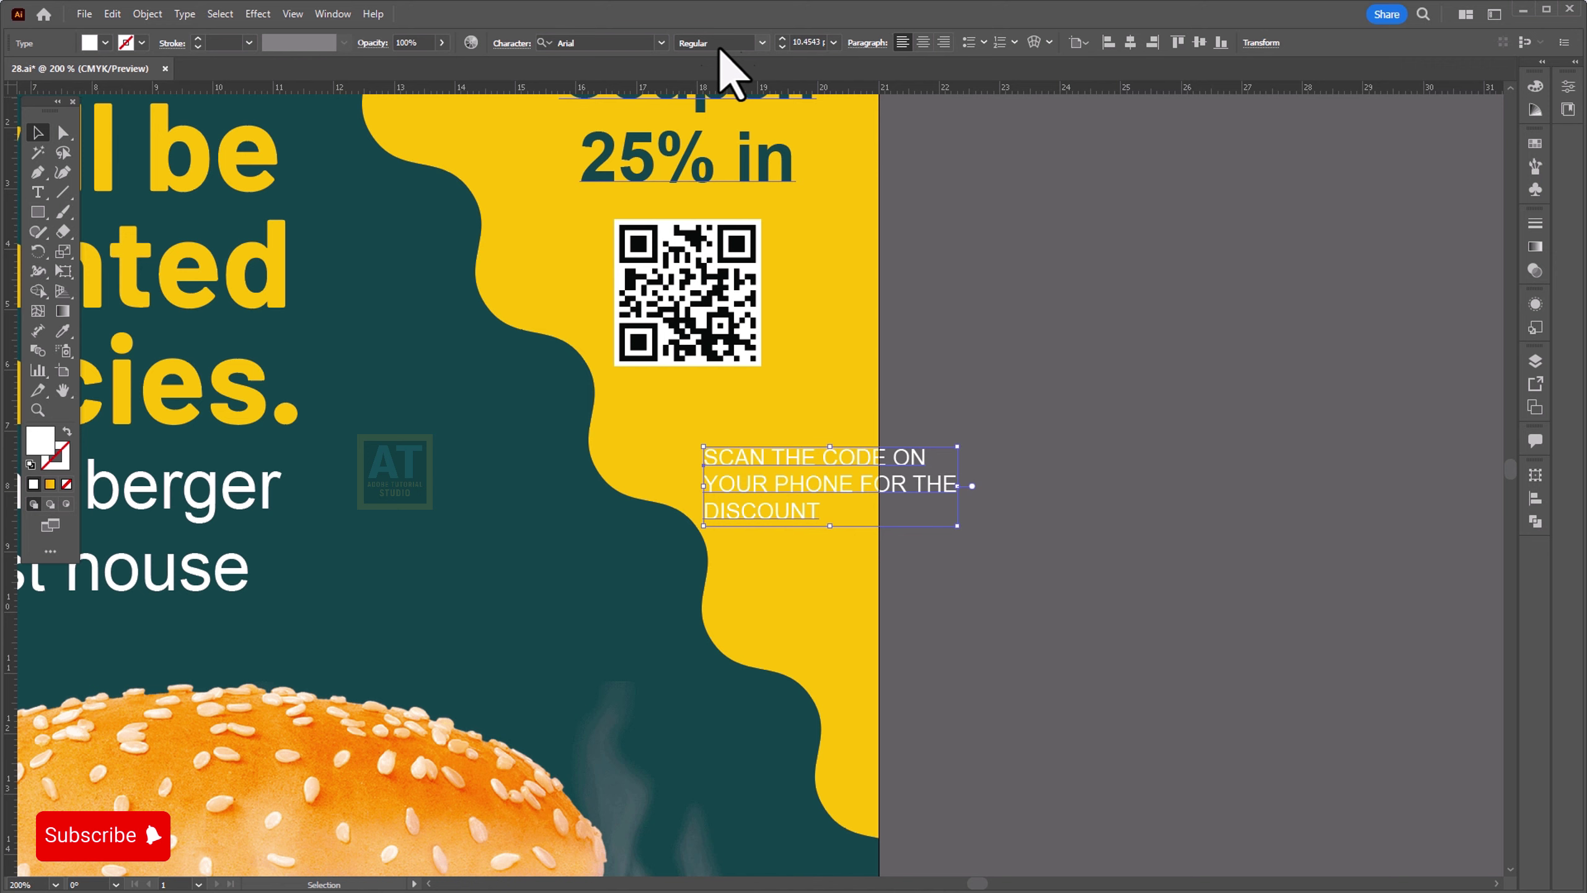
key(b)
key(r)
key(l)
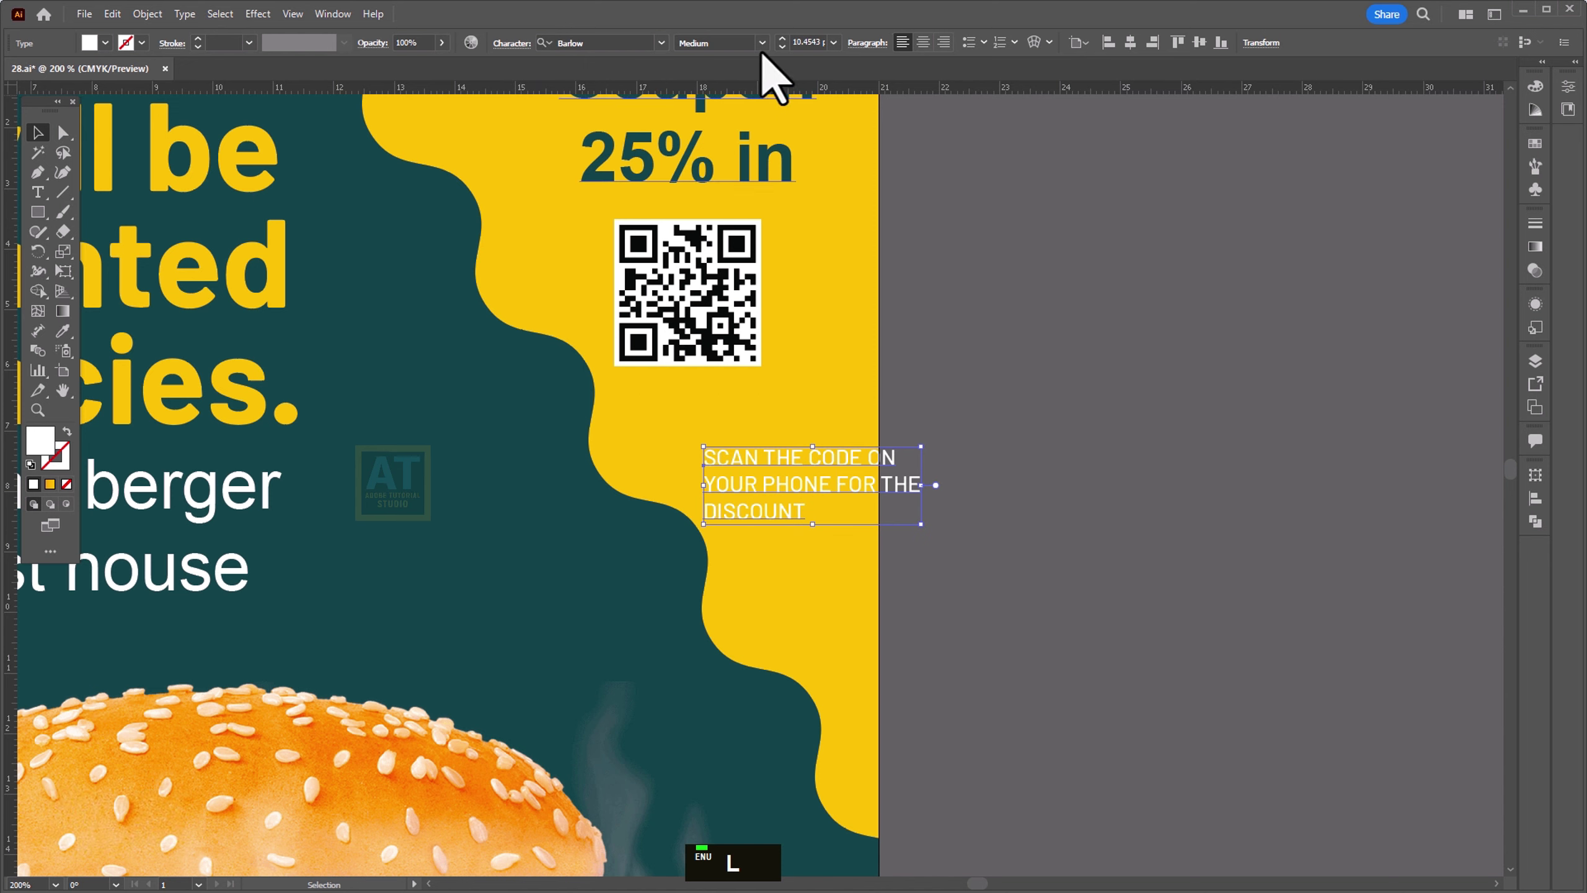
Step: Reflow the SCAN THE CODE caption onto two lines centred under the QR code
double_click(1075, 484)
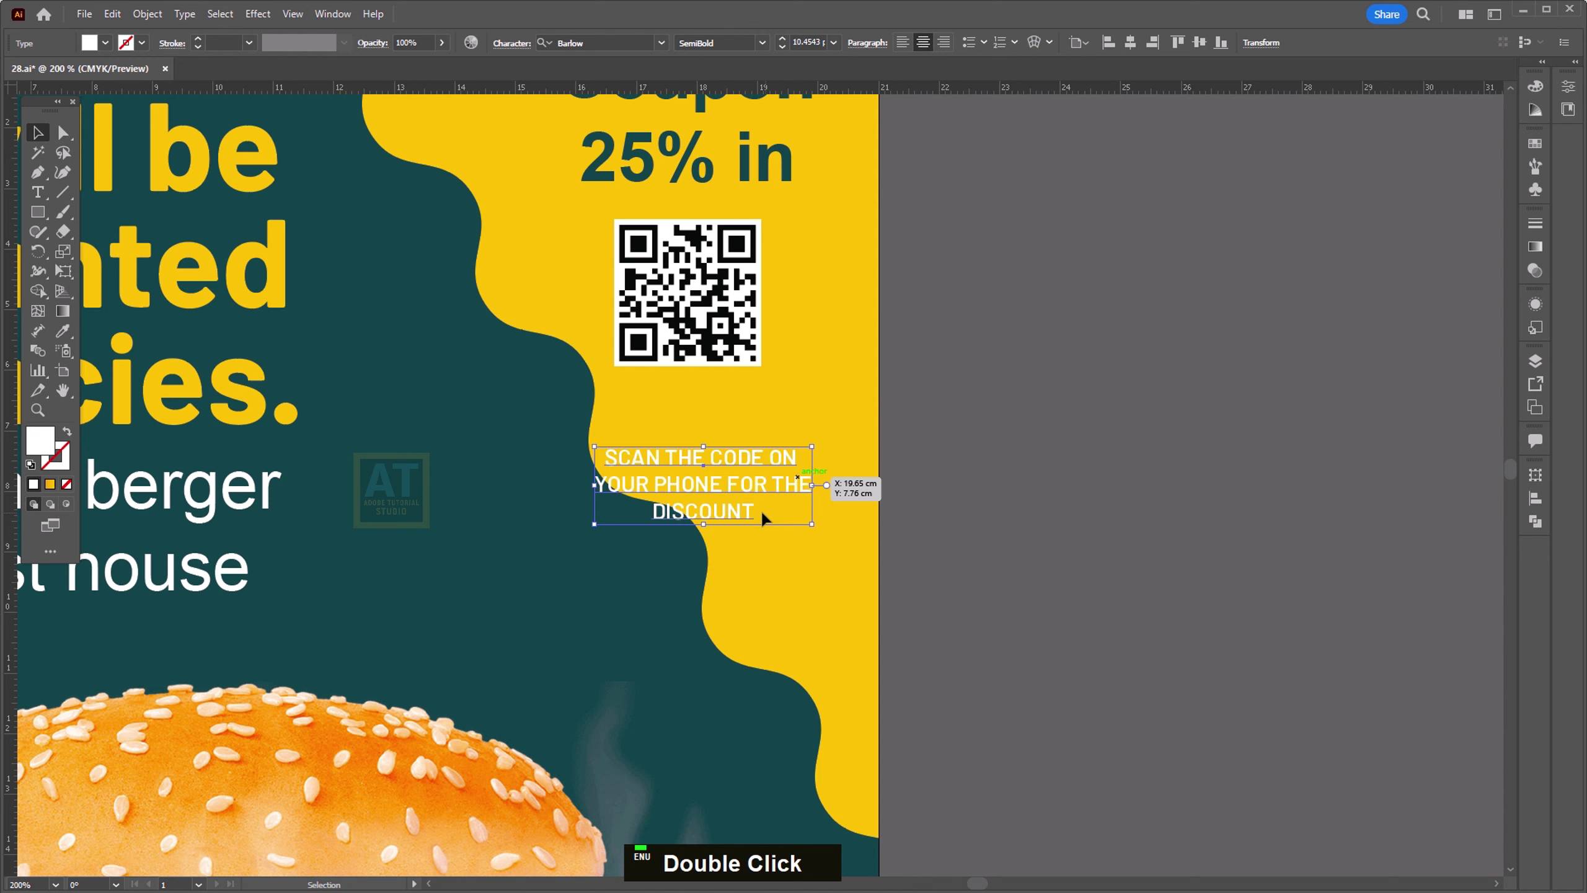
key(t)
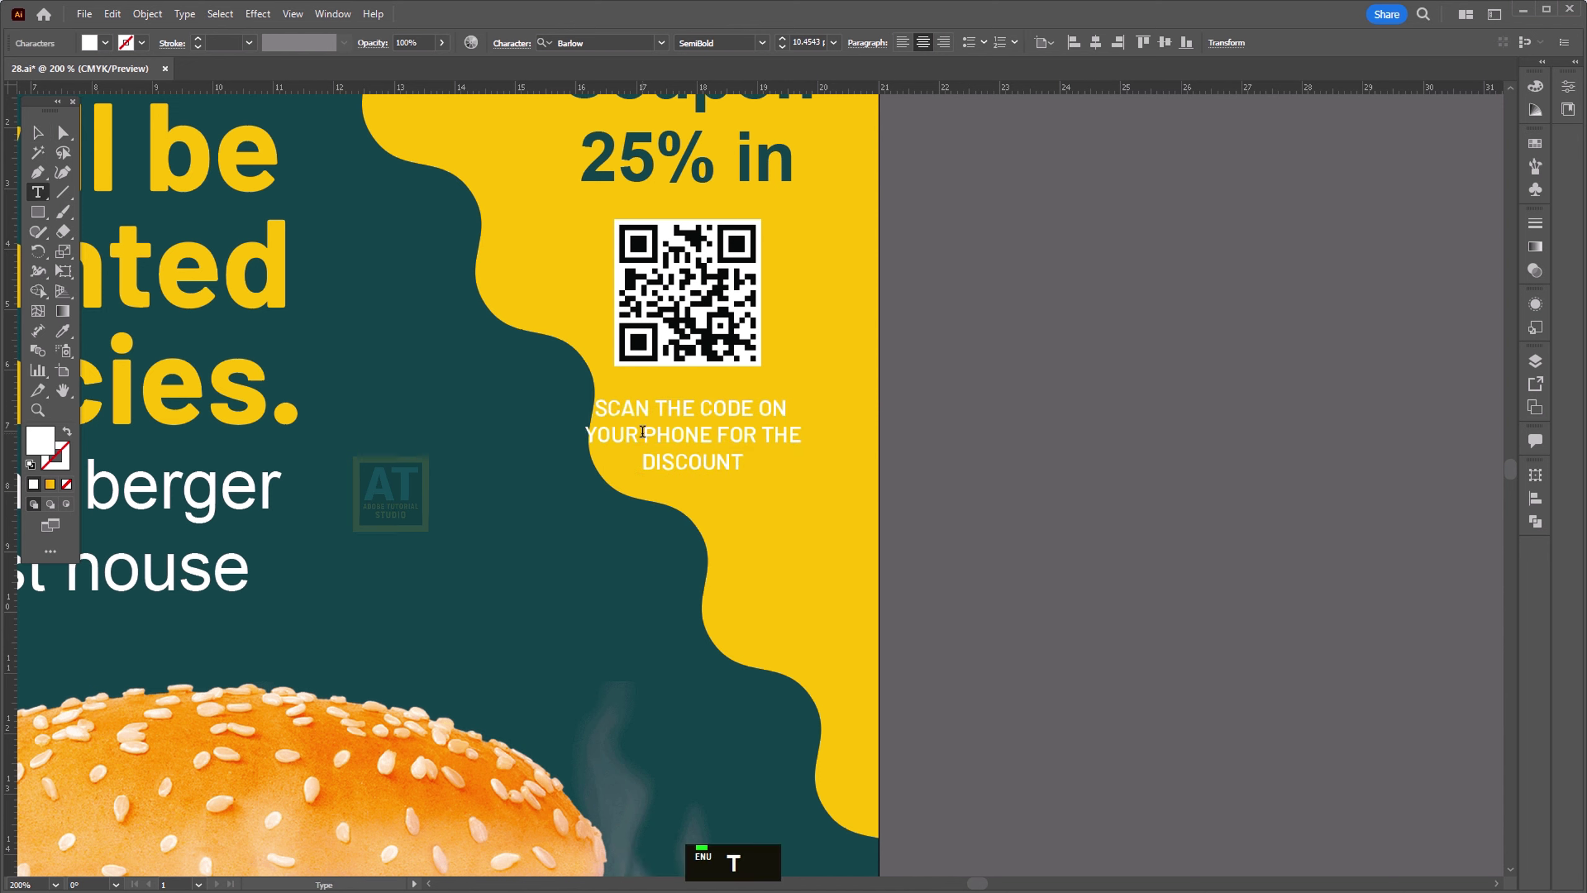
key(Return)
key(Up)
key(BackSpace)
key(End)
key(Delete)
key(space)
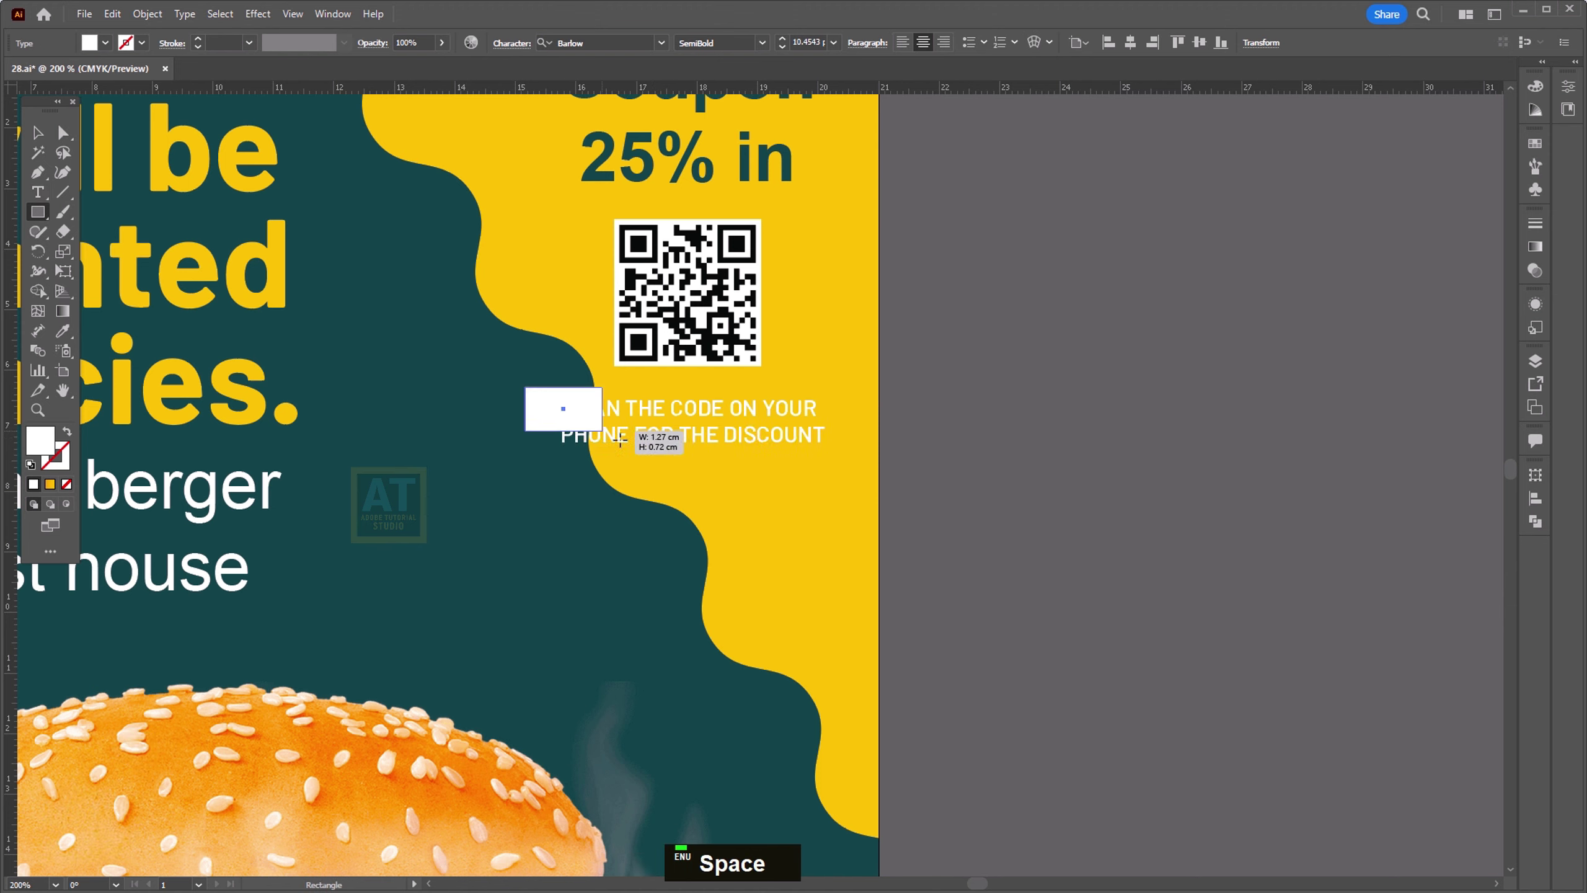
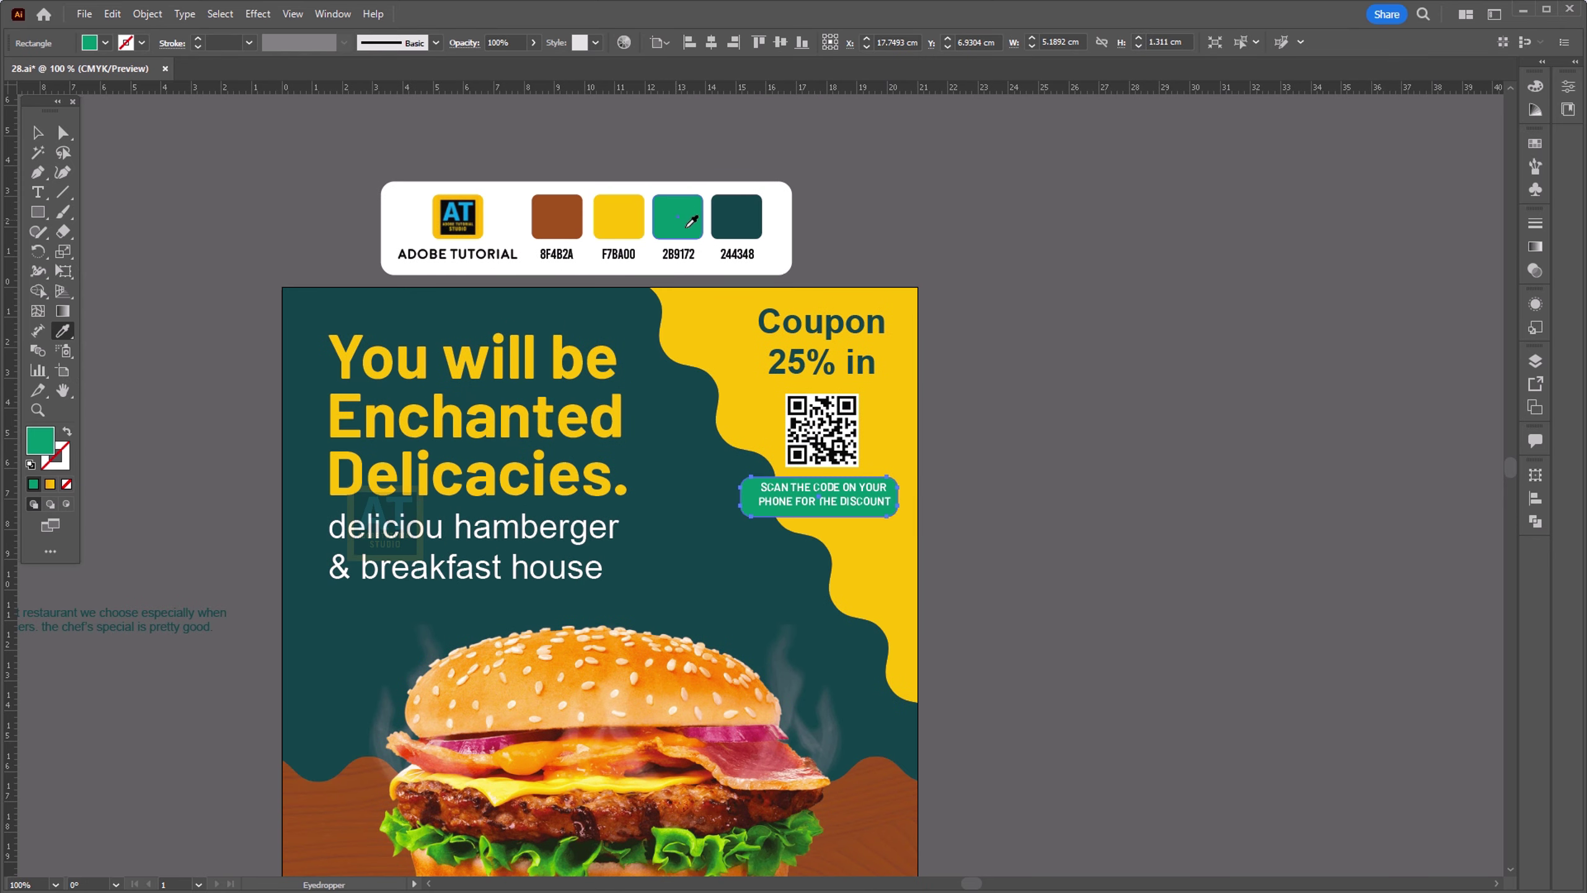
Step: Put the caption on a green rounded button with a shadow ellipse and group it with the QR code
scroll(up, 3)
scroll(down, 3)
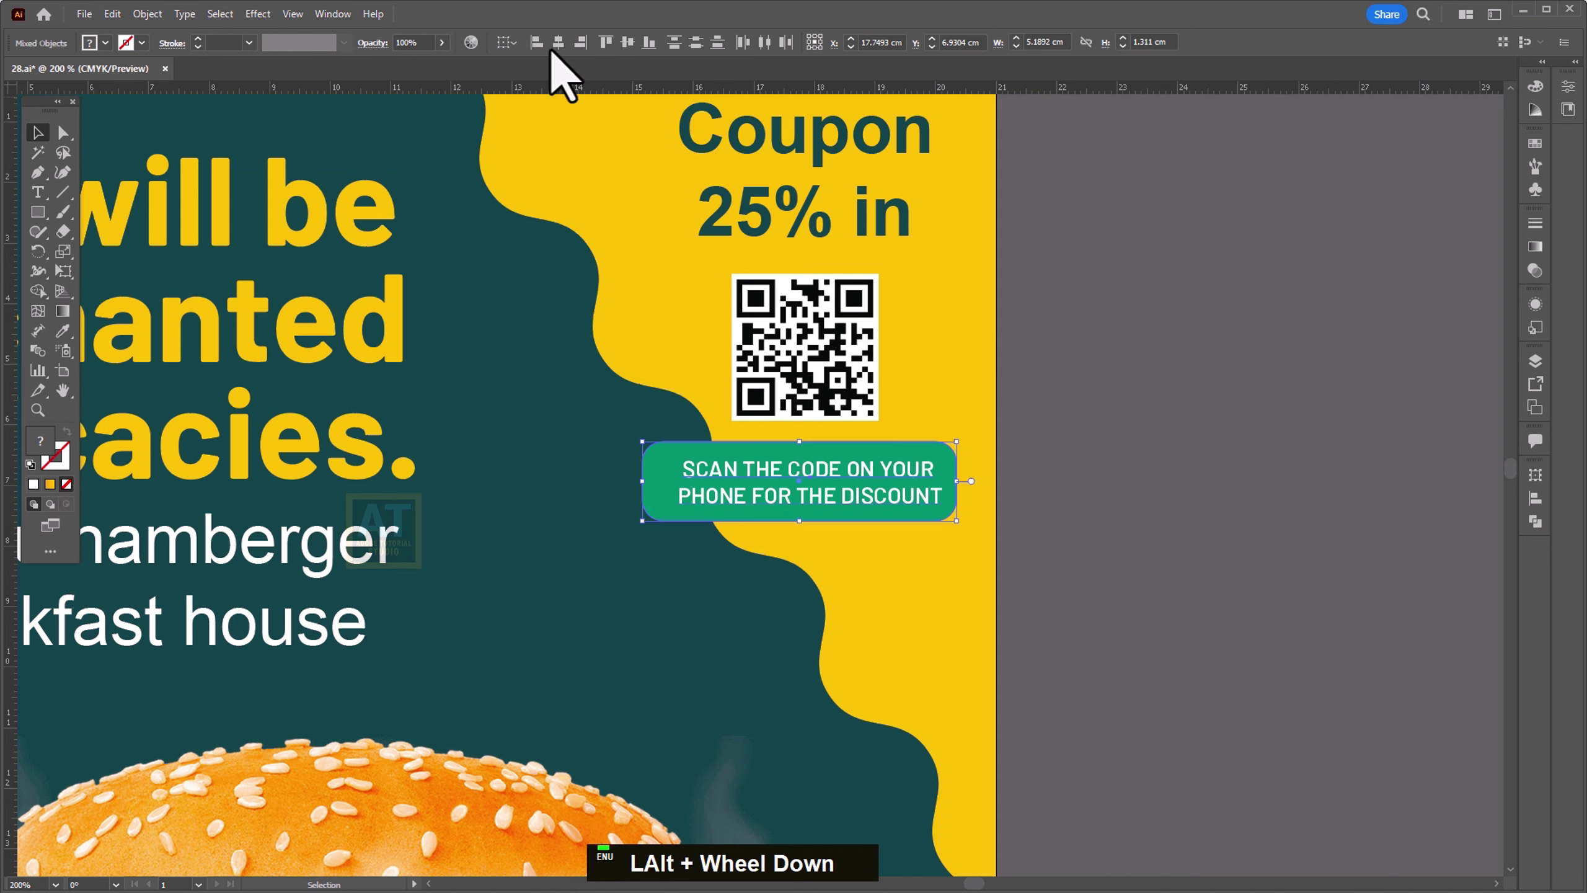
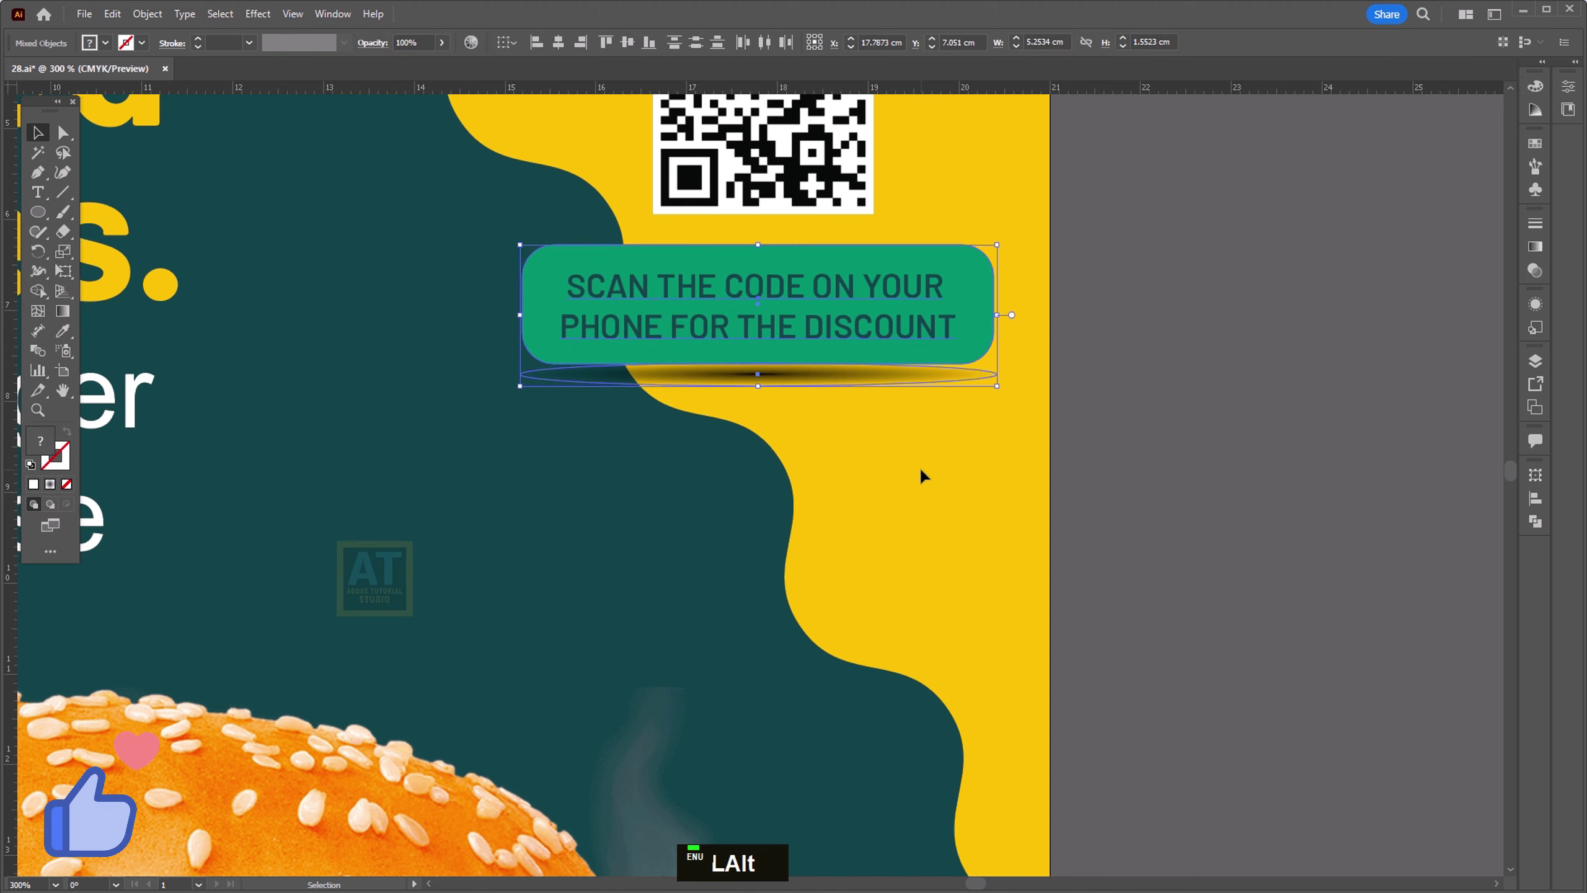
key(space)
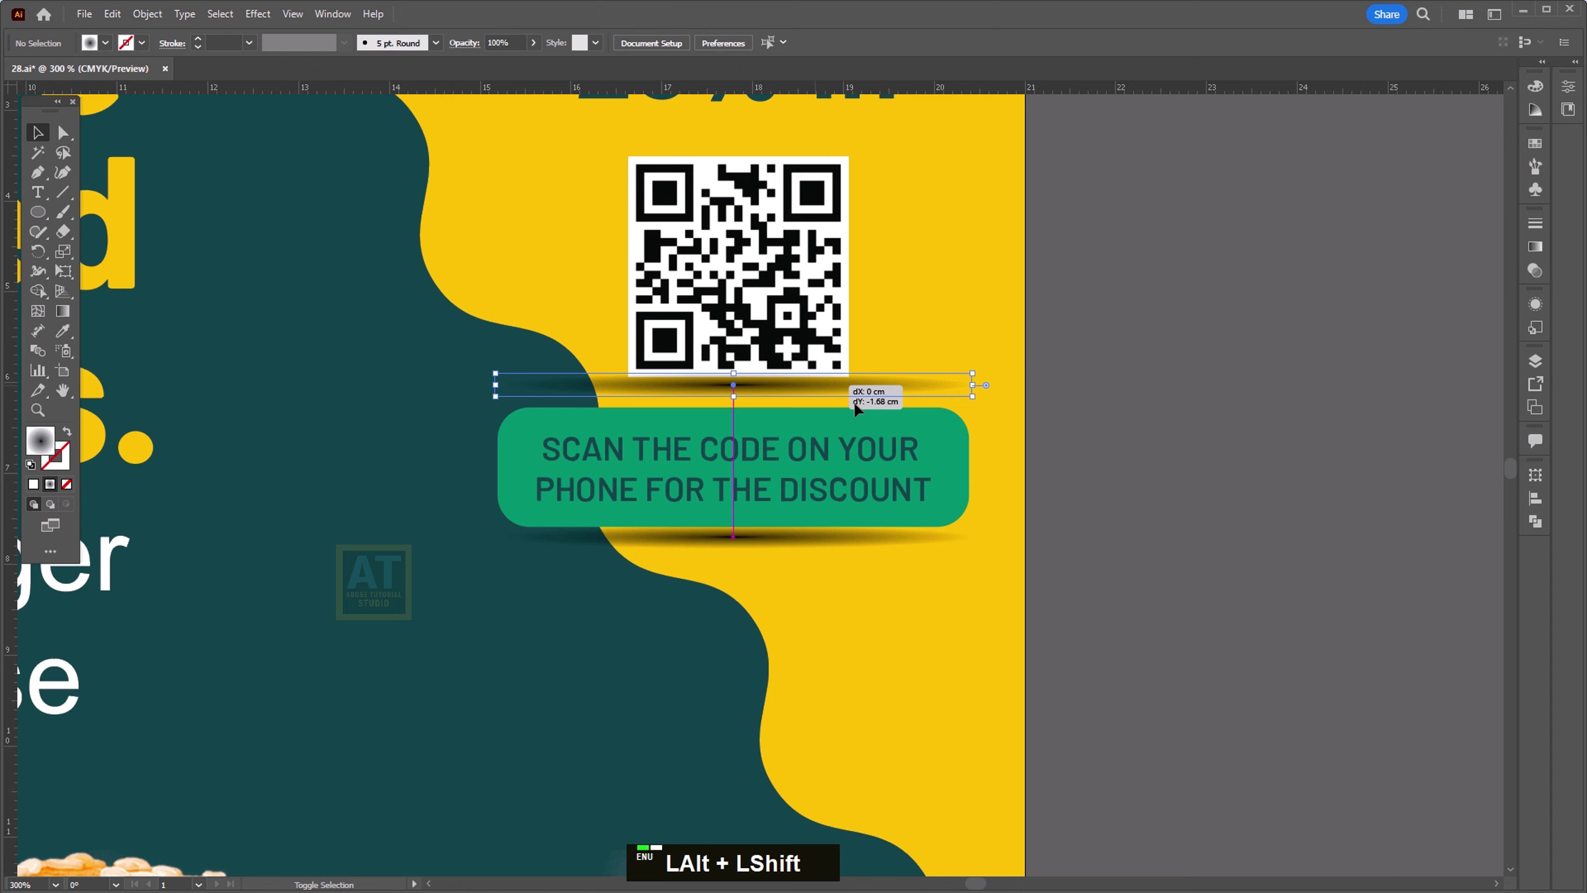
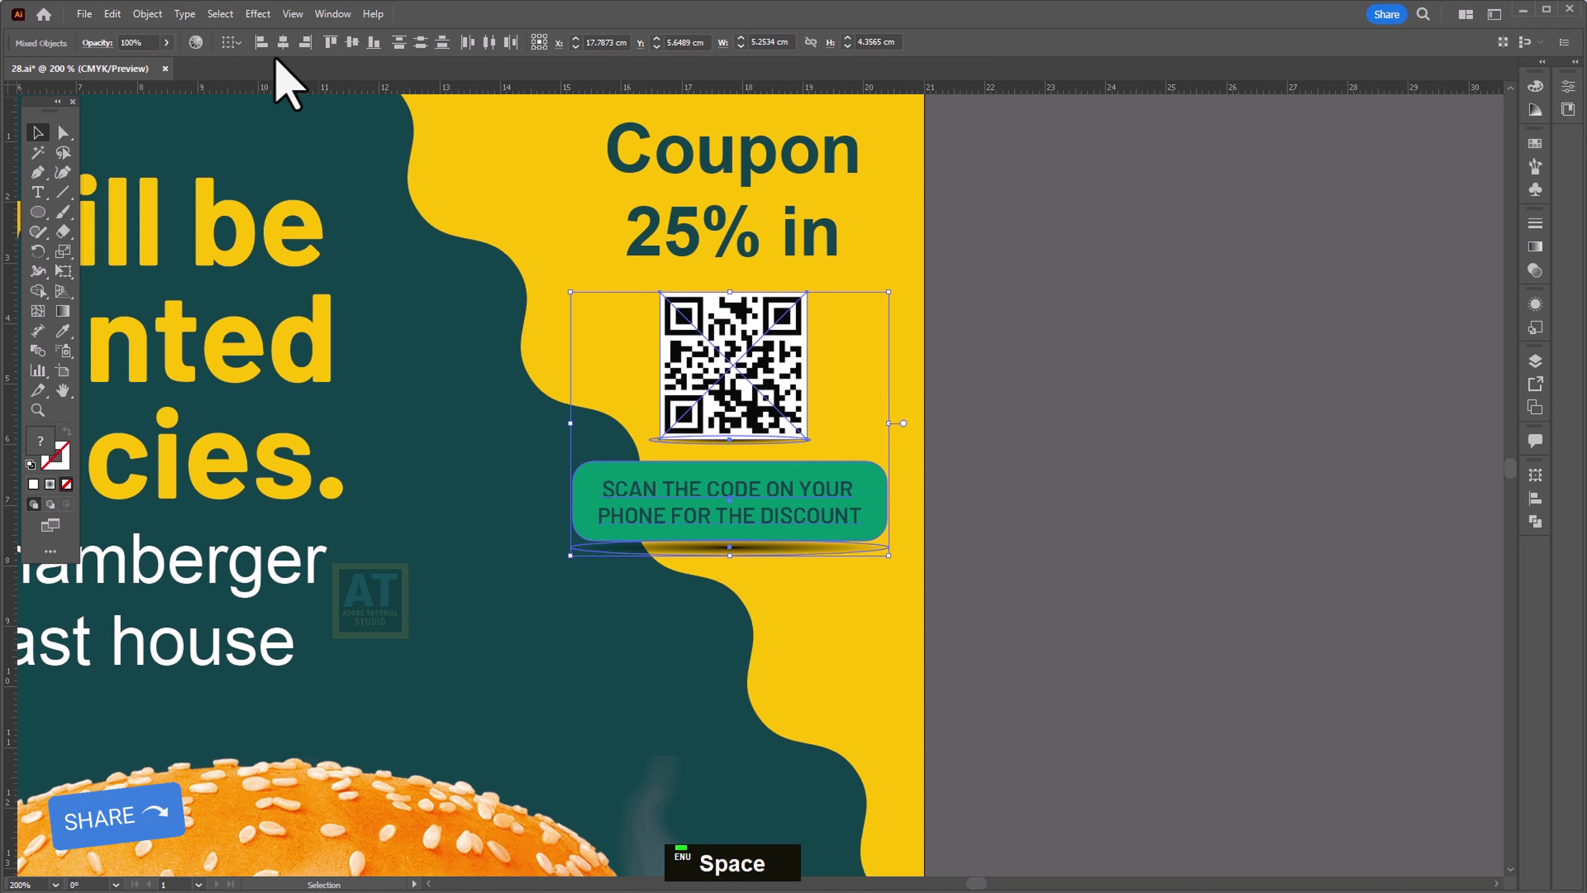
key(Up)
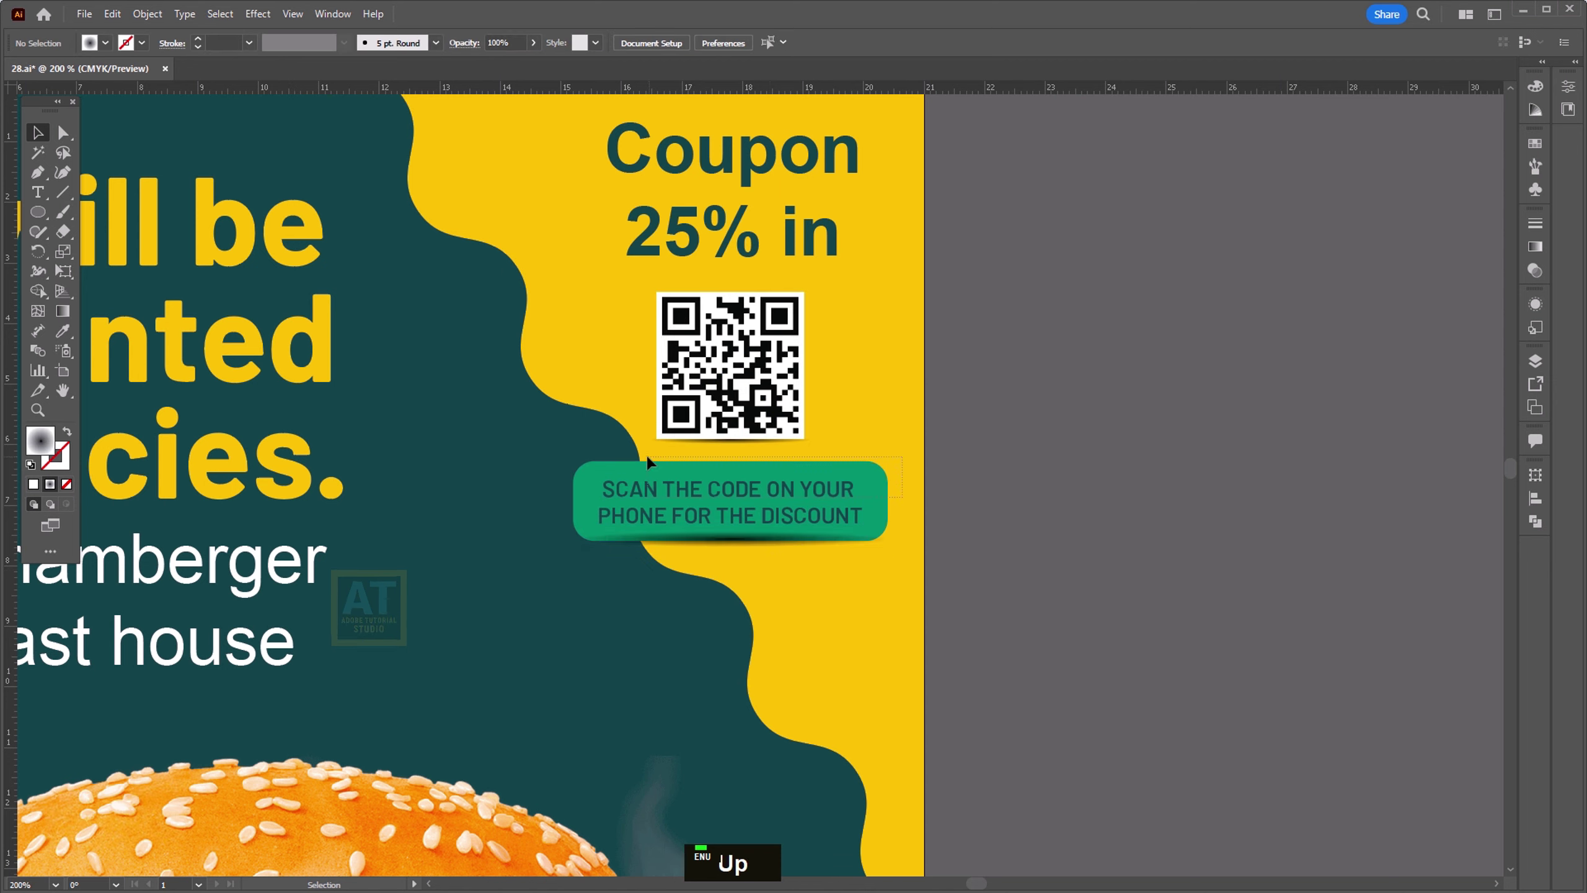
key(ctrl+shift+])
key(Up)
scroll(down, 3)
key(space)
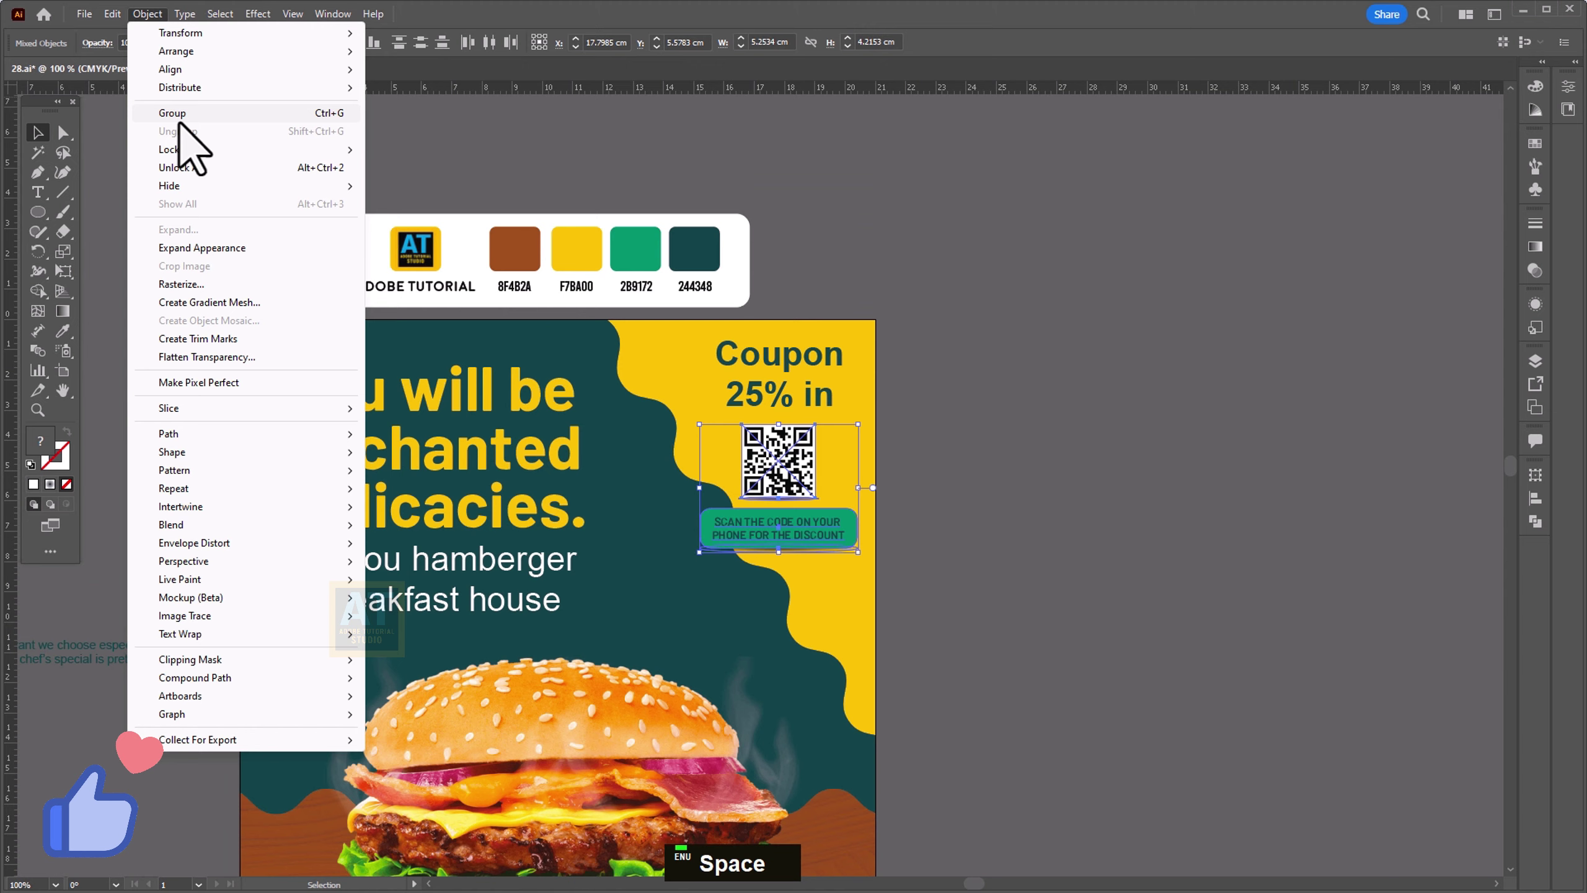
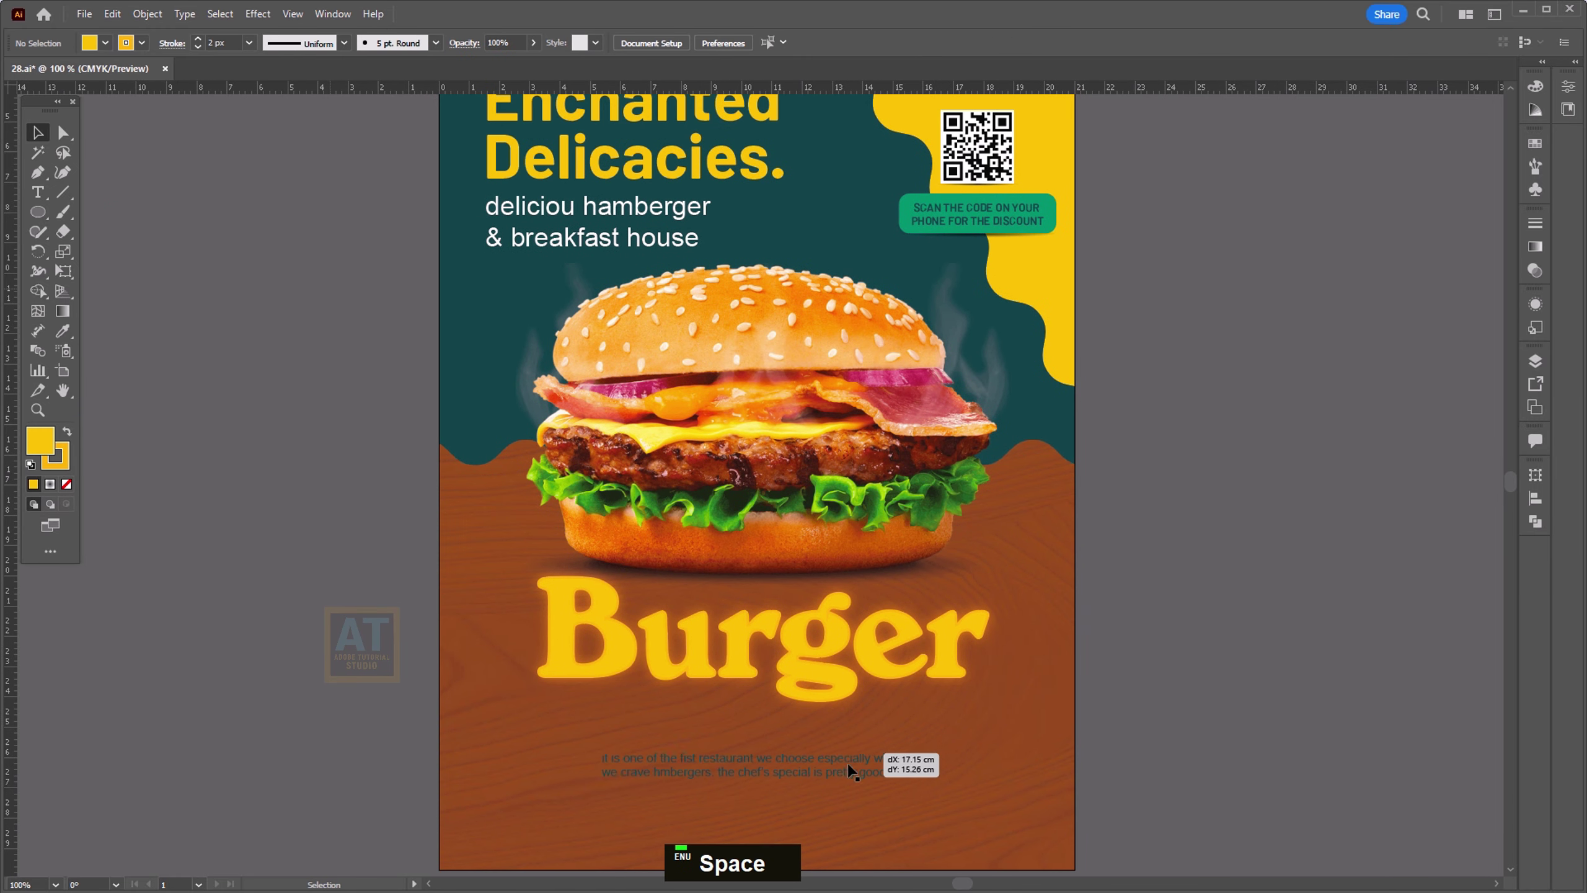
Step: Centre the white restaurant blurb beneath the Burger title in the semibold font
key(i)
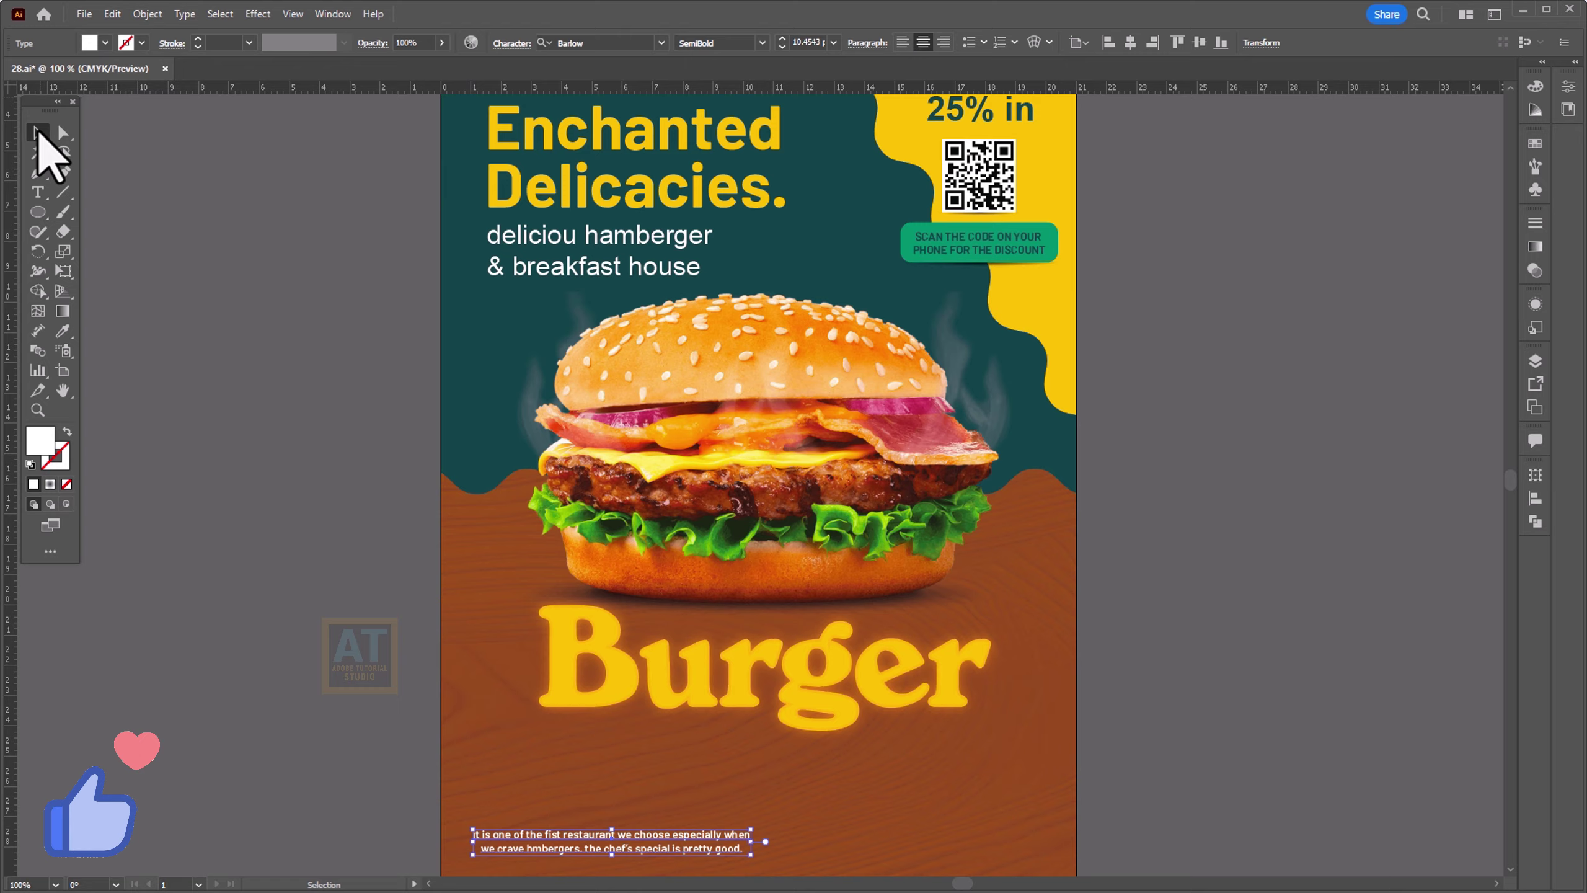
double_click(196, 365)
key(space)
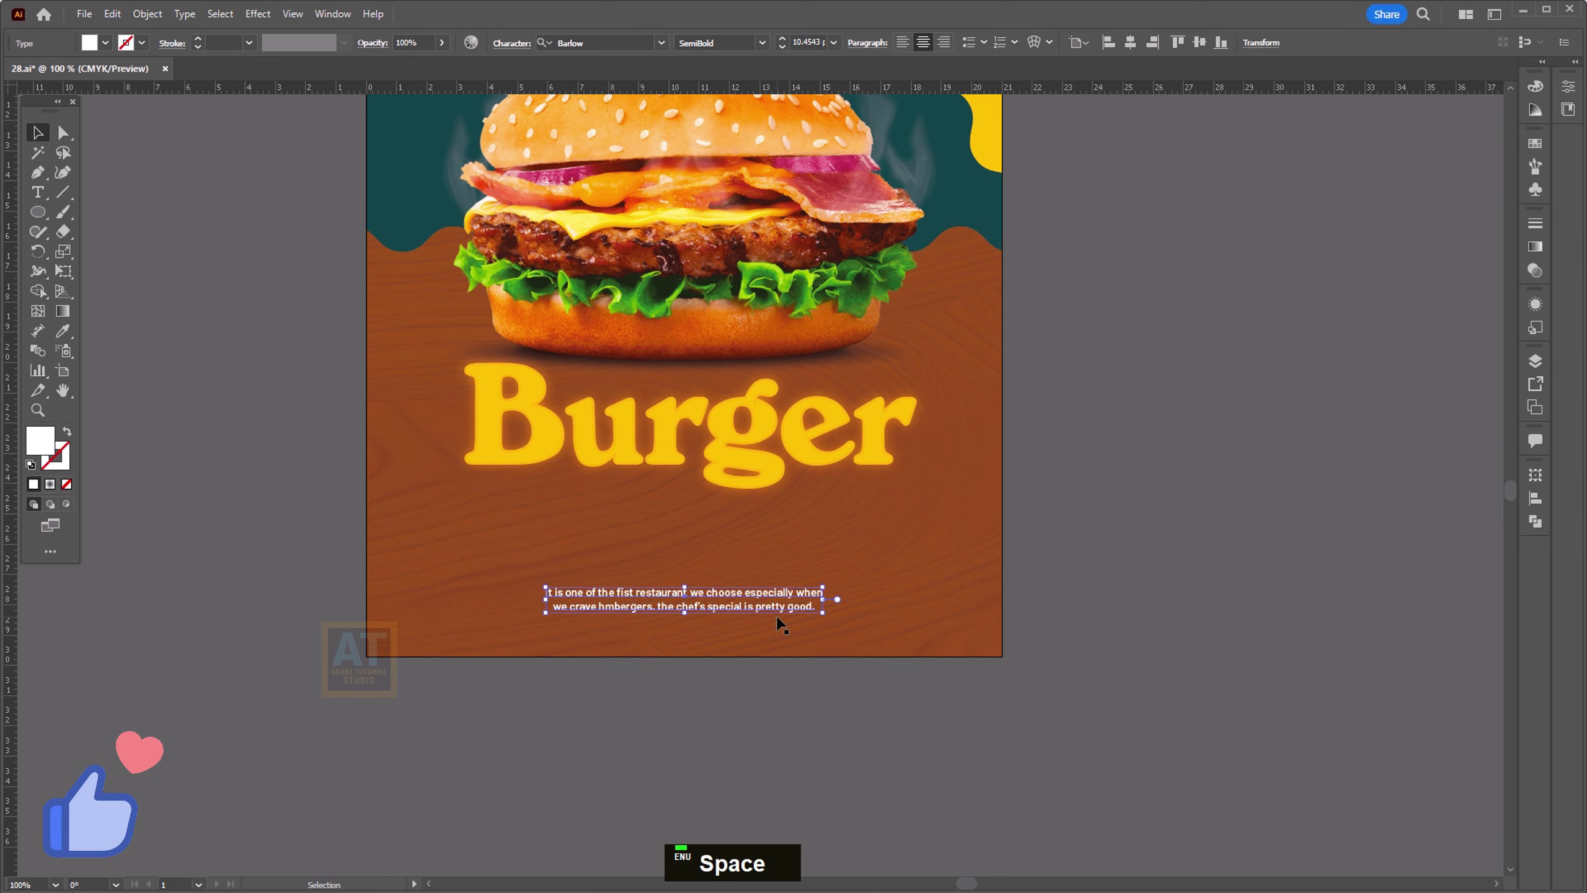
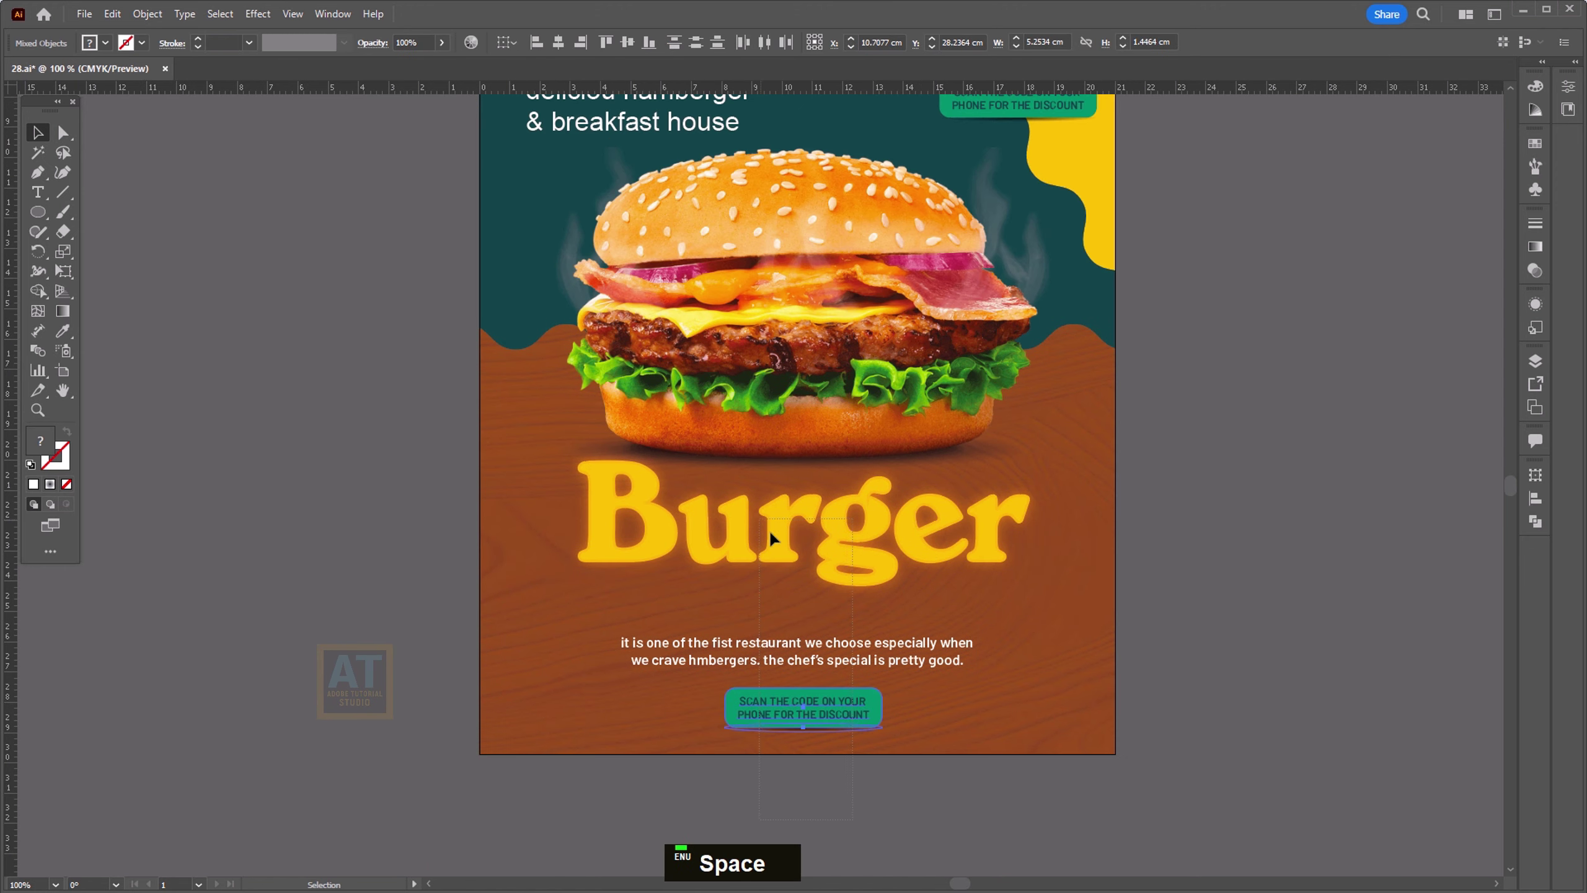
double_click(1244, 557)
scroll(up, 3)
key(space)
key(t)
key(ctrl+a)
key(w)
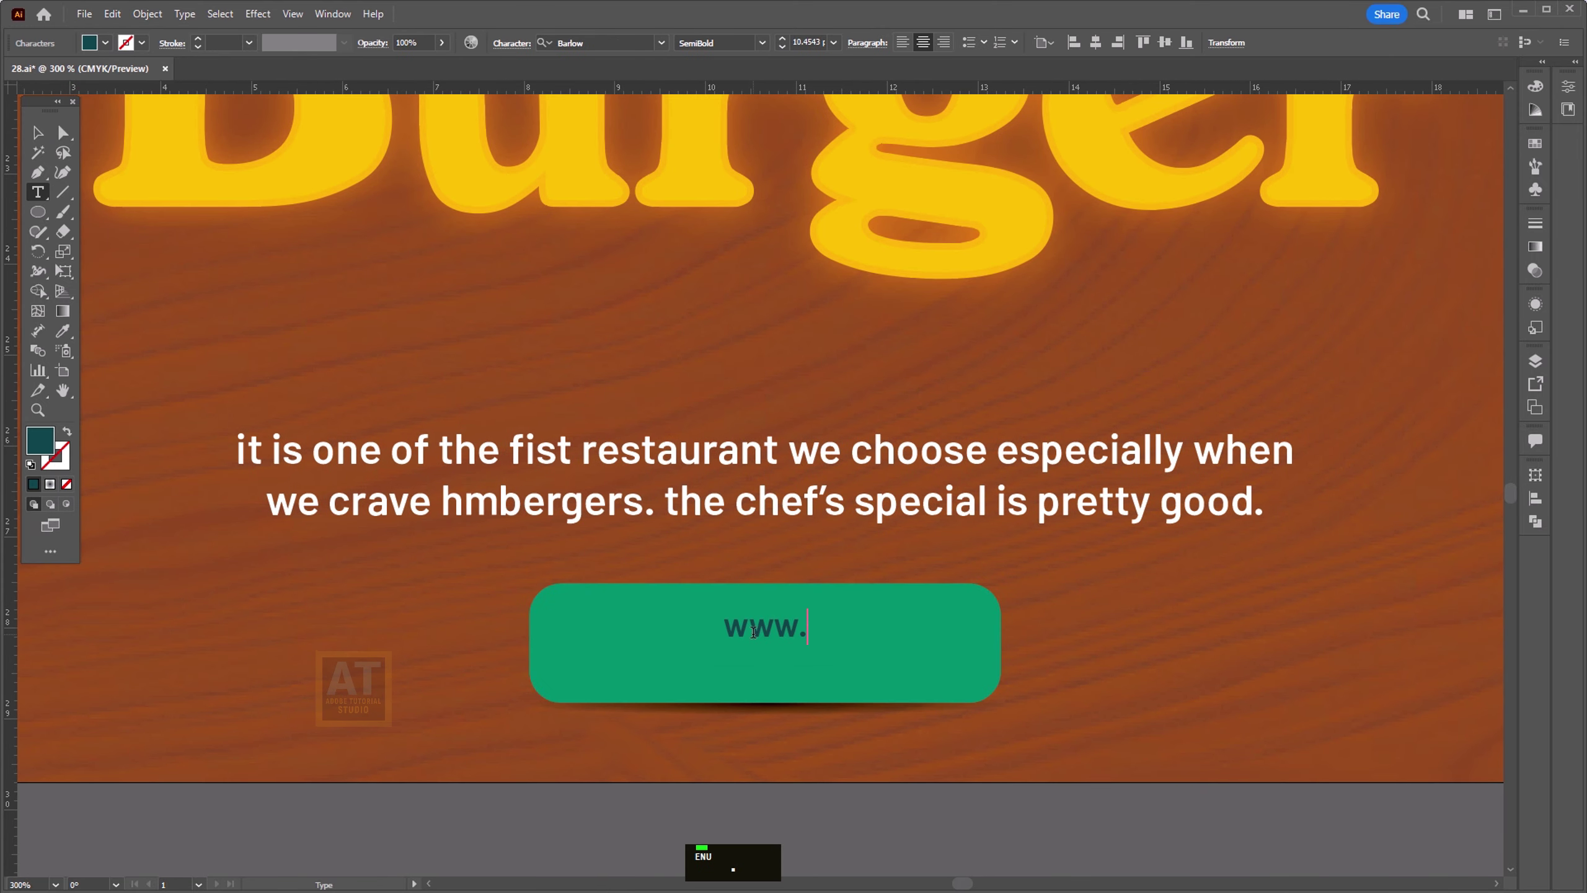
key(e)
key(space)
key(BackSpace)
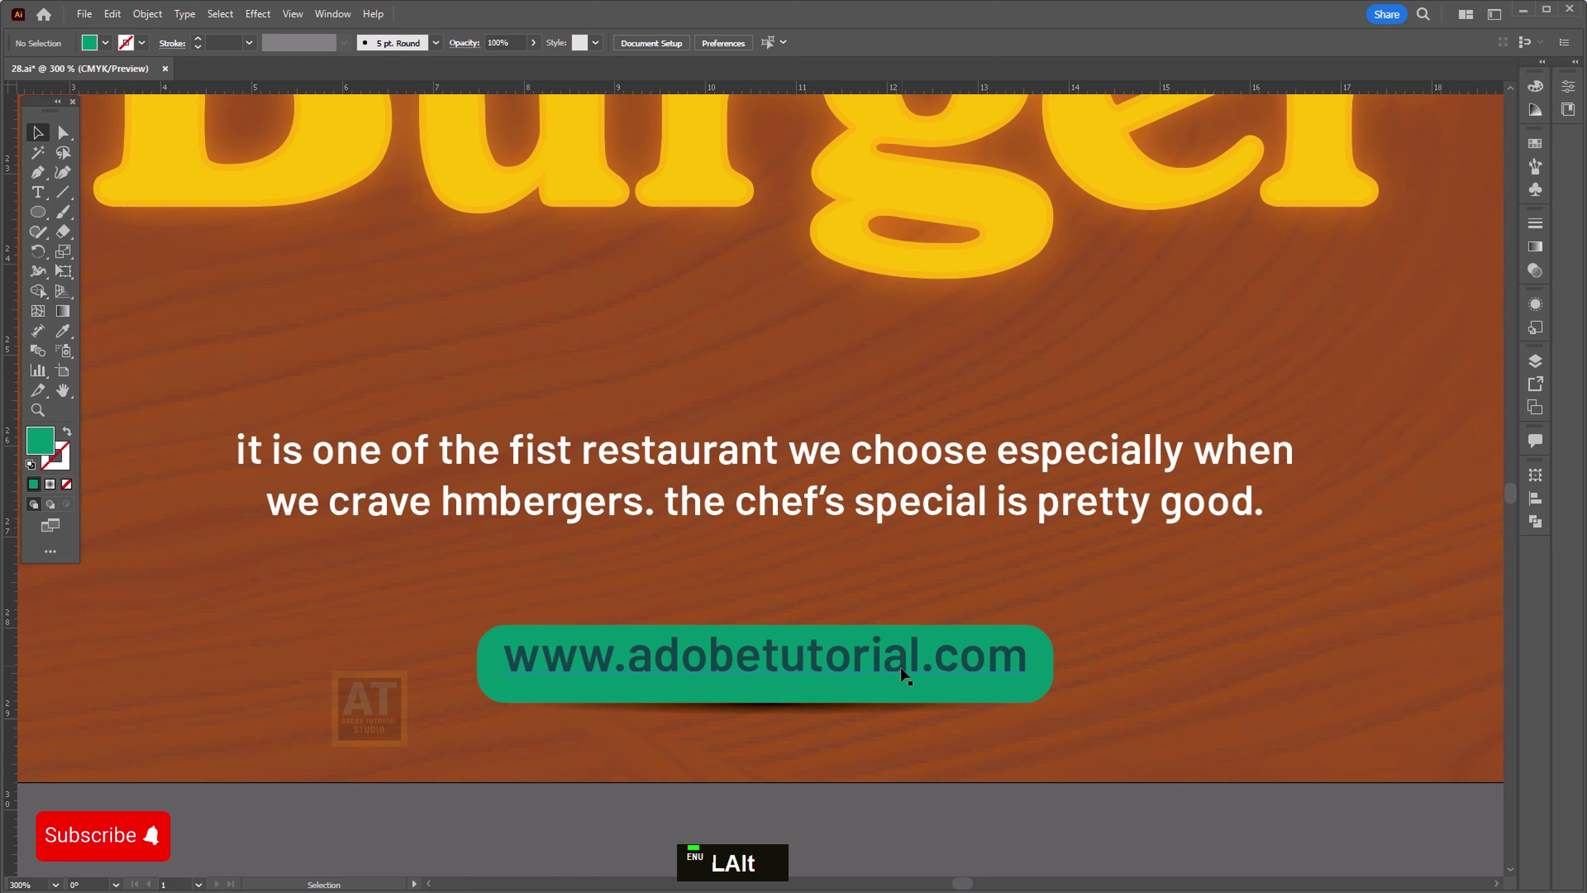
scroll(down, 3)
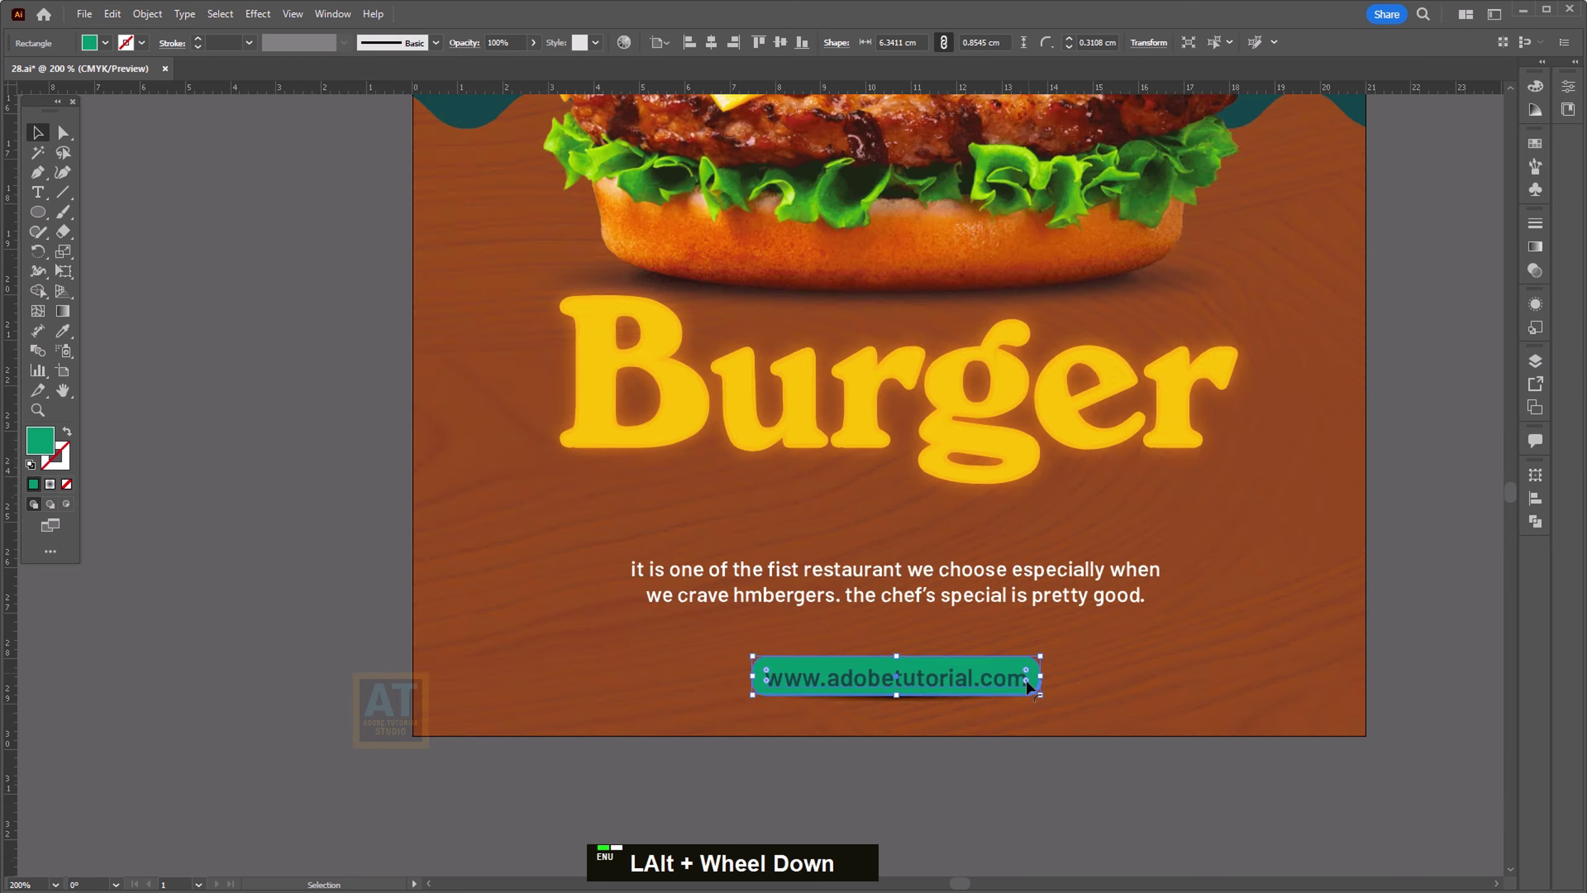
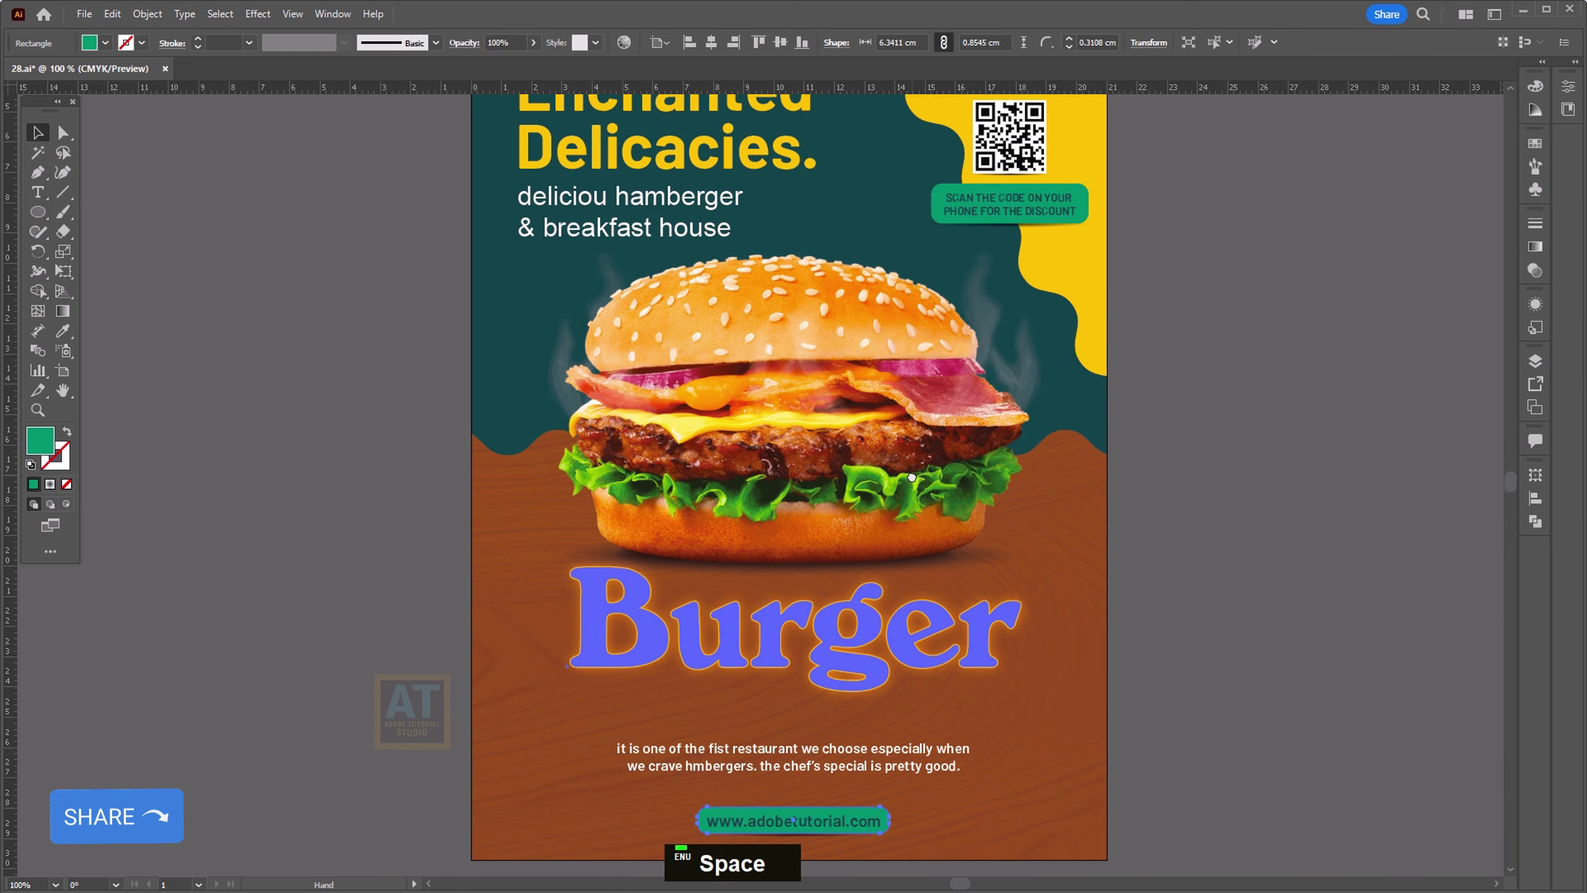
Step: Fill the website button dark teal and colour its address text yellow
key(i)
key(space)
key(v)
key(space)
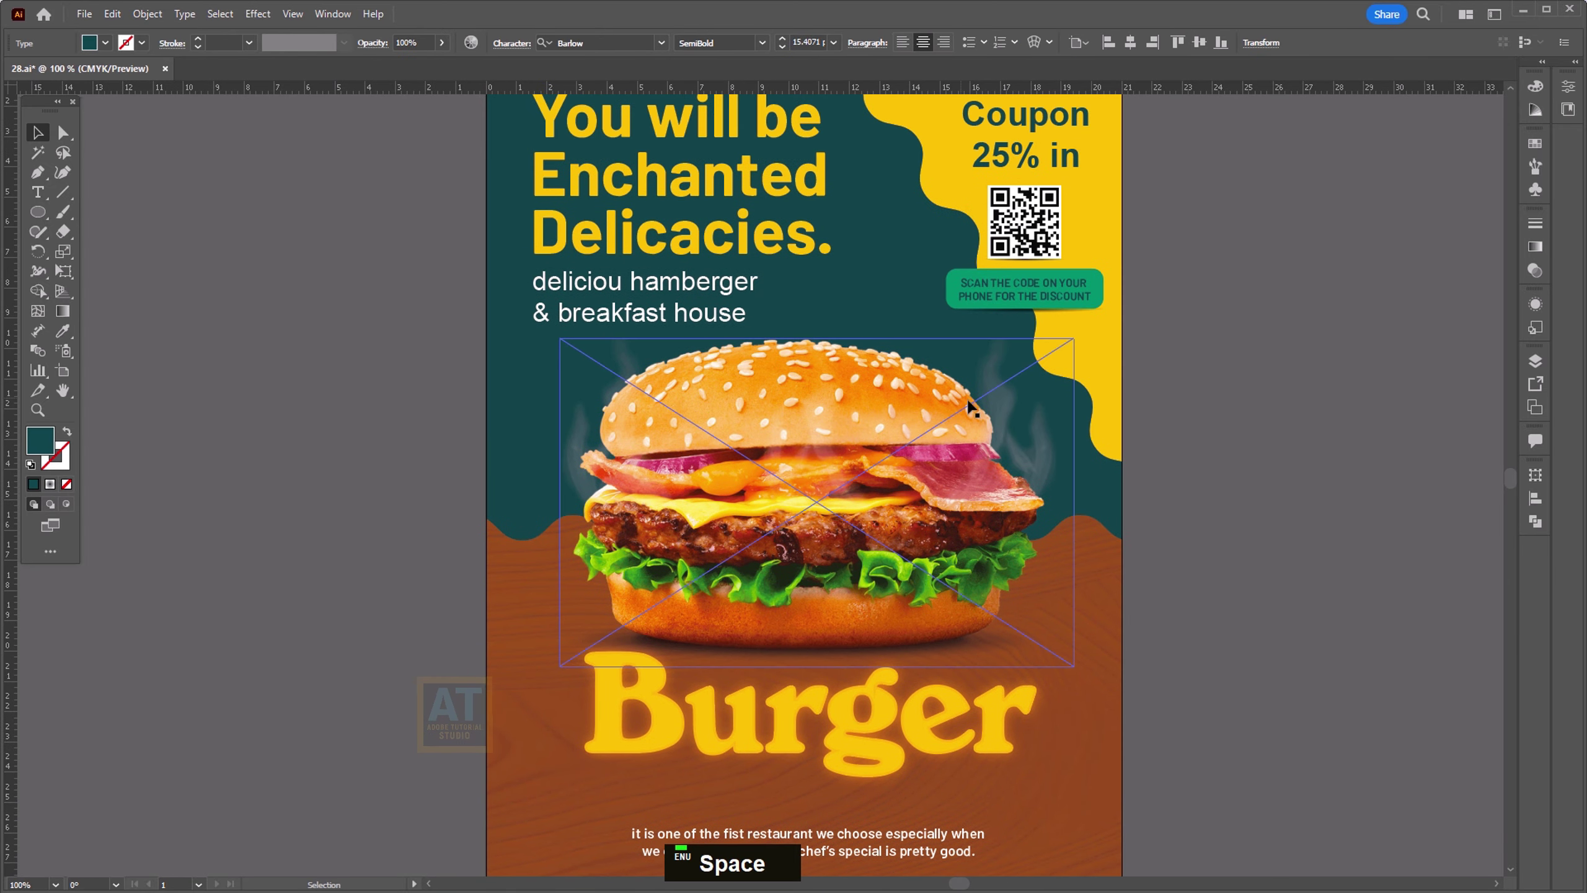
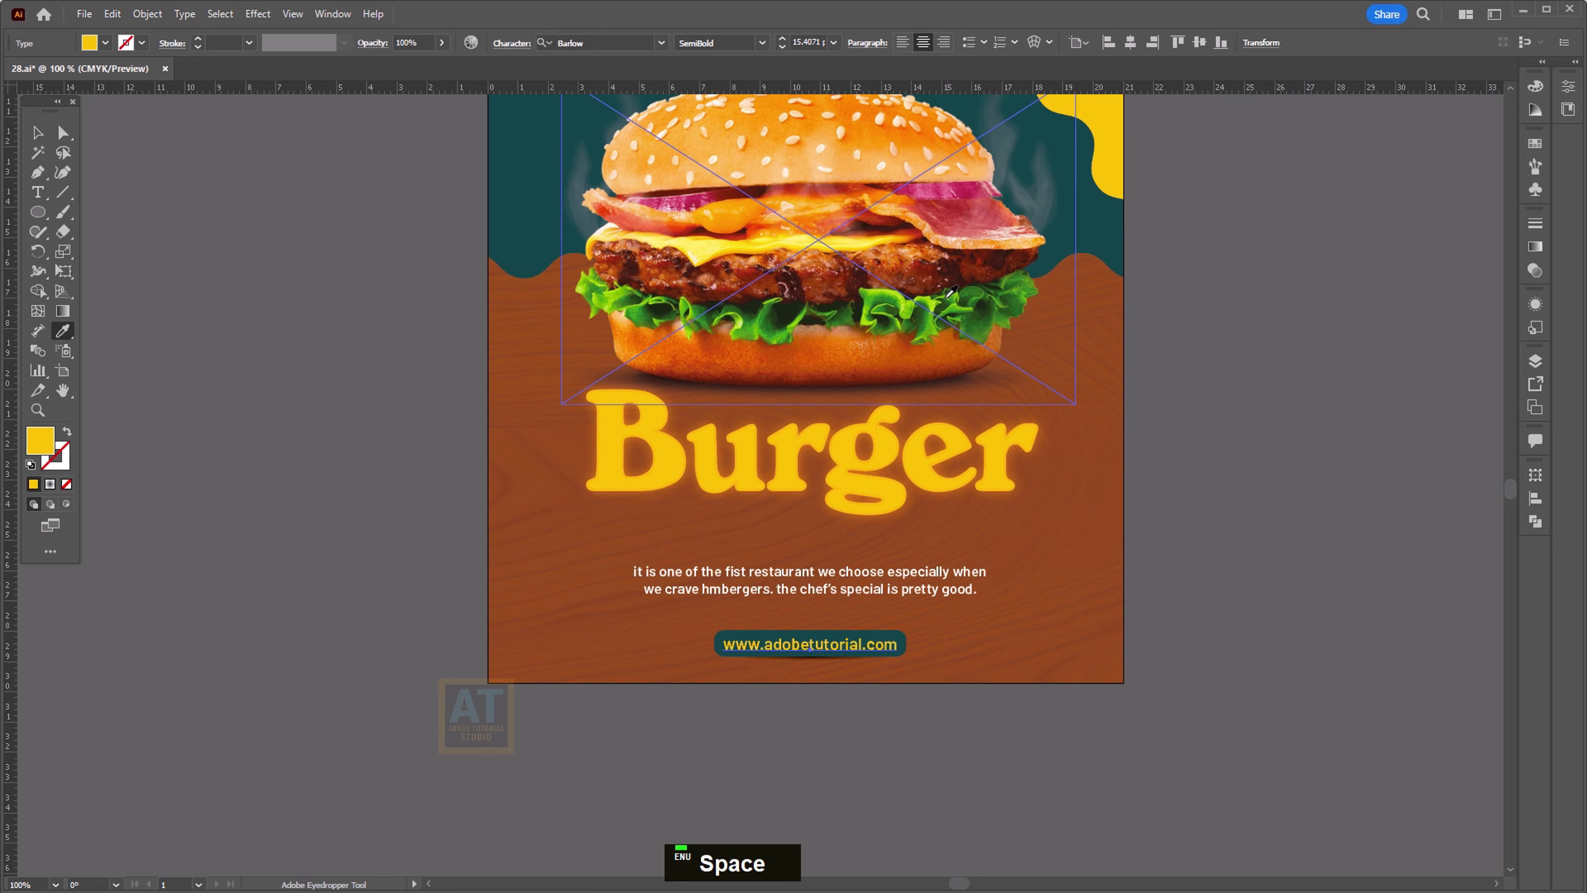
key(v)
Step: Increase the font size of the blurb paragraph above the button
scroll(up, 3)
scroll(up, 3)
scroll(up, 3)
scroll(down, 3)
key(space)
scroll(down, 3)
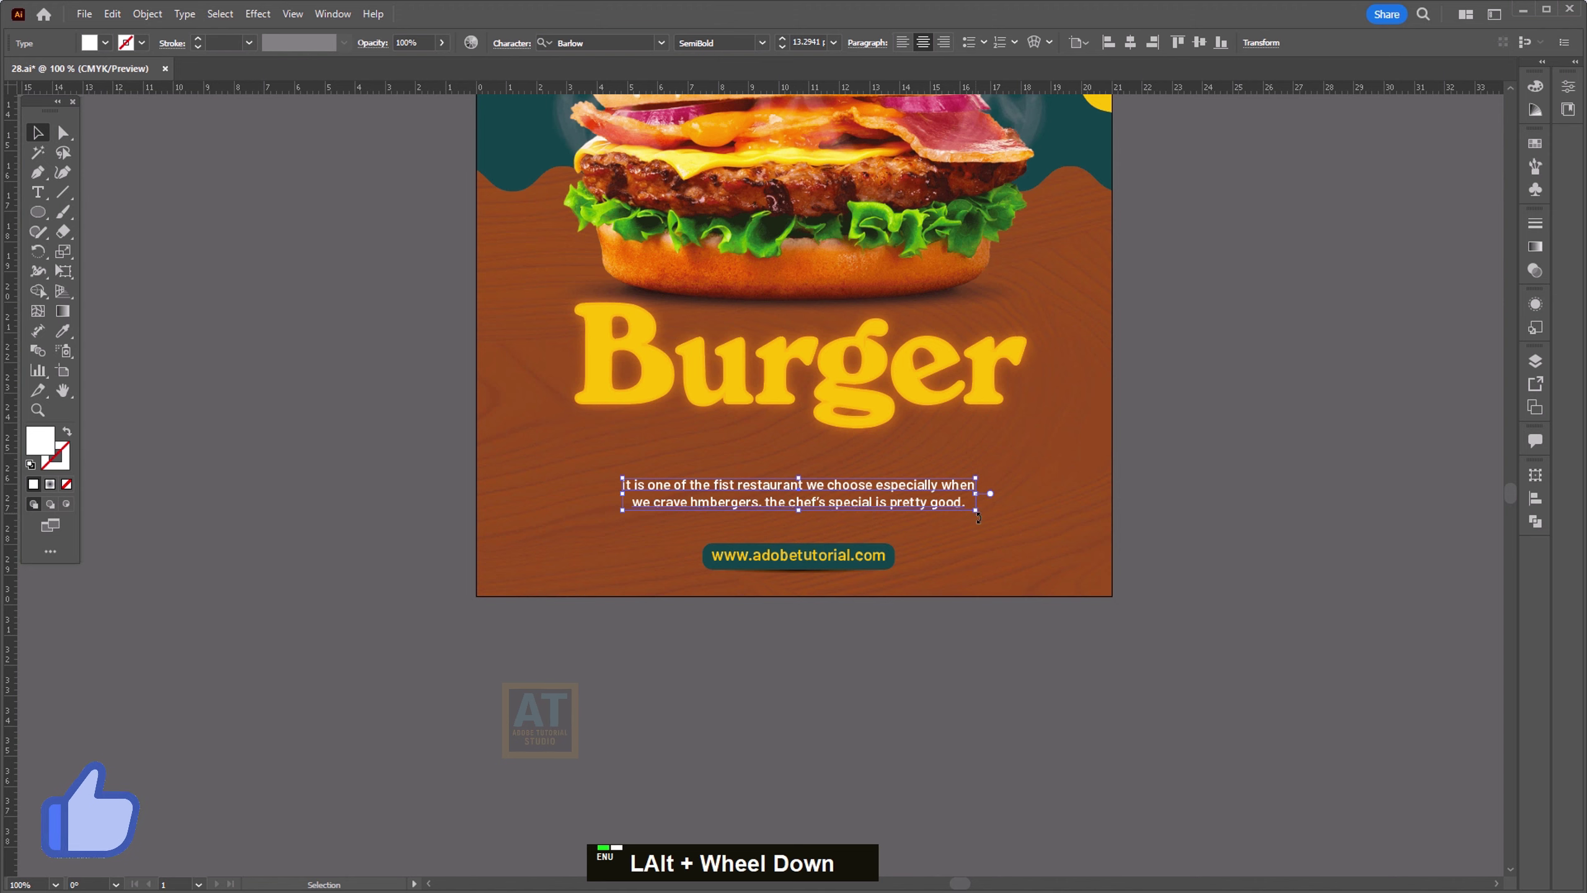
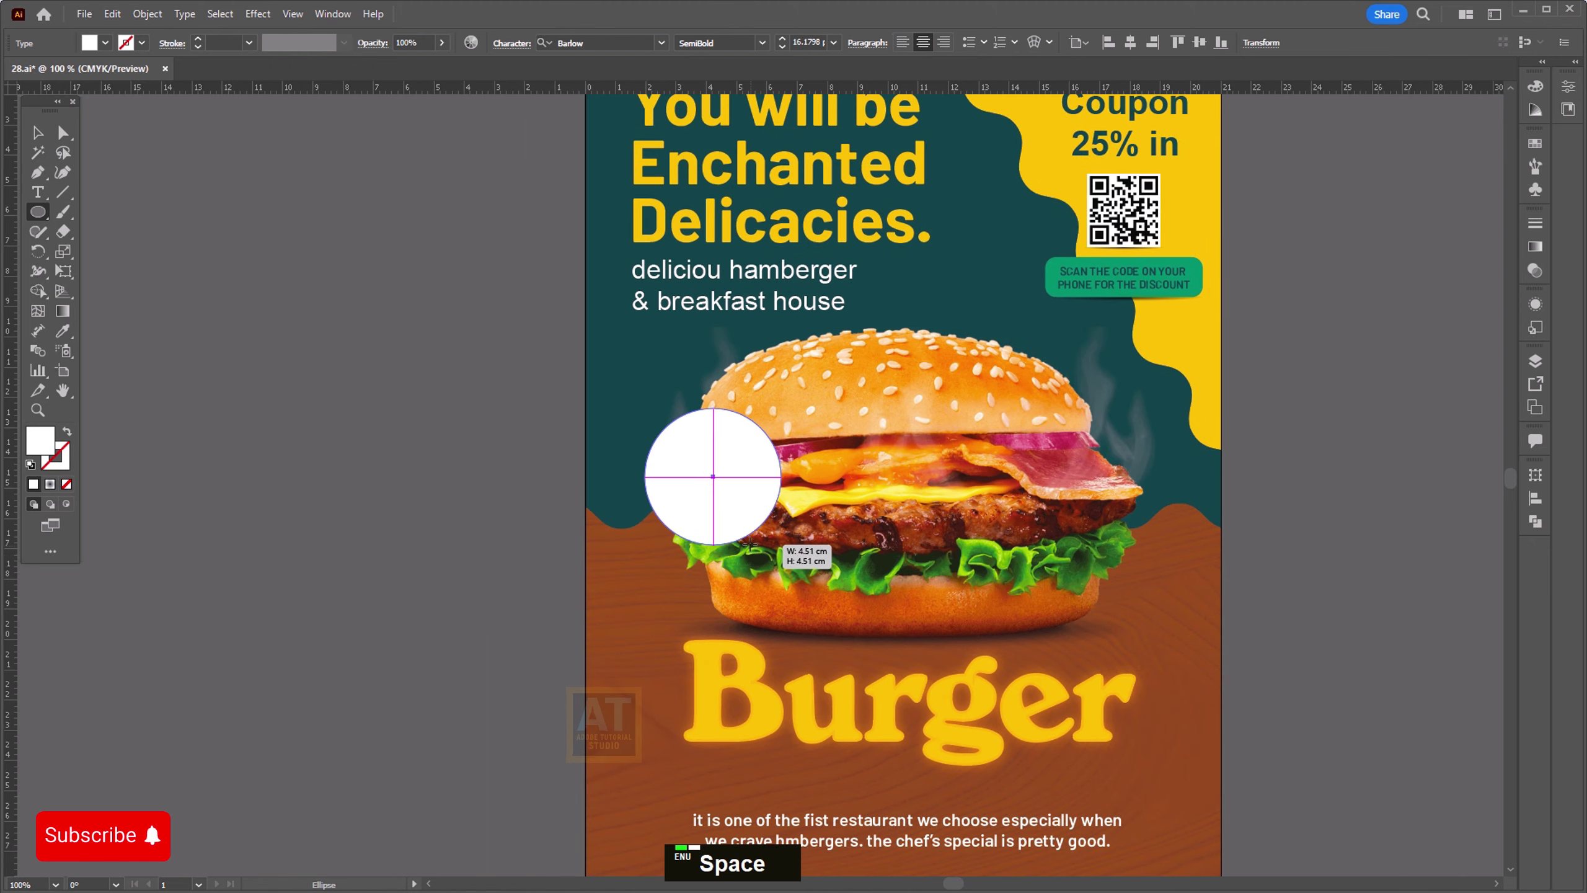
Step: Match the circle's fill to the dark teal background, shrink the white ring, and copy the headline onto the pasteboard
scroll(up, 3)
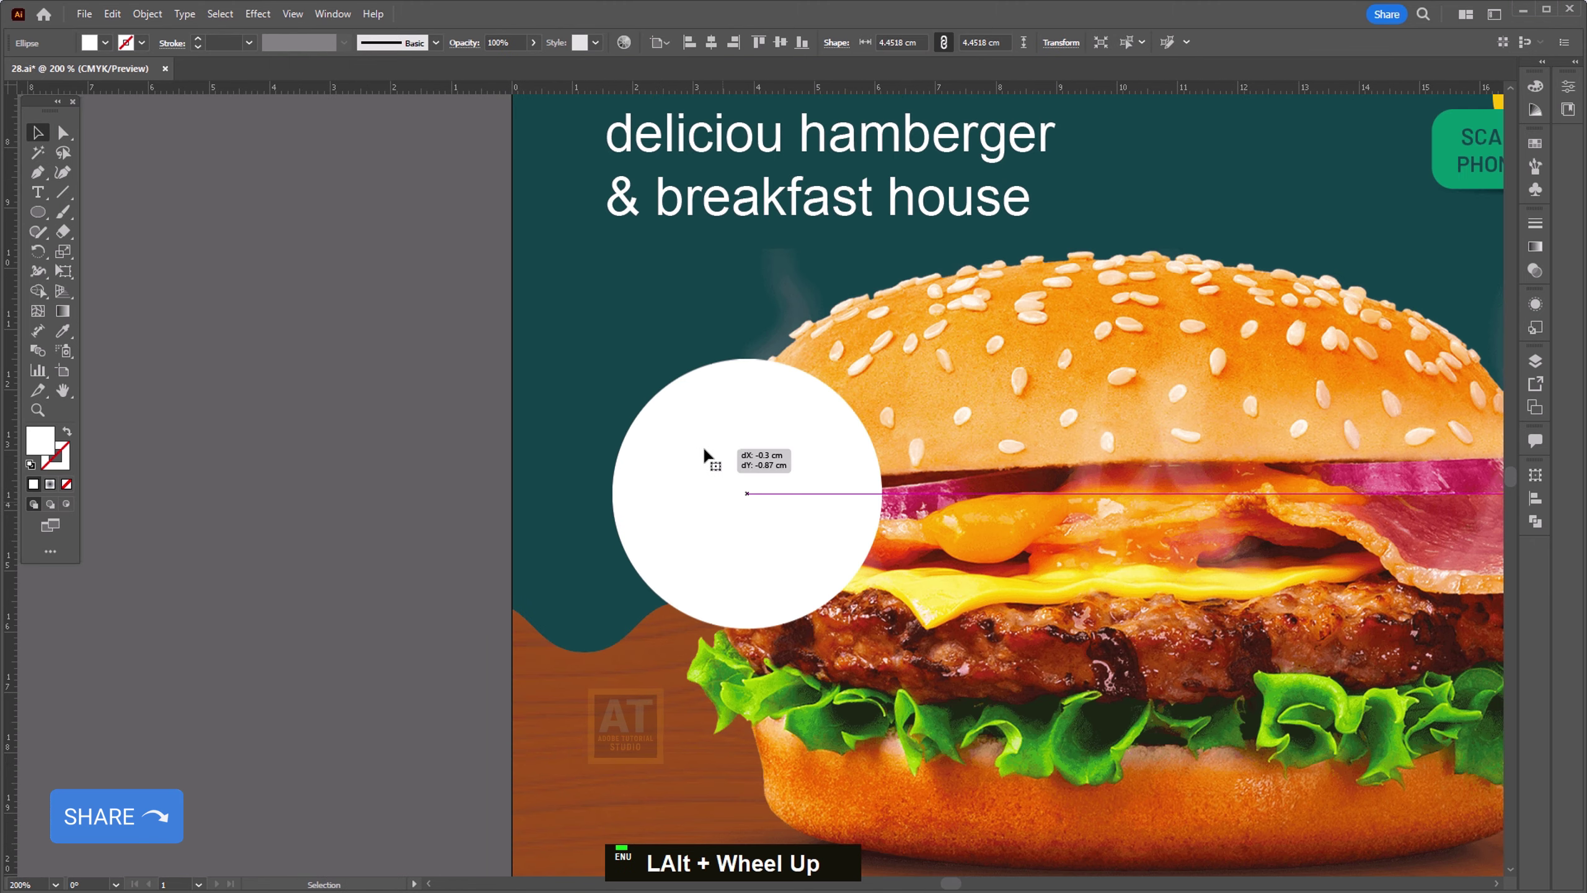
key(ctrl+f)
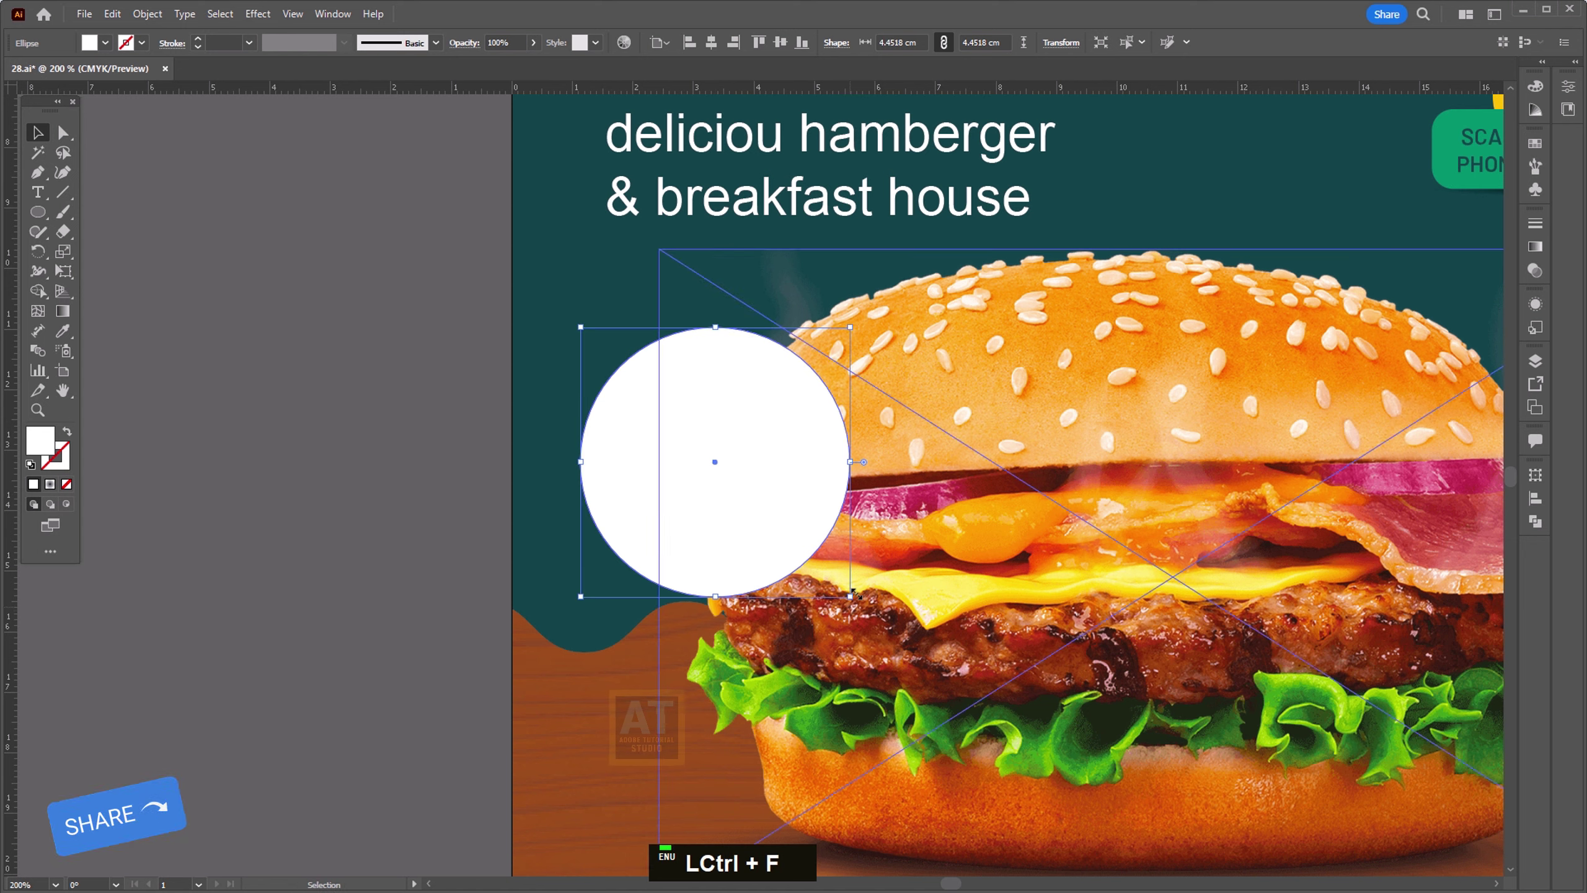
key(ctrl+c)
key(ctrl+f)
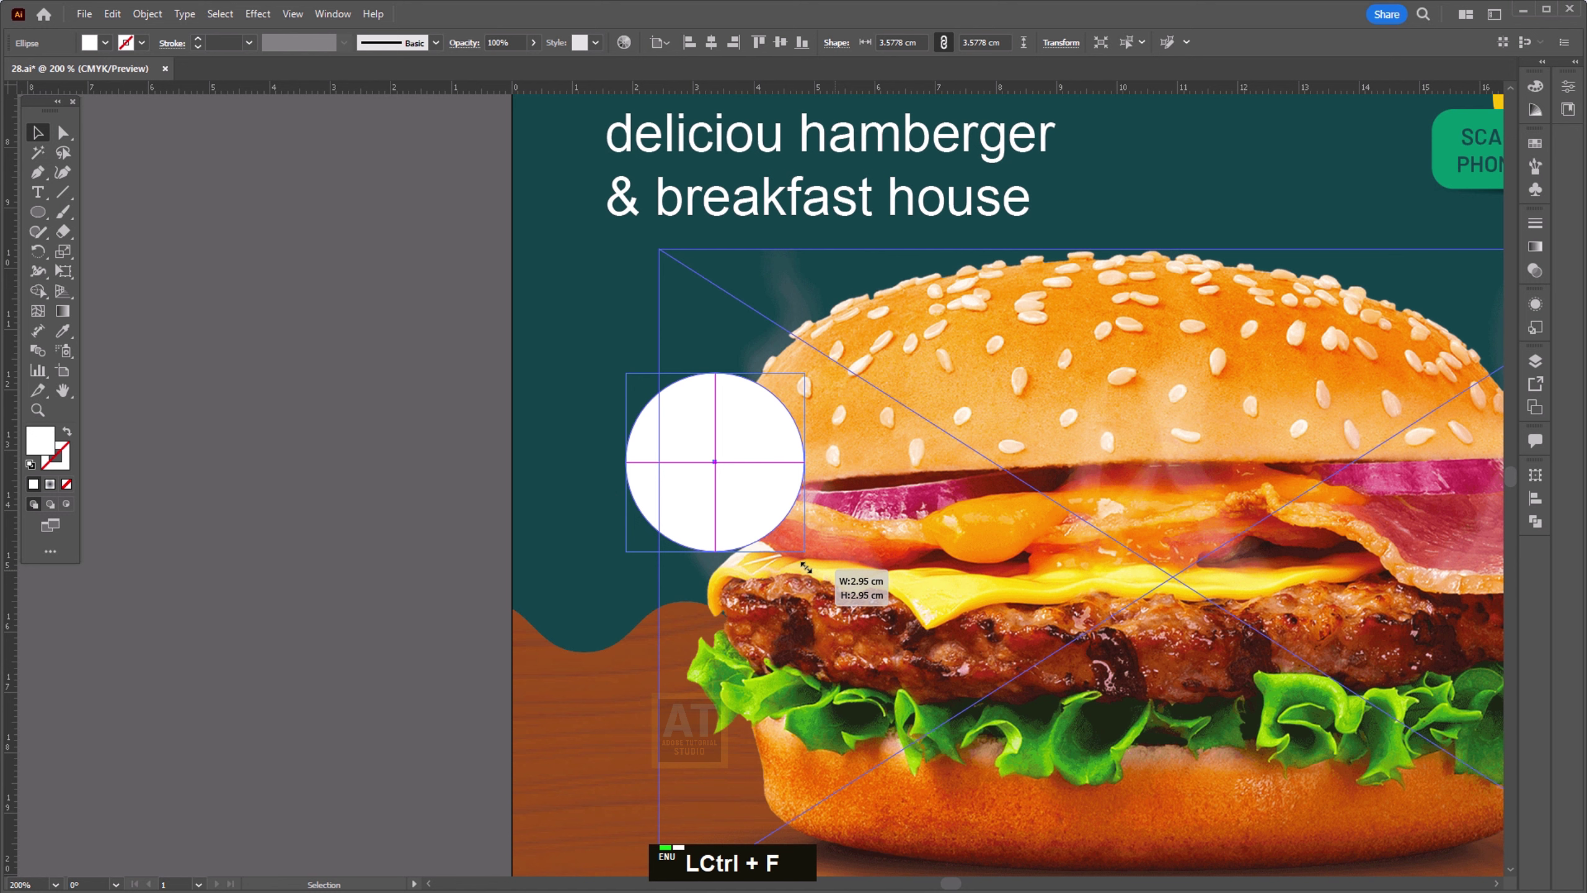
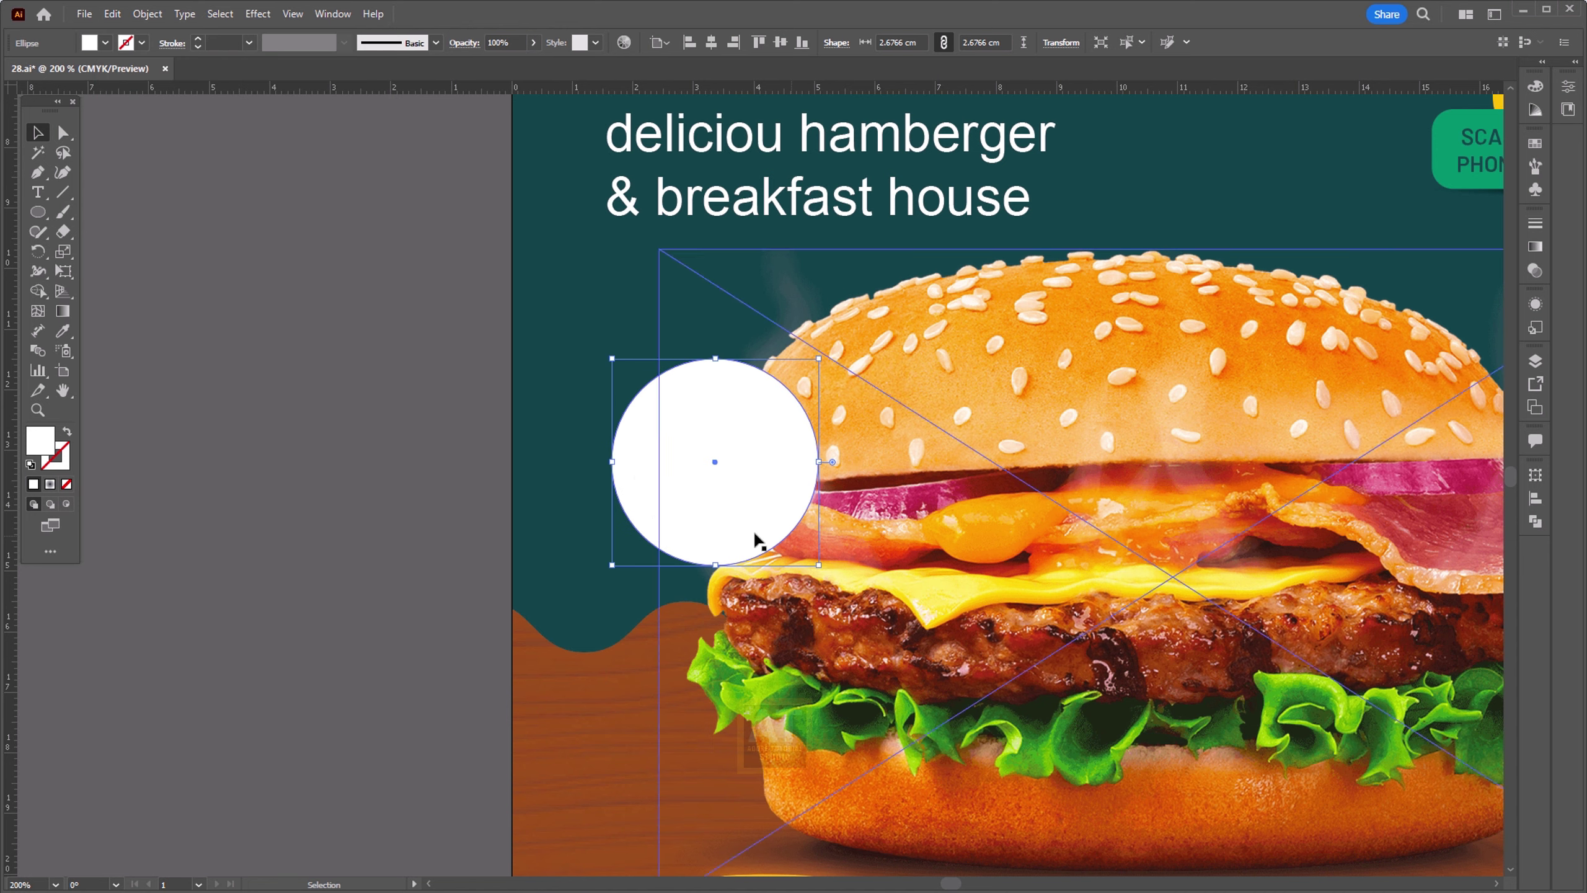
key(o)
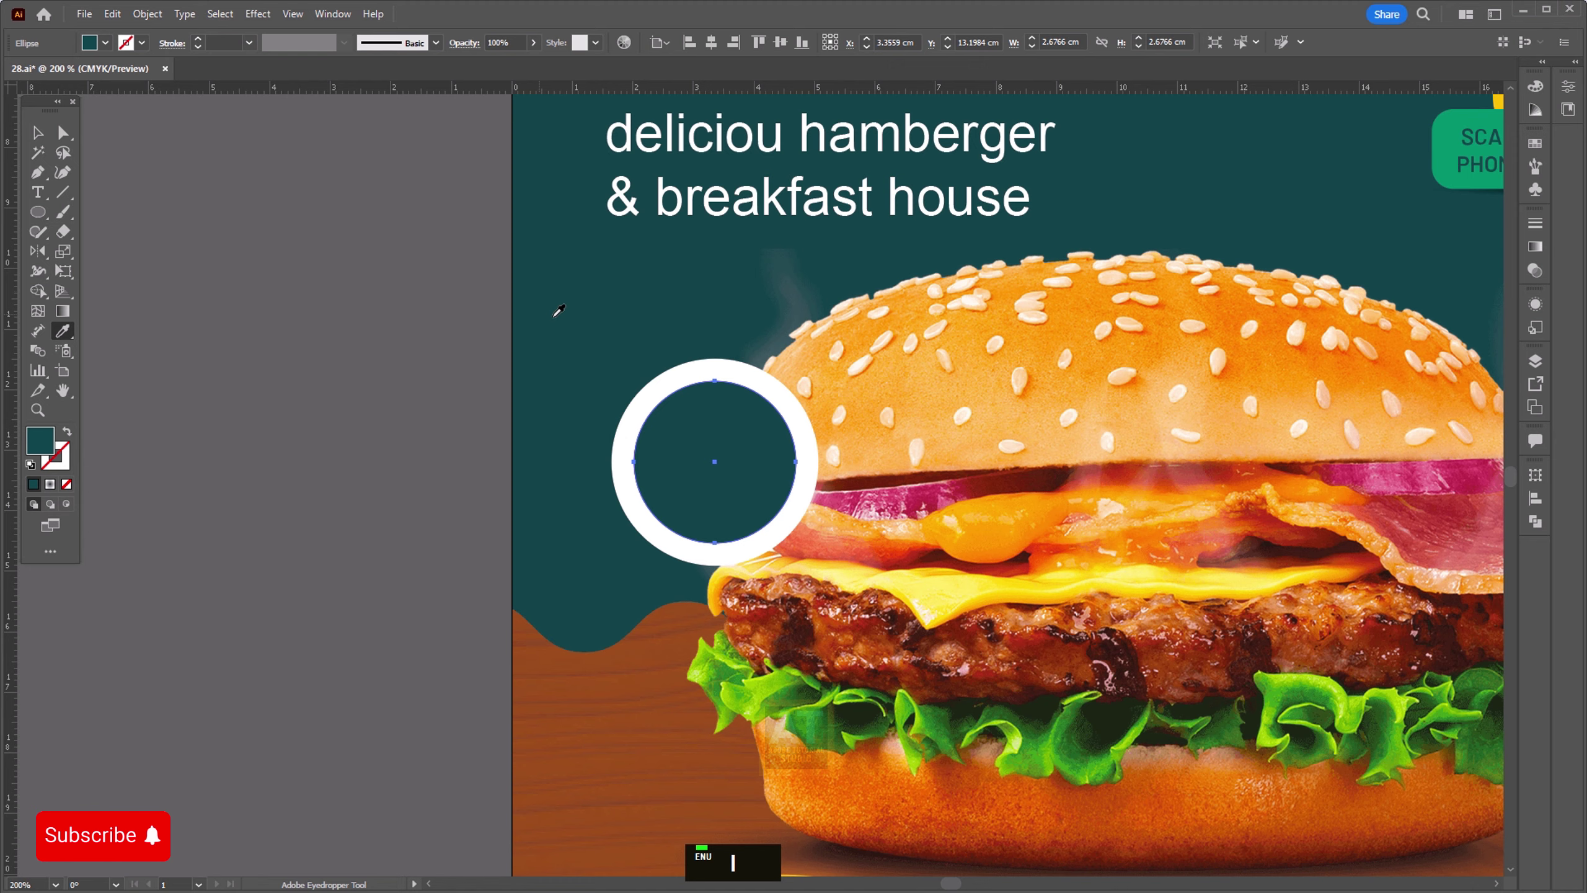
key(space)
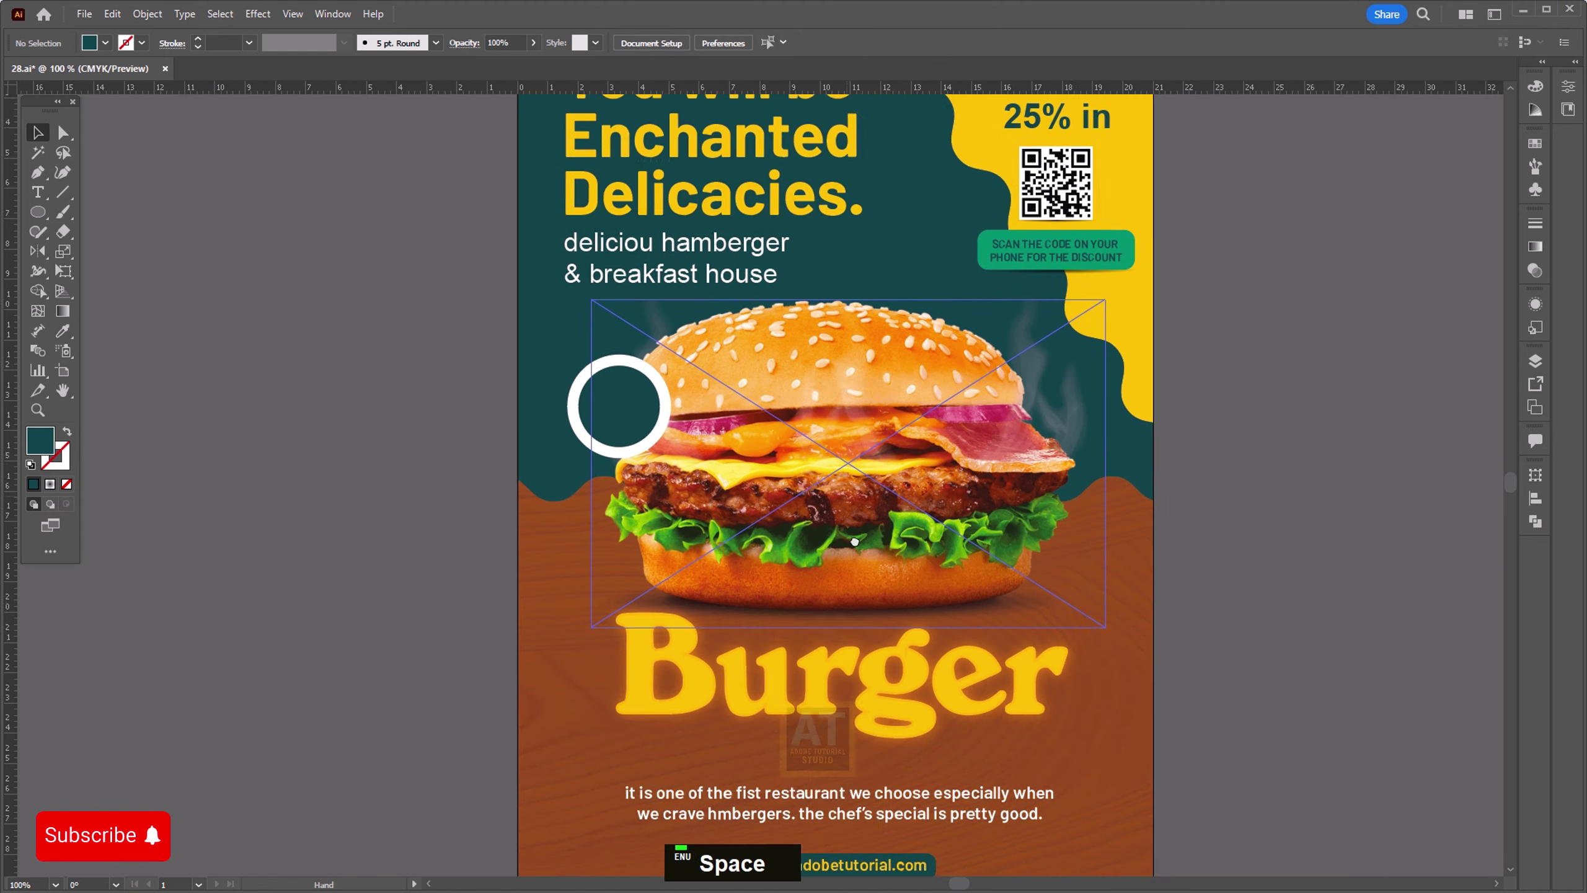
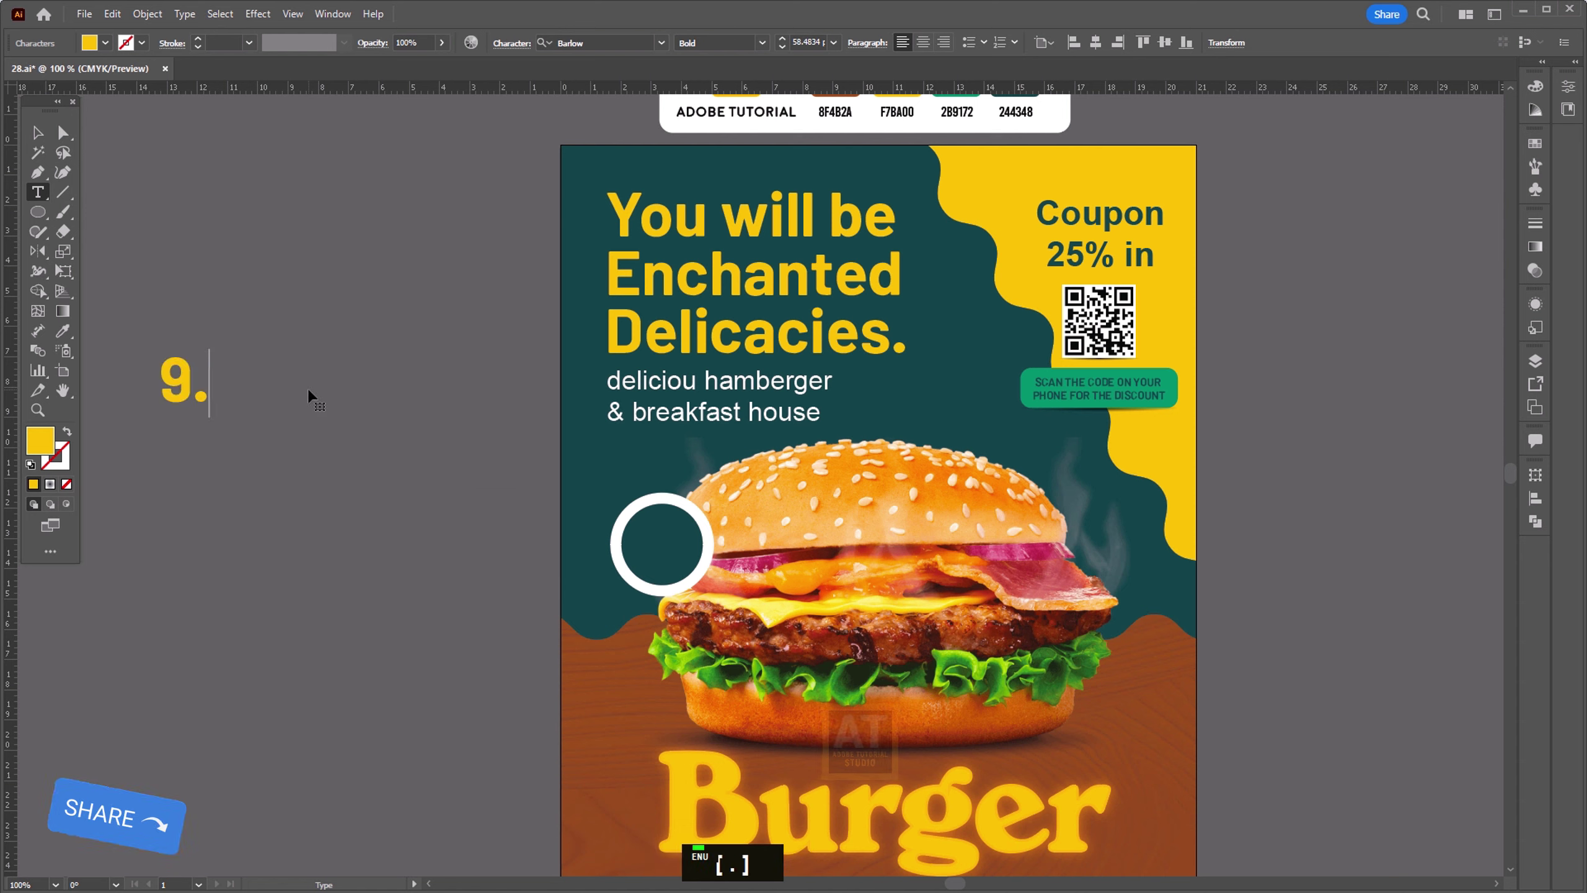
Step: Replace the copied headline with $9.99 and raise the 99 as superscript
key(9)
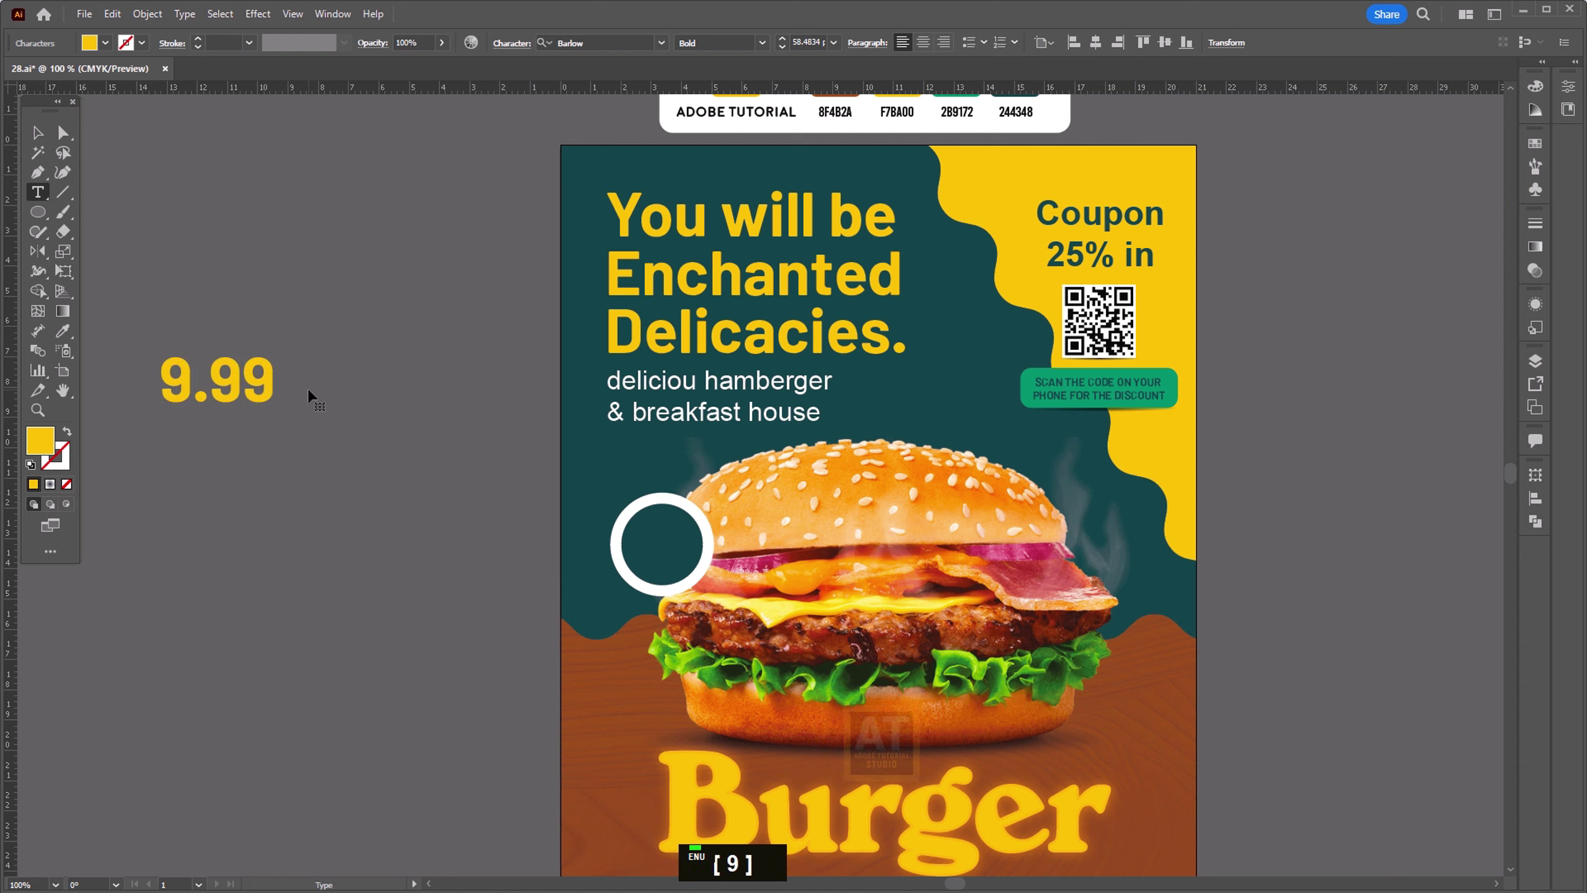
key(Home)
key(shift+4)
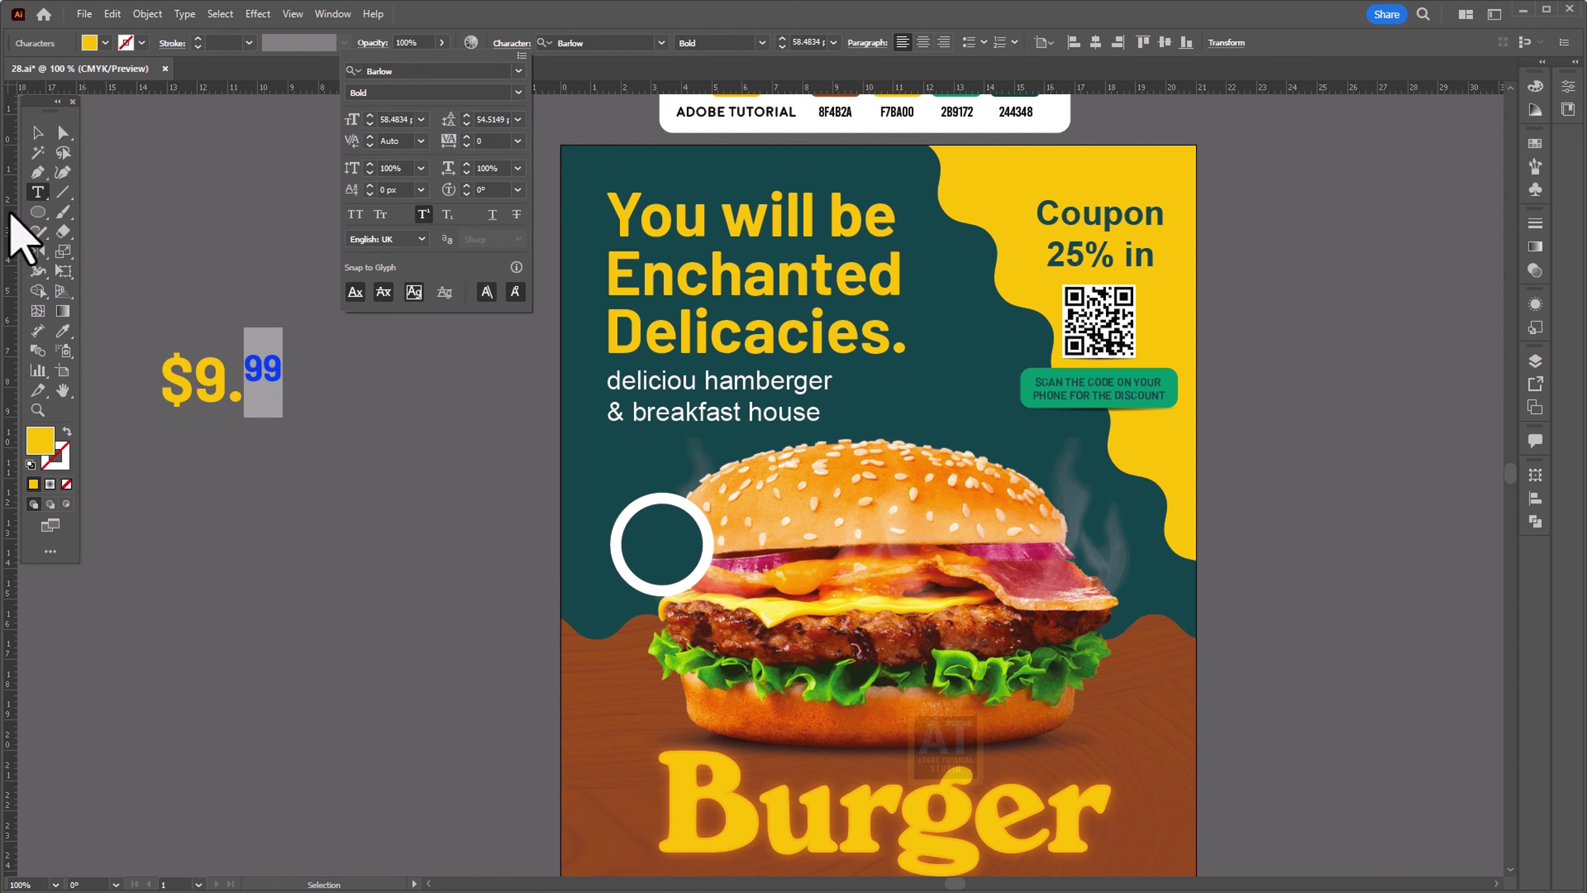
double_click(53, 153)
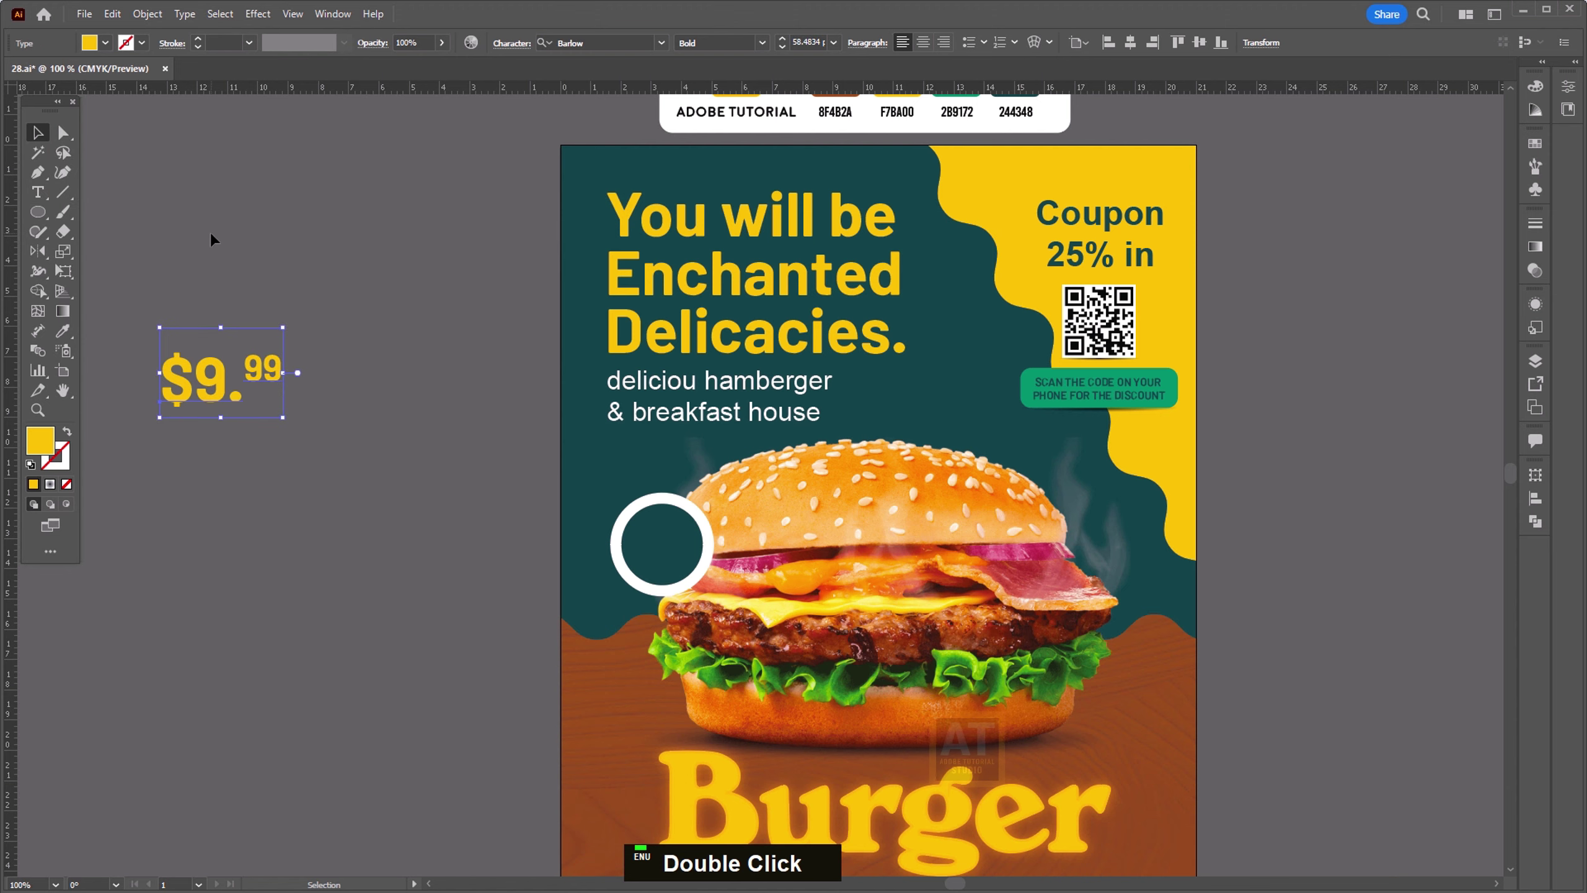
Step: Move the price onto the enlarged white-ringed circle and switch it to the condensed Bebas Kai font
key(ctrl+shift+])
scroll(up, 3)
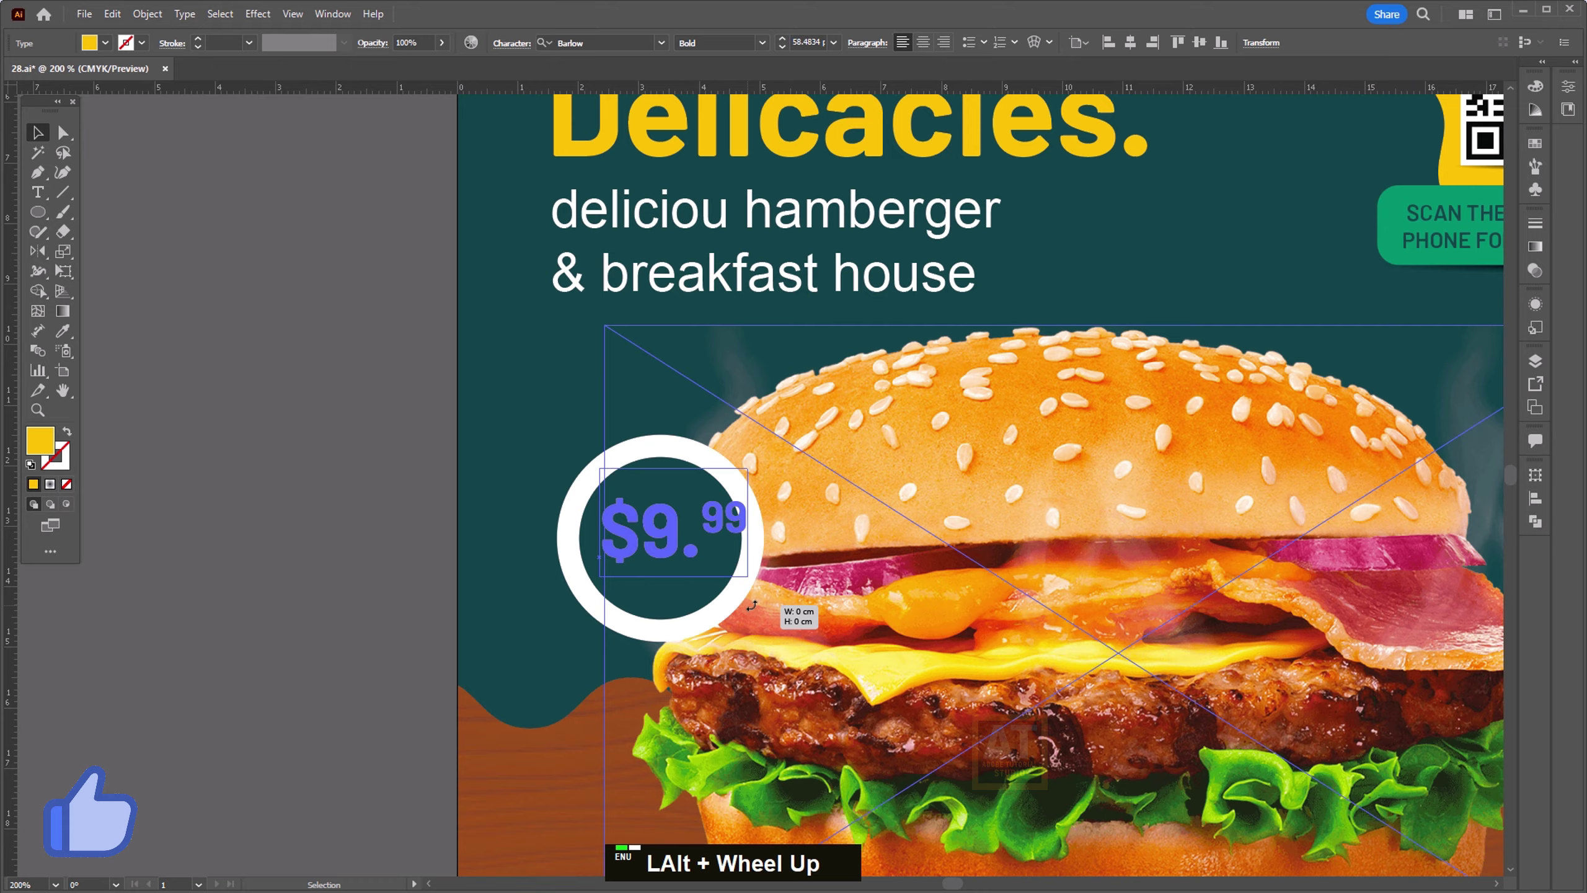
scroll(up, 3)
scroll(down, 3)
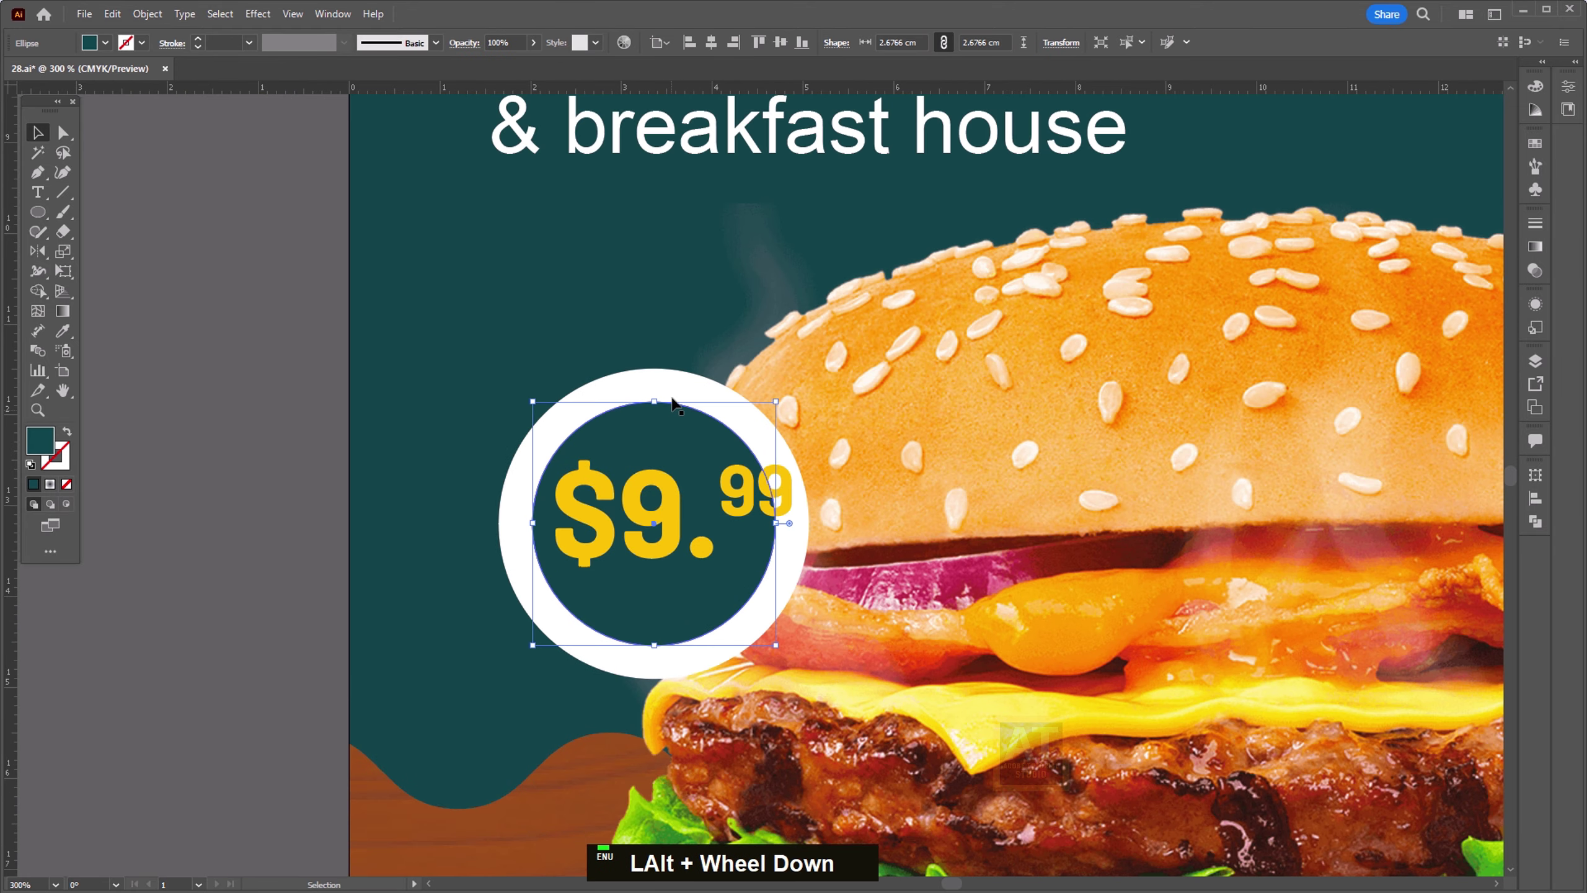
click(678, 386)
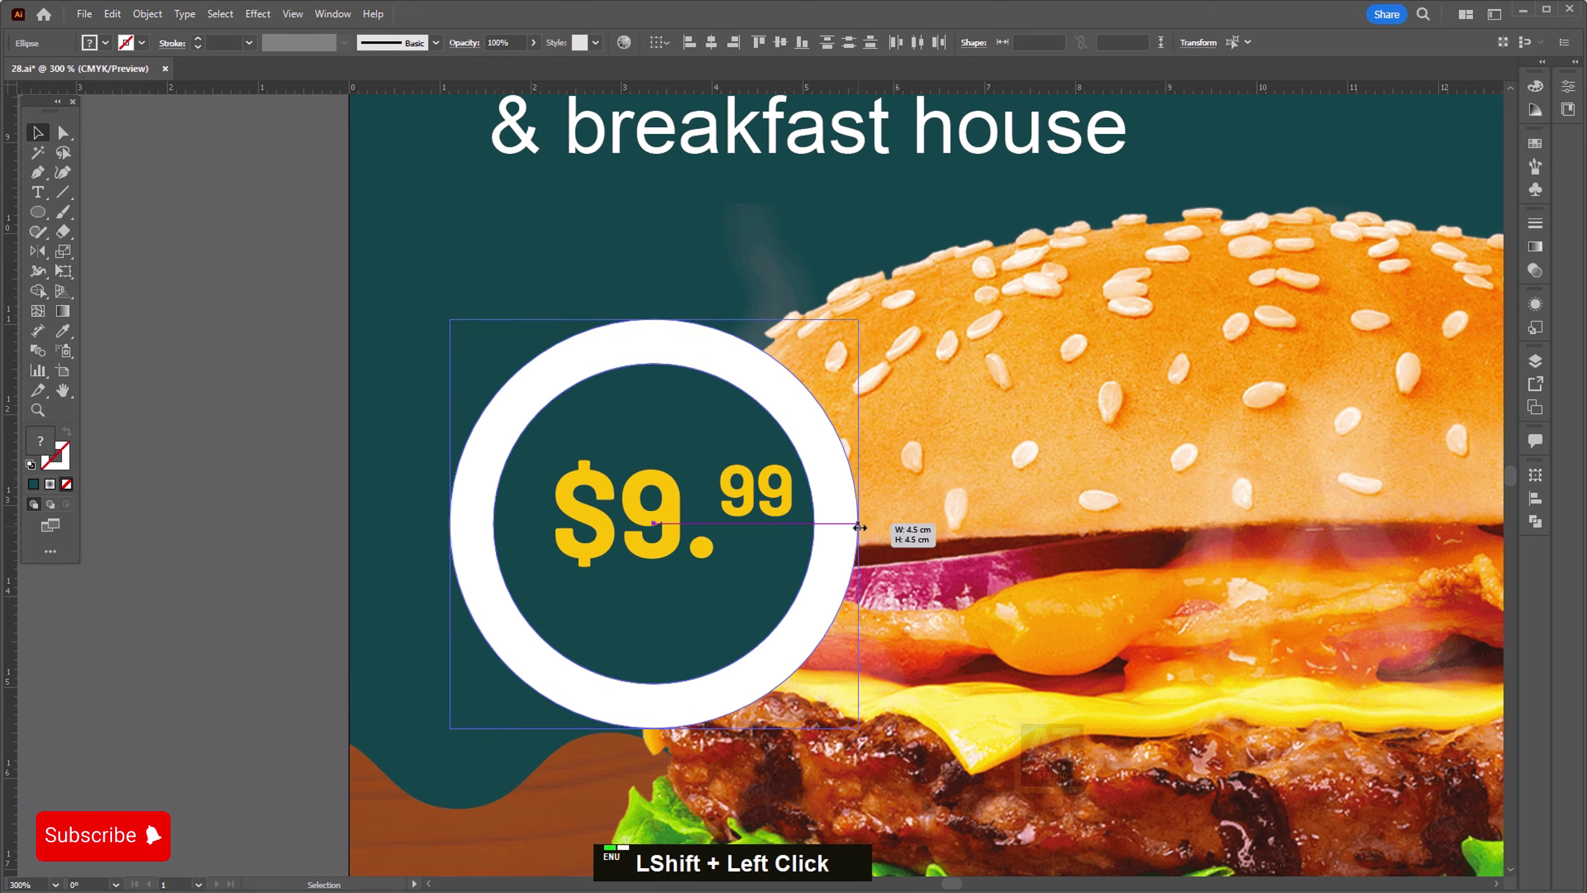
double_click(669, 518)
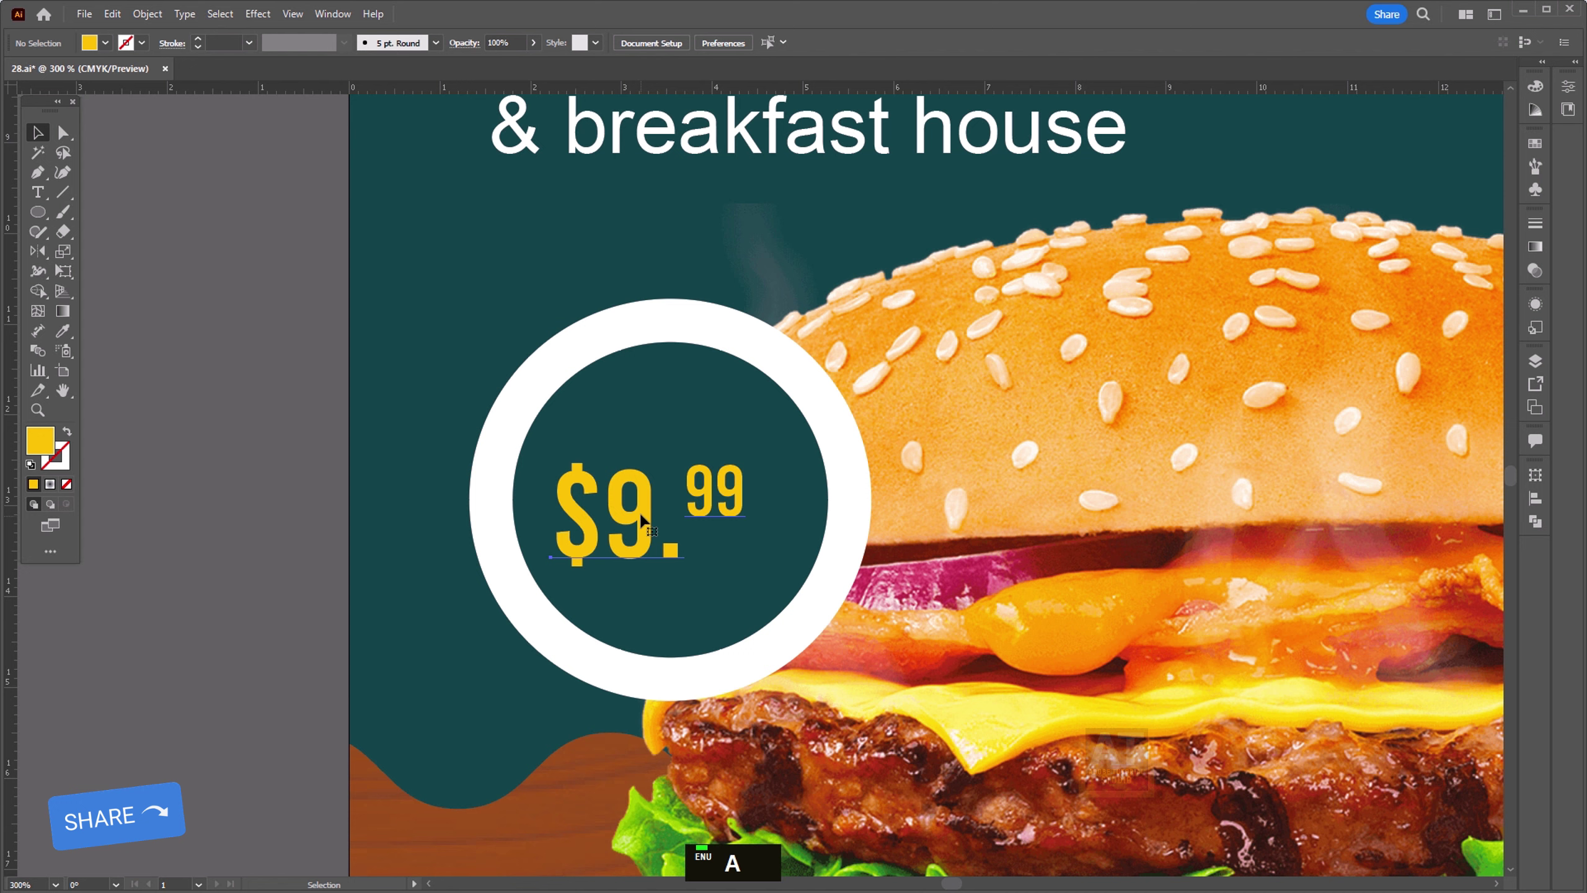
key(ctrl+z)
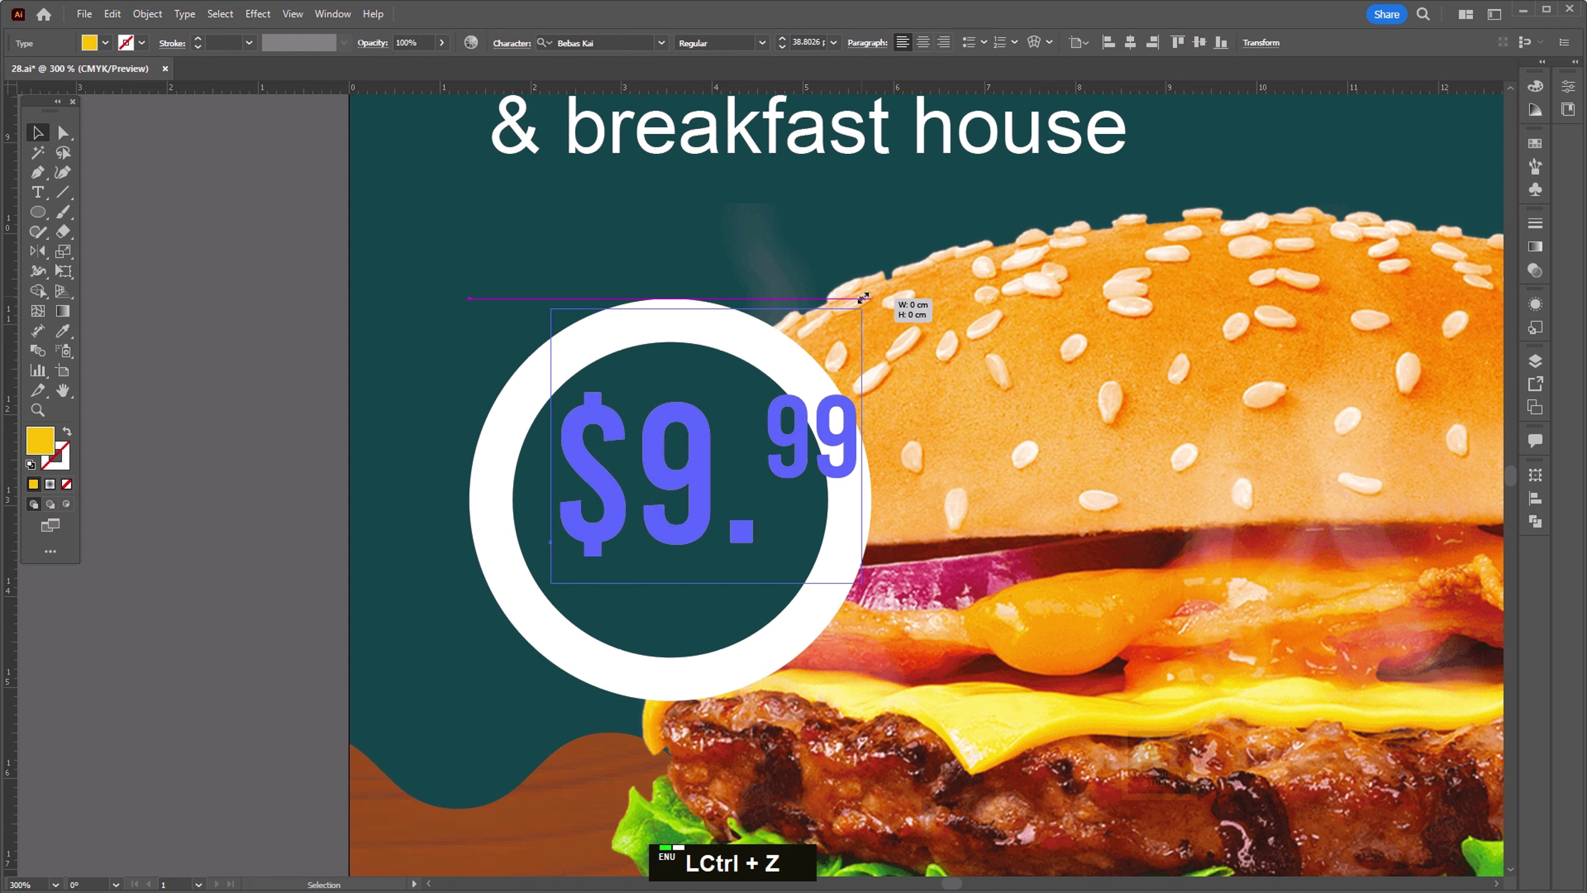
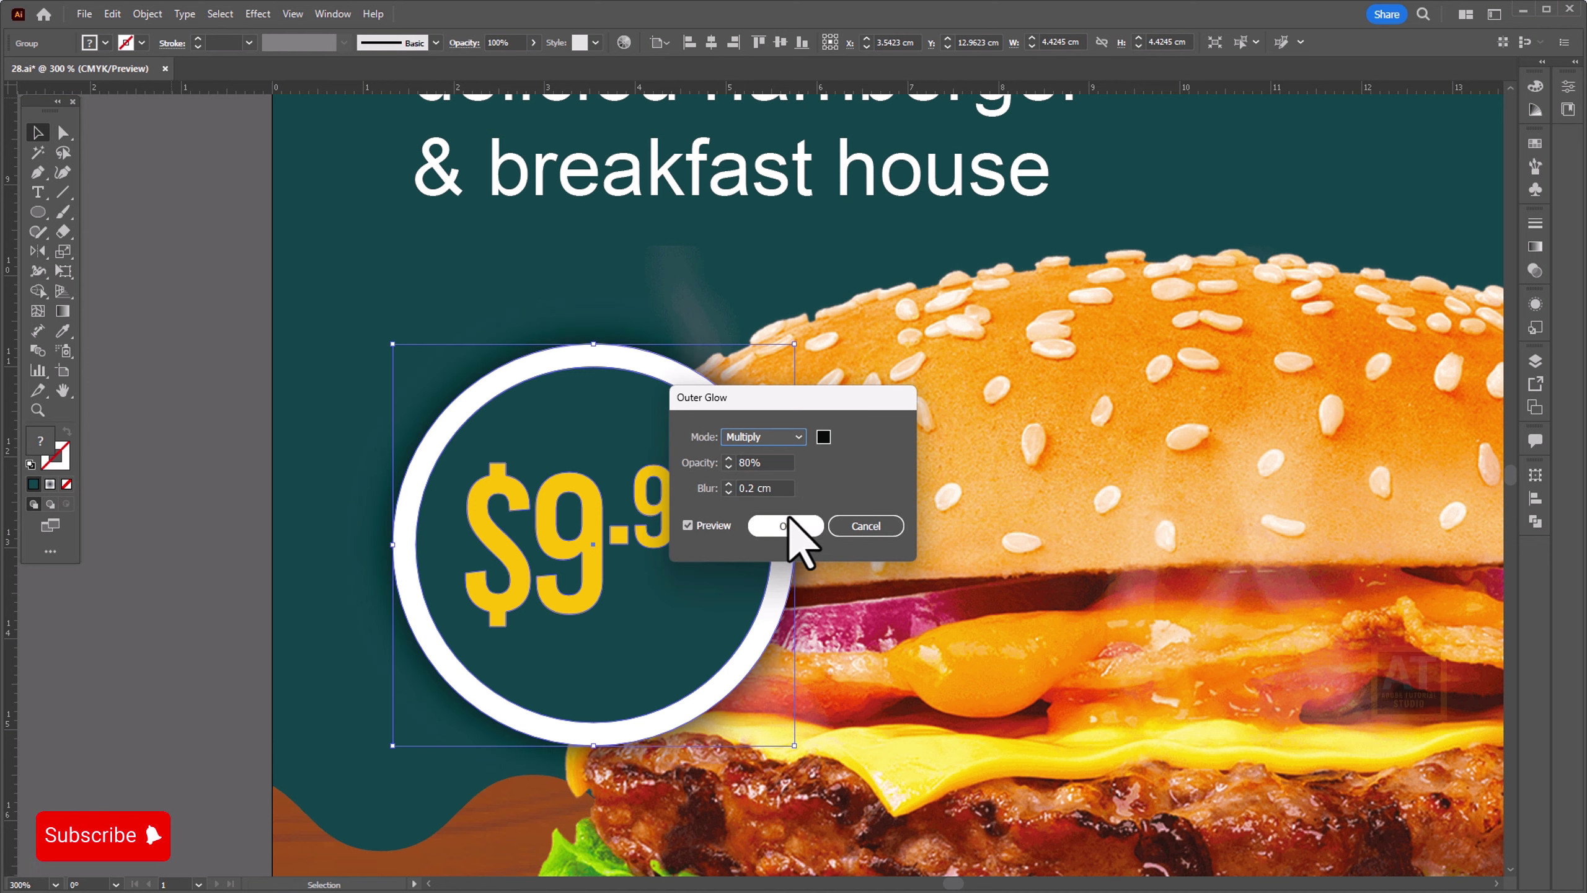
Step: Add a Multiply 80% 0.2 cm outer glow to the badge and a 20% drop shadow to the Burger title
key(ctrl+0)
key(space)
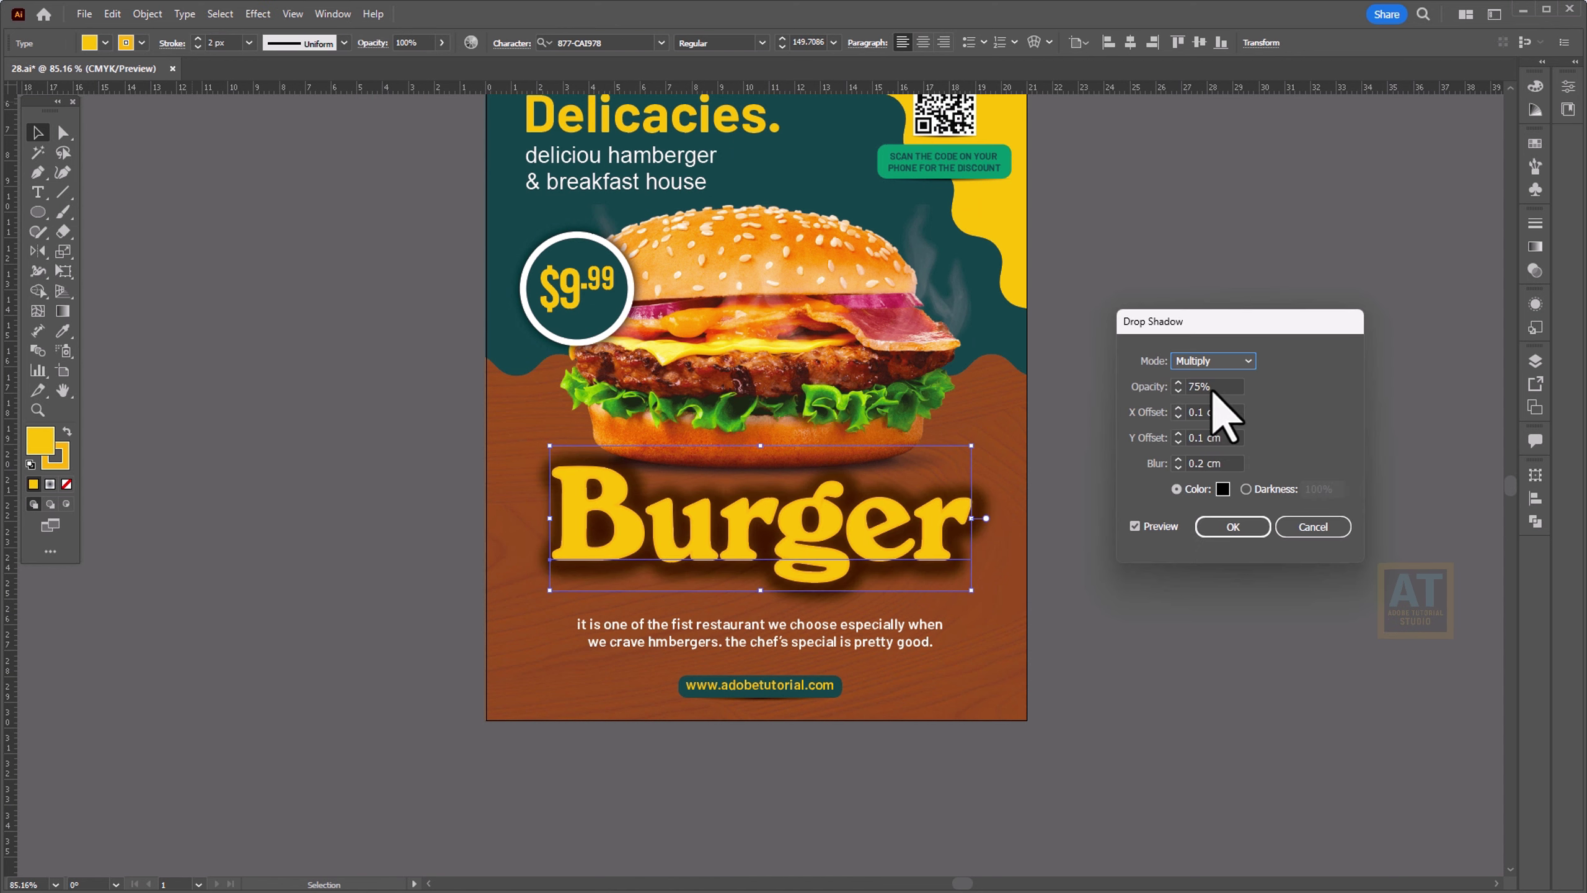
key(Tab)
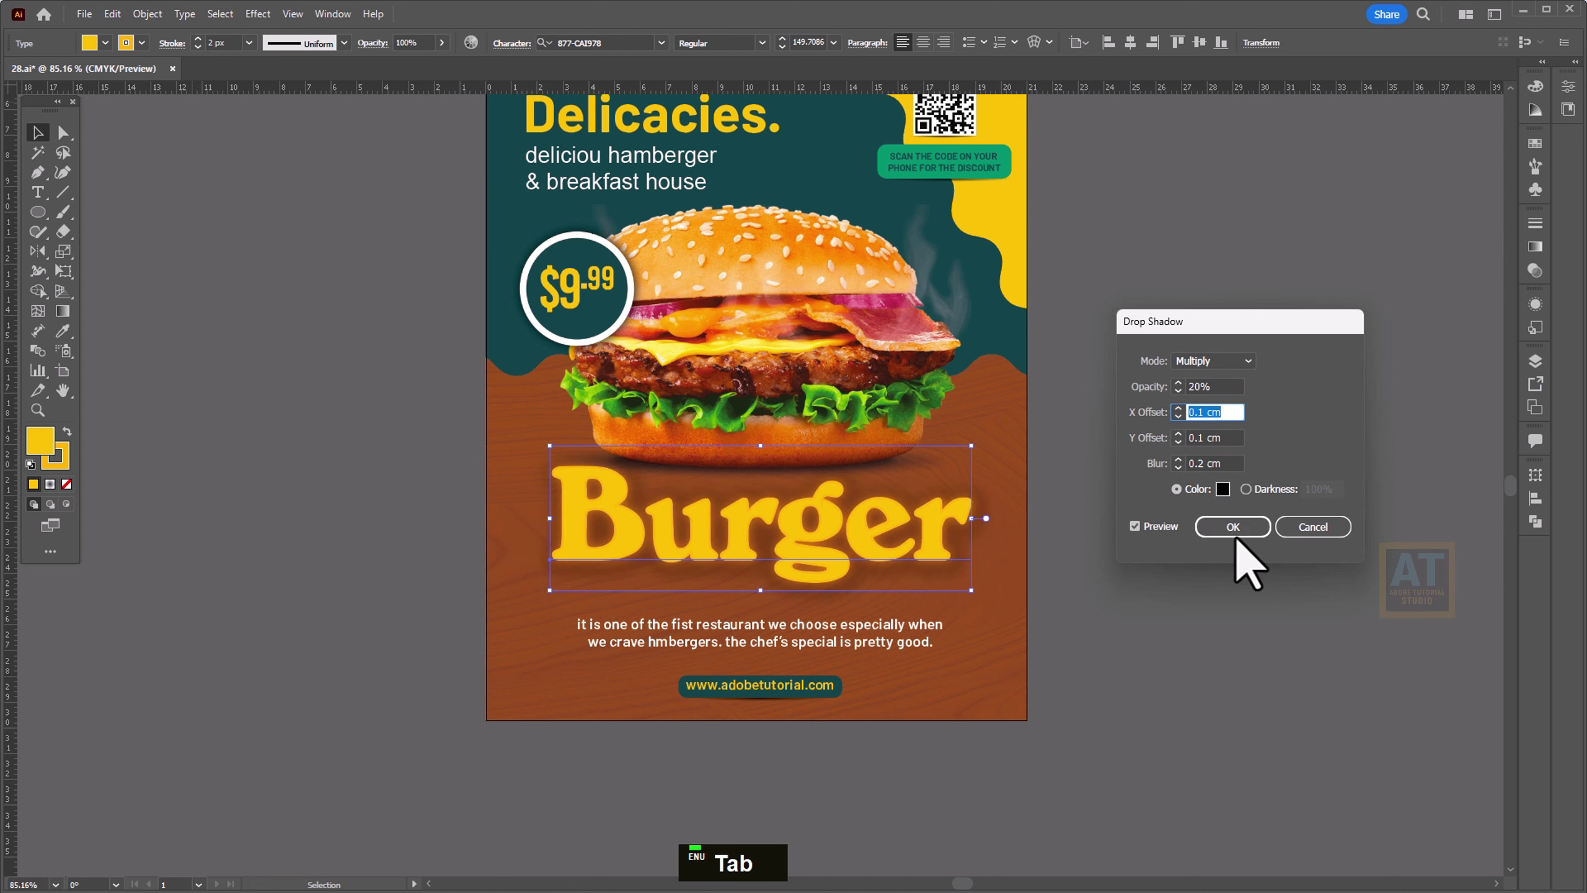
double_click(1167, 569)
key(space)
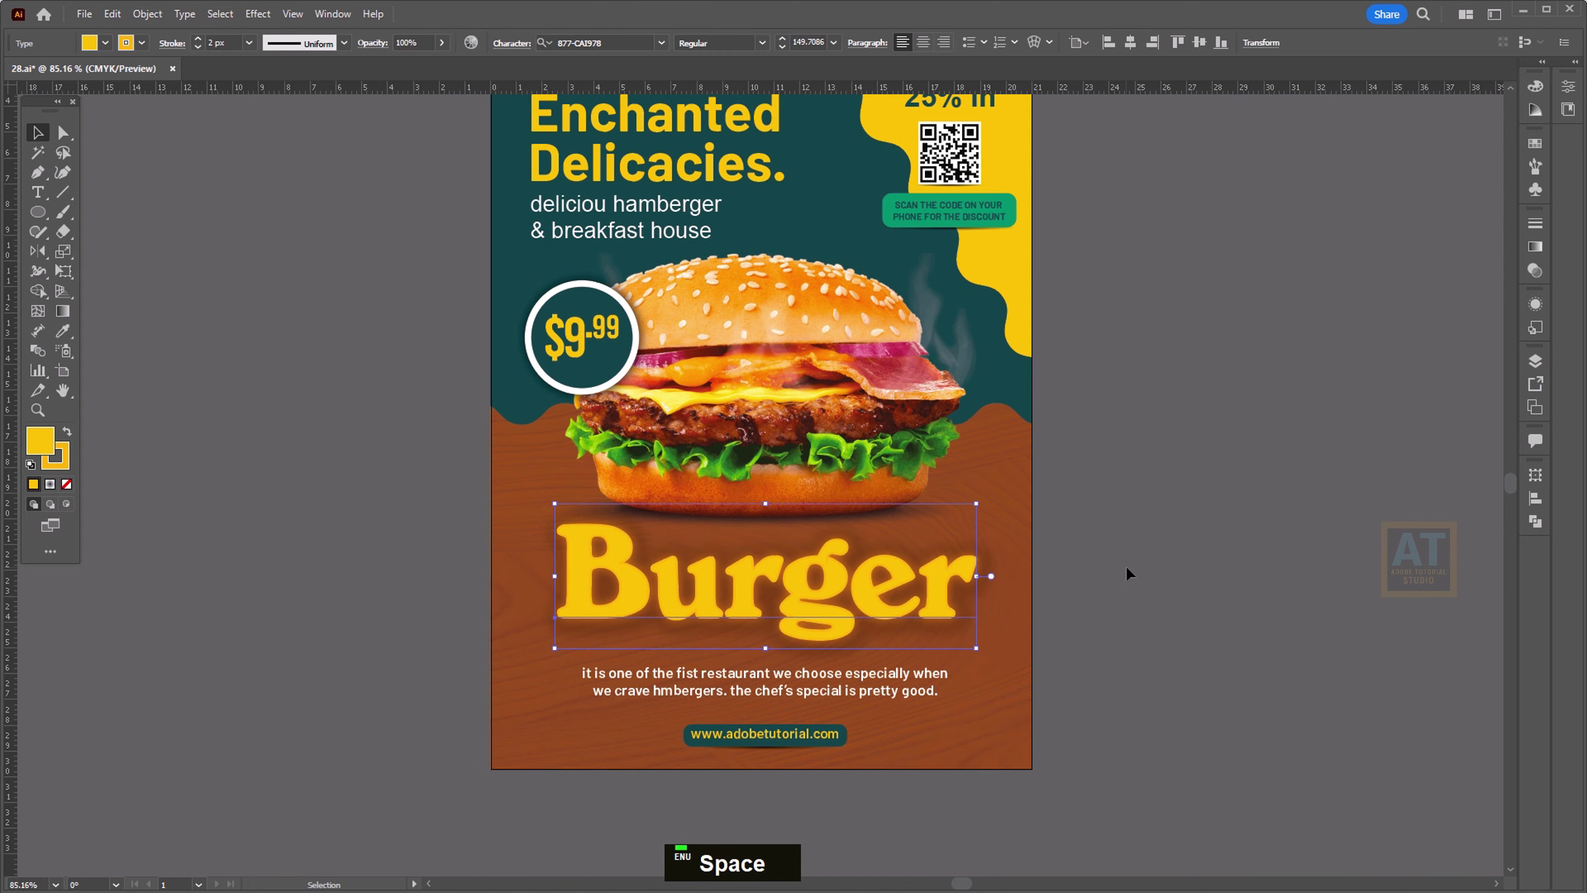
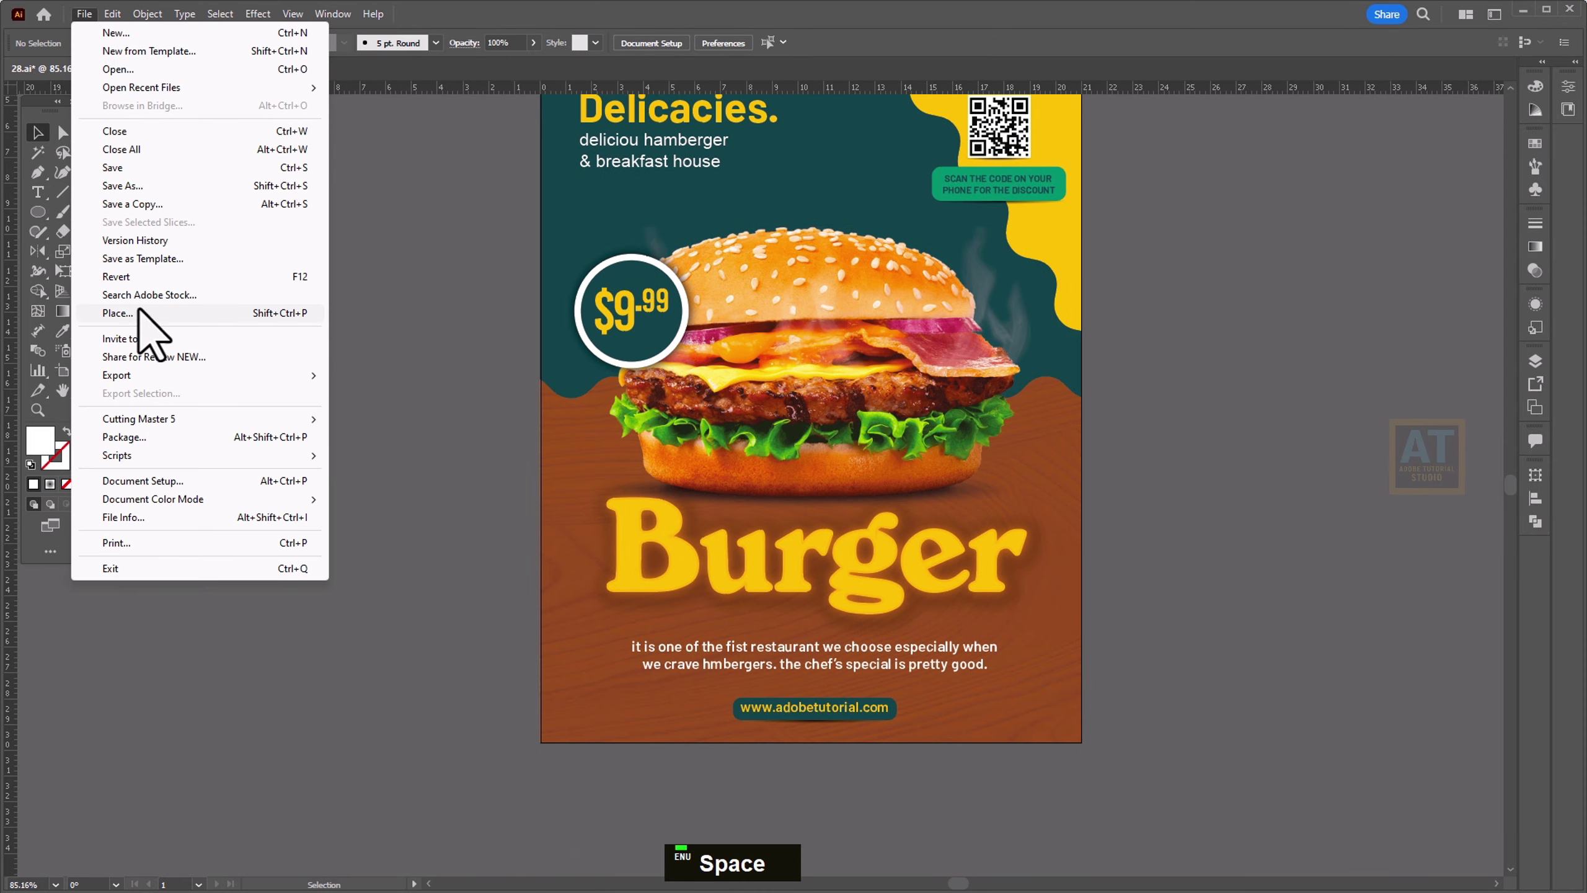
Step: Place the social icons file, delete the bottom row and group the remaining four icons
double_click(1140, 326)
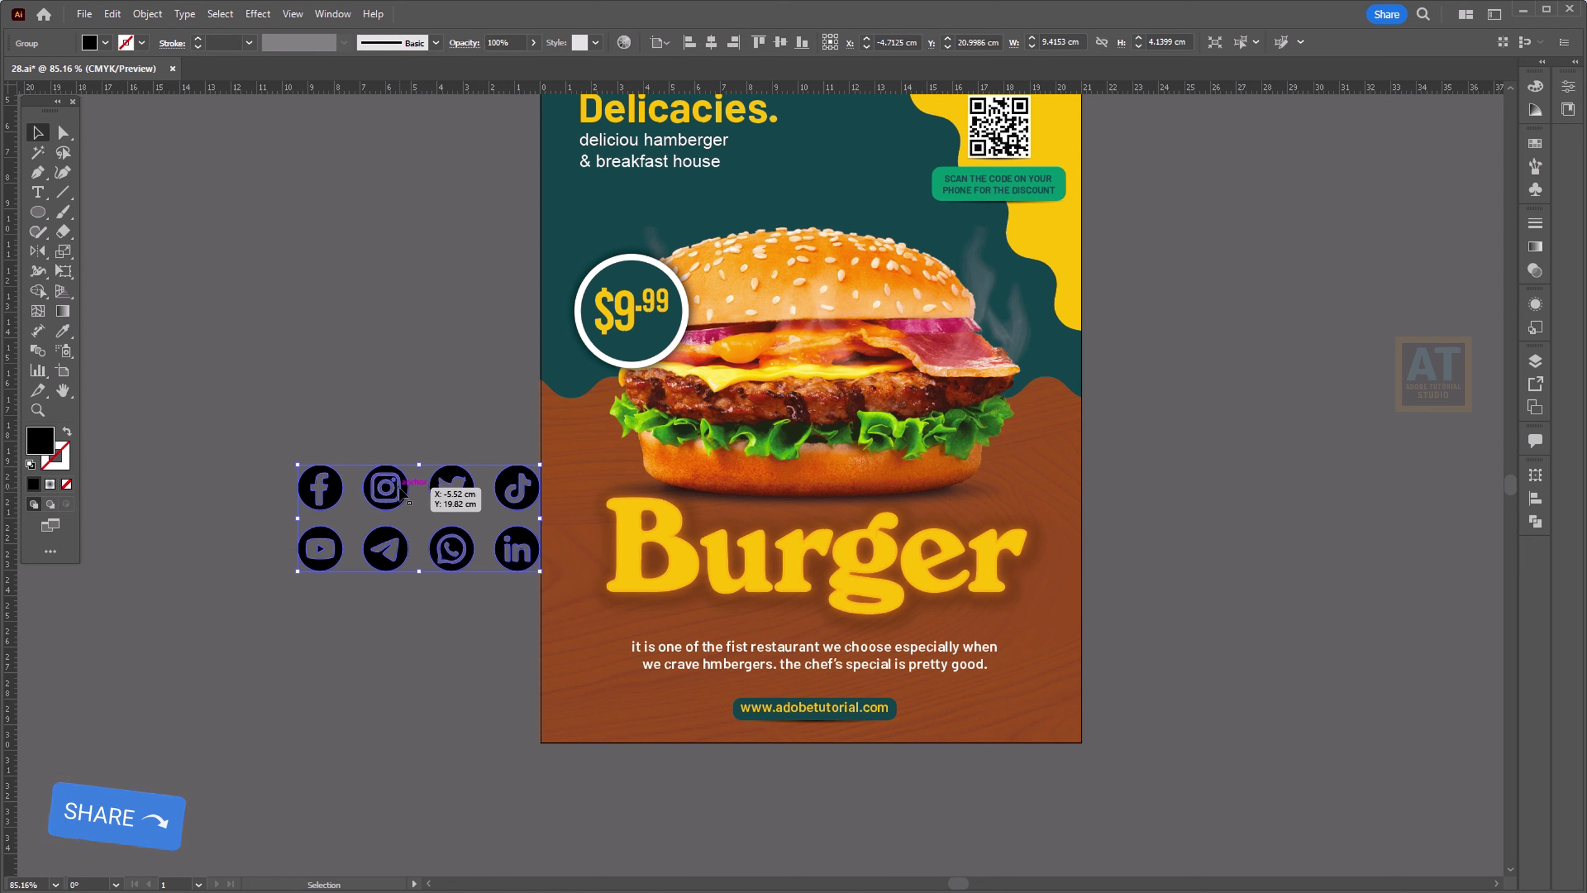
right_click(323, 485)
double_click(183, 628)
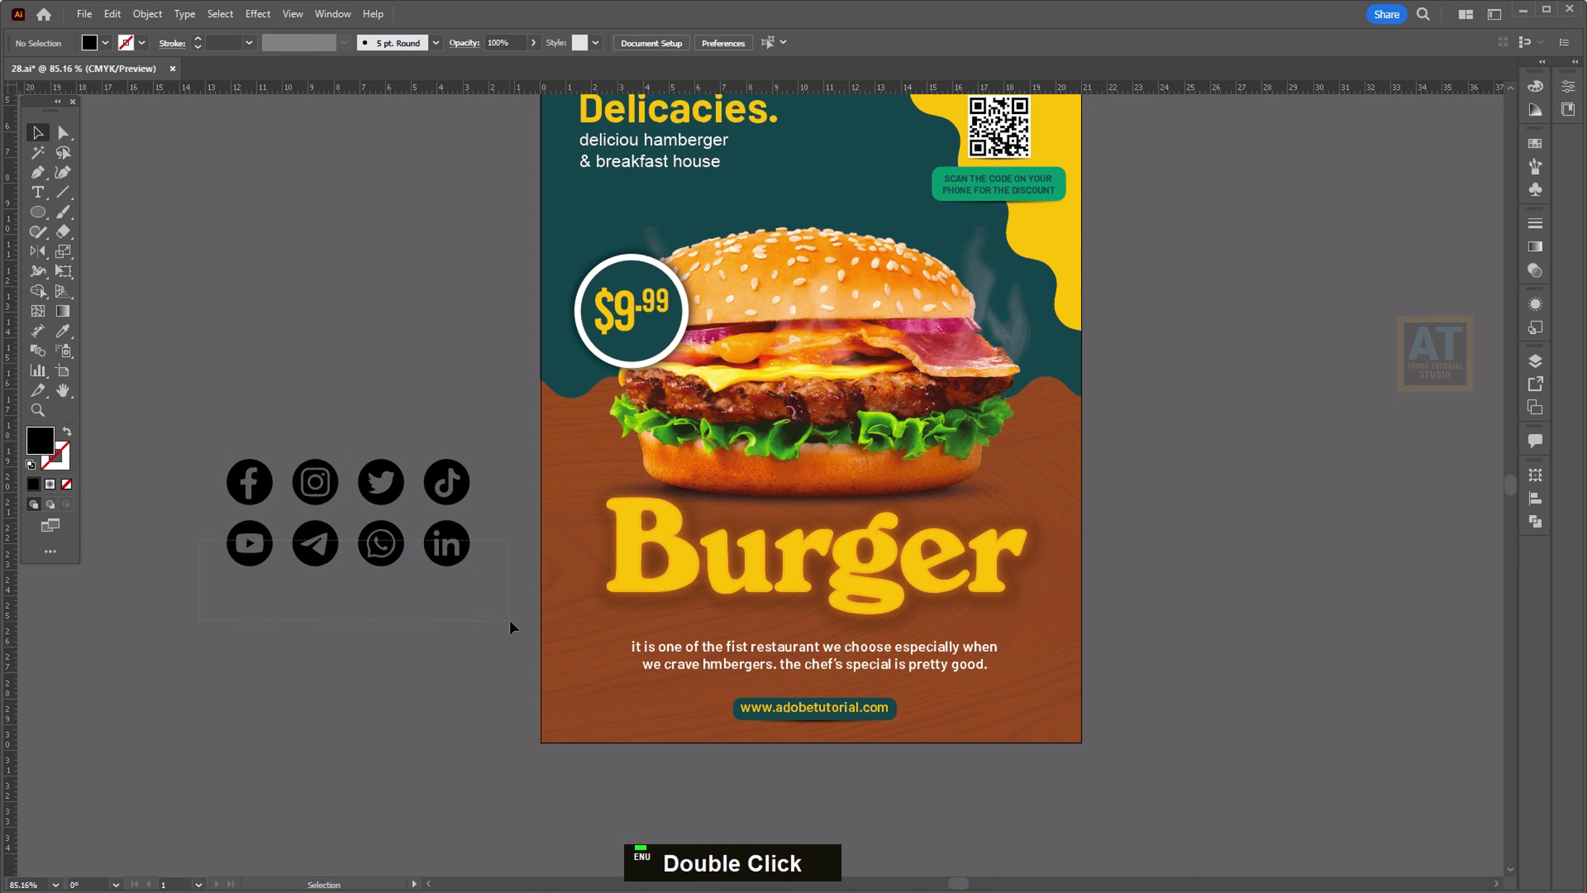
key(Delete)
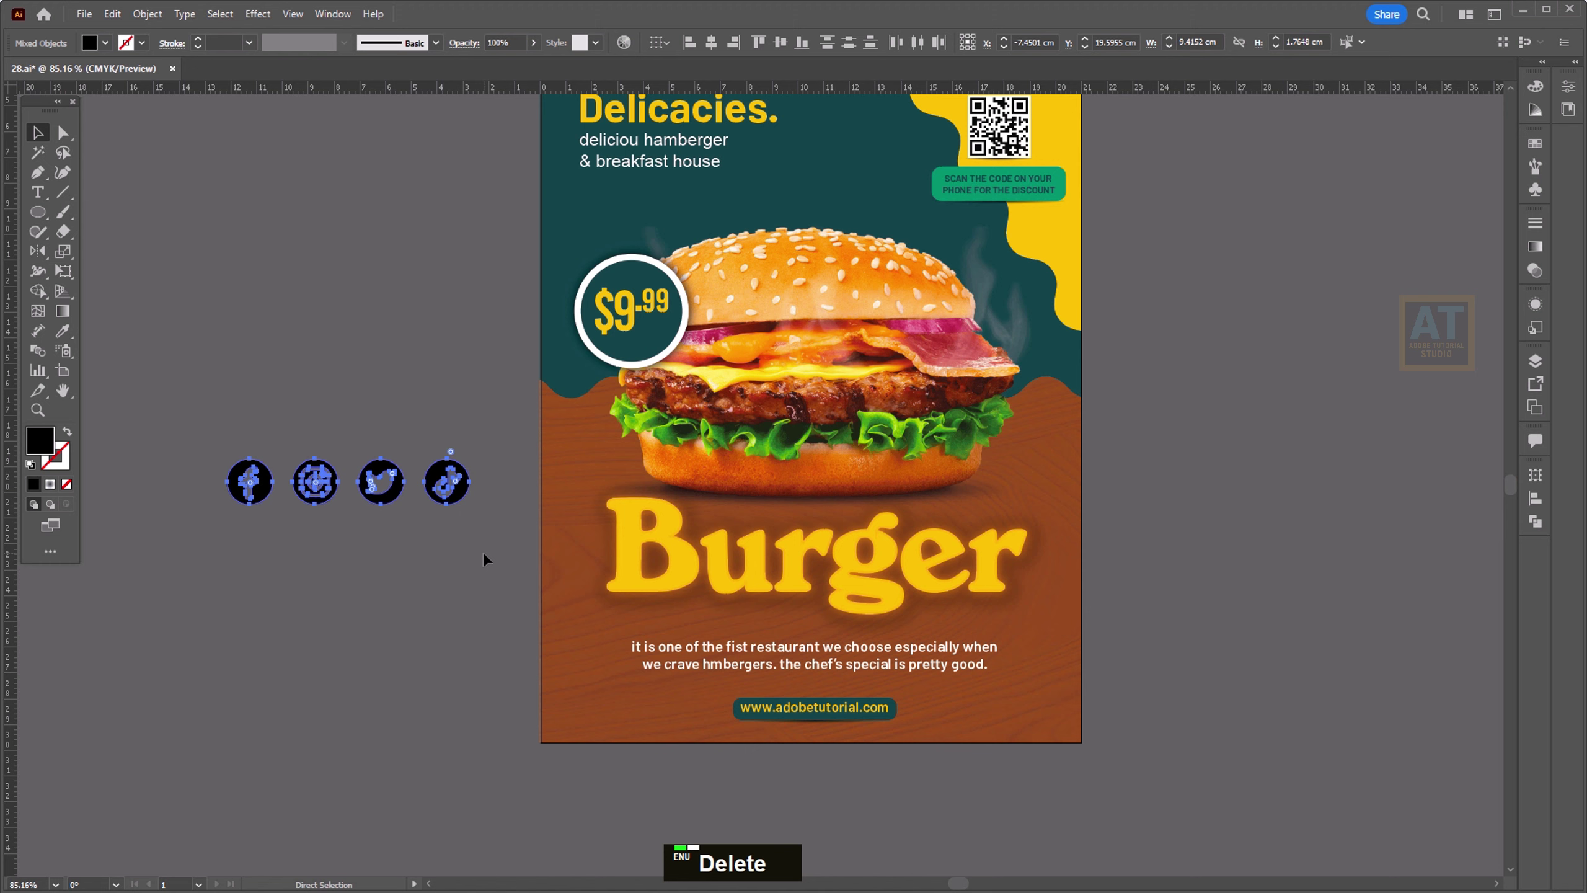
key(ctrl+g)
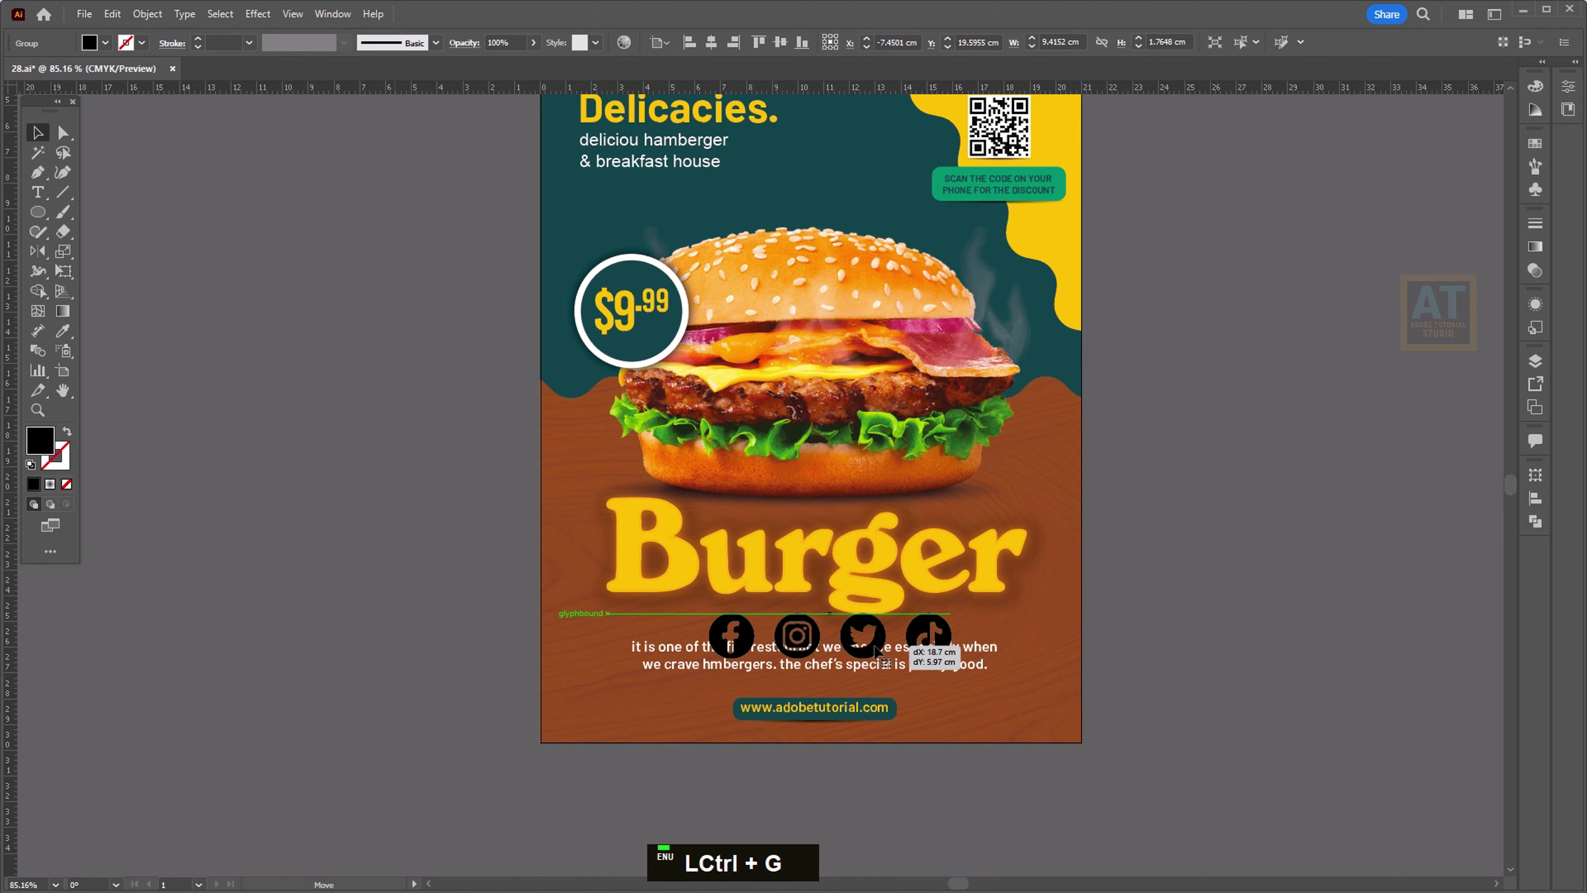
Step: Move the Facebook, Instagram, Twitter and TikTok icons onto the flyer's lower half and fill them white
scroll(up, 3)
scroll(up, 3)
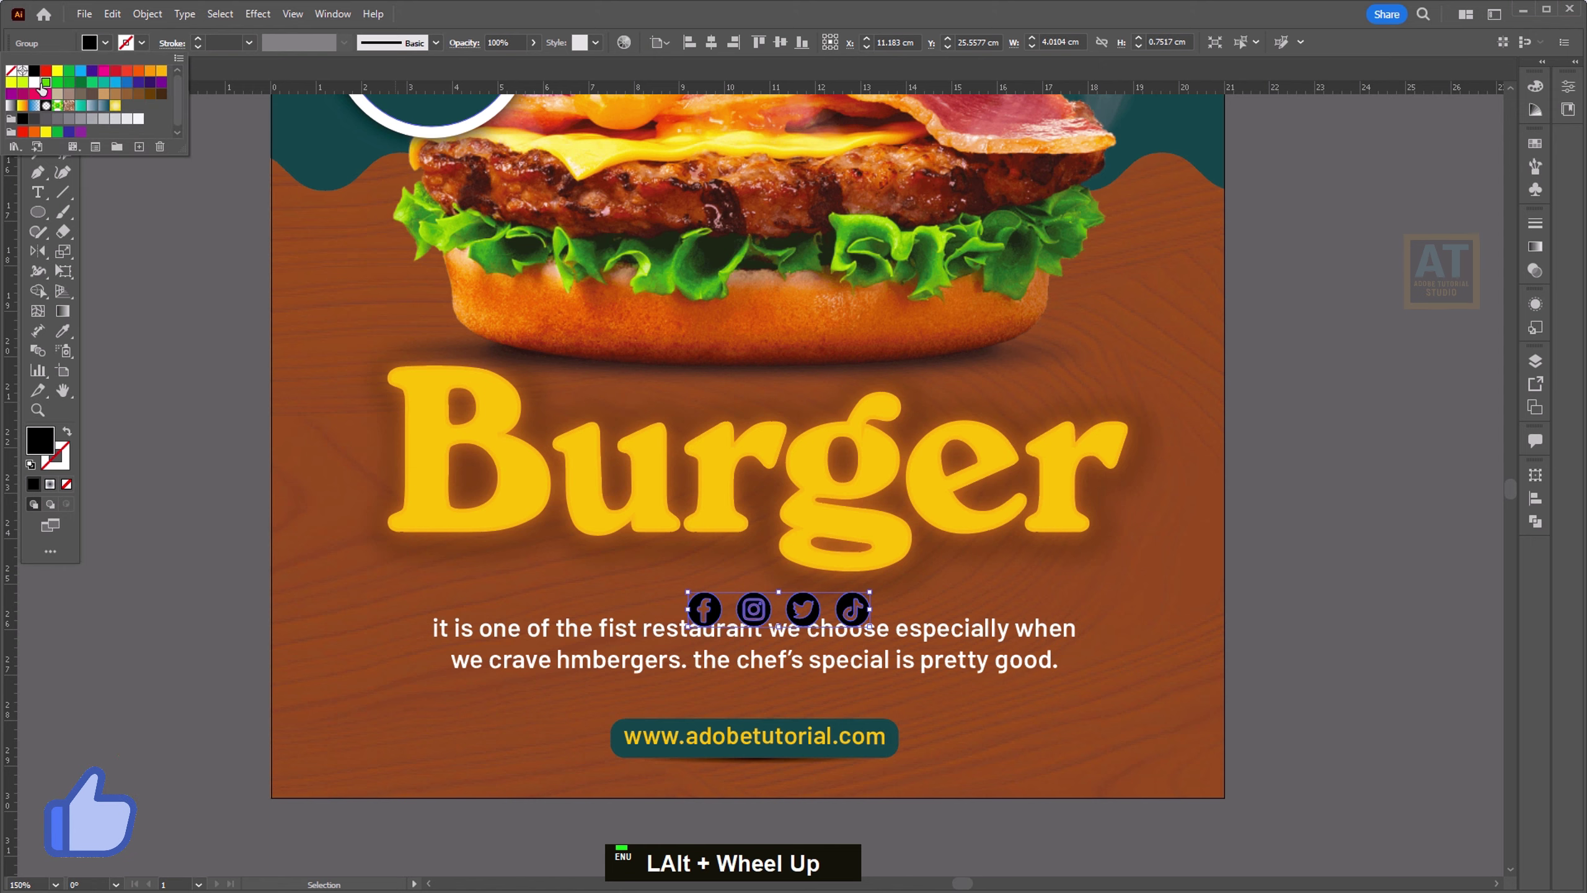
double_click(188, 425)
key(space)
scroll(down, 3)
Step: Centre the icon group horizontally beneath the website button, then fit the whole artboard in view
key(space)
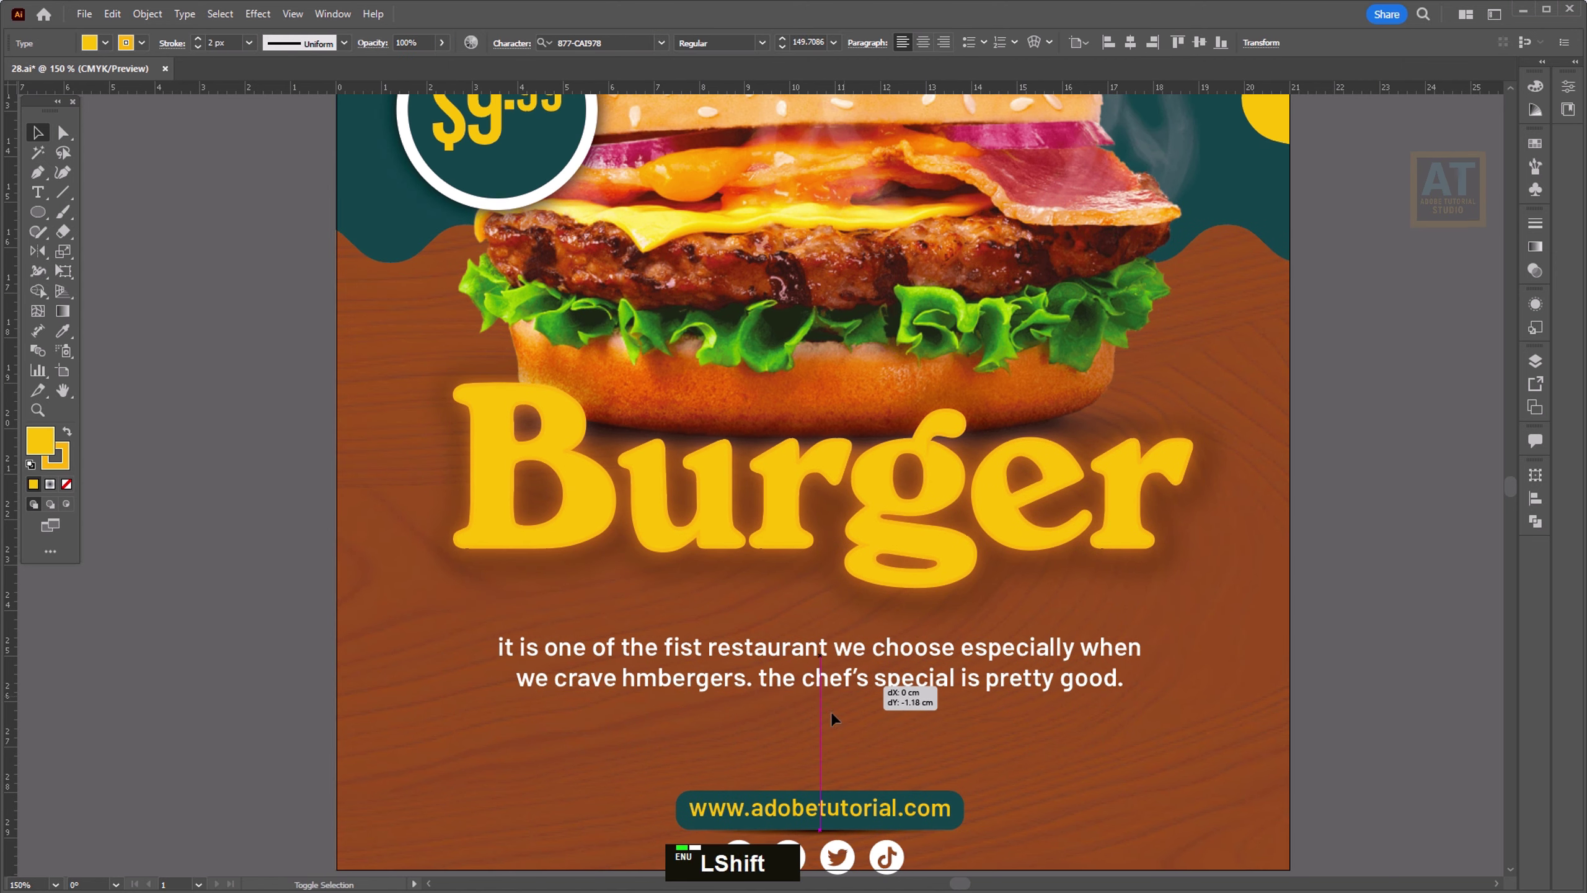
key(space)
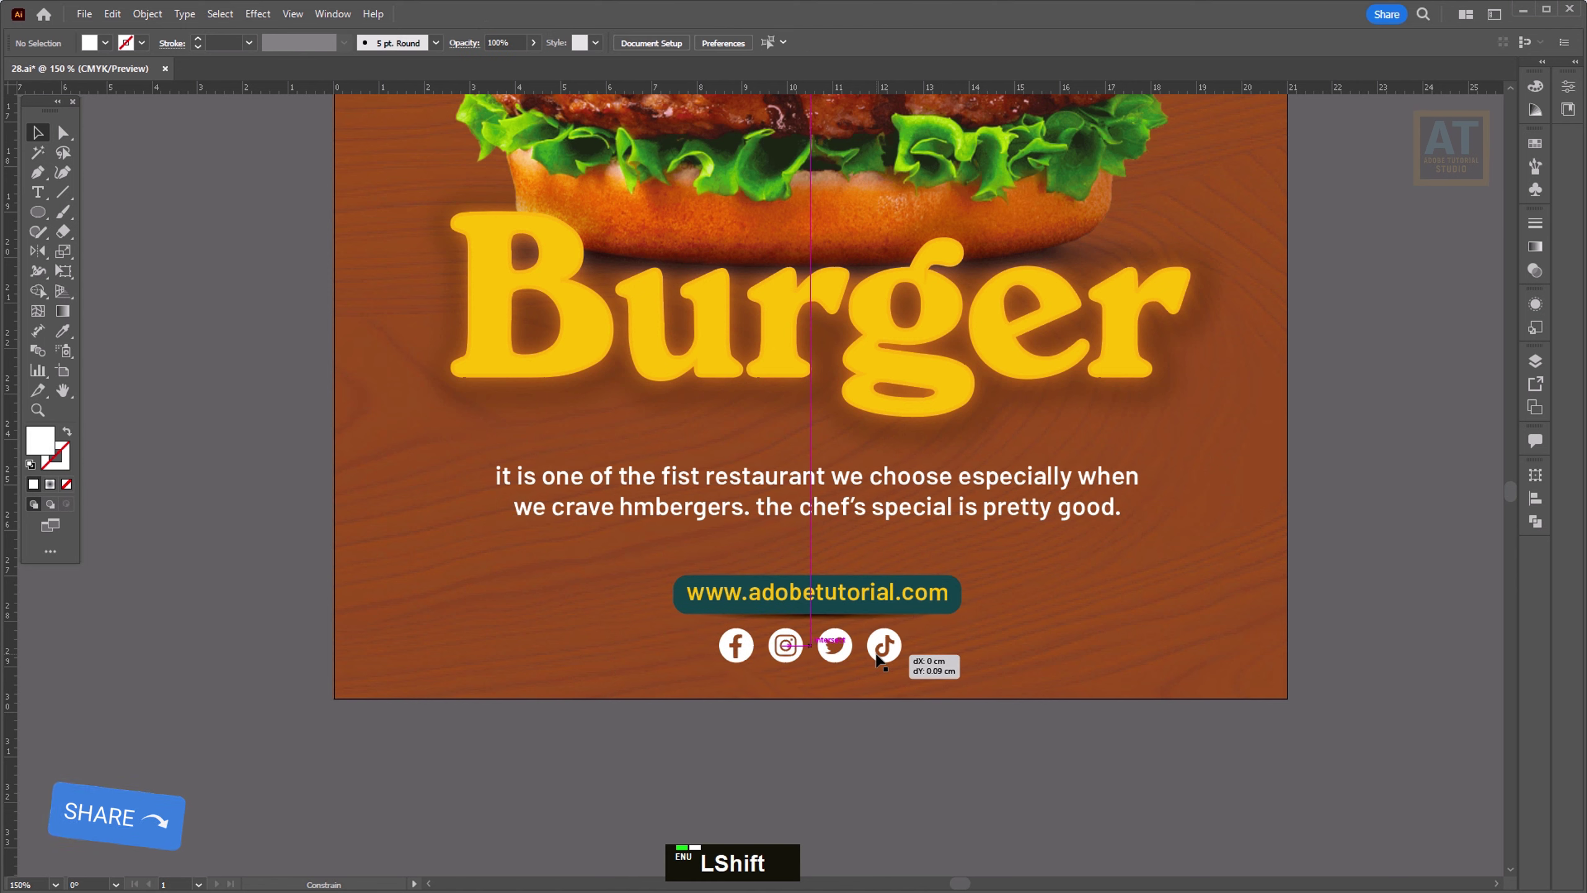
double_click(979, 737)
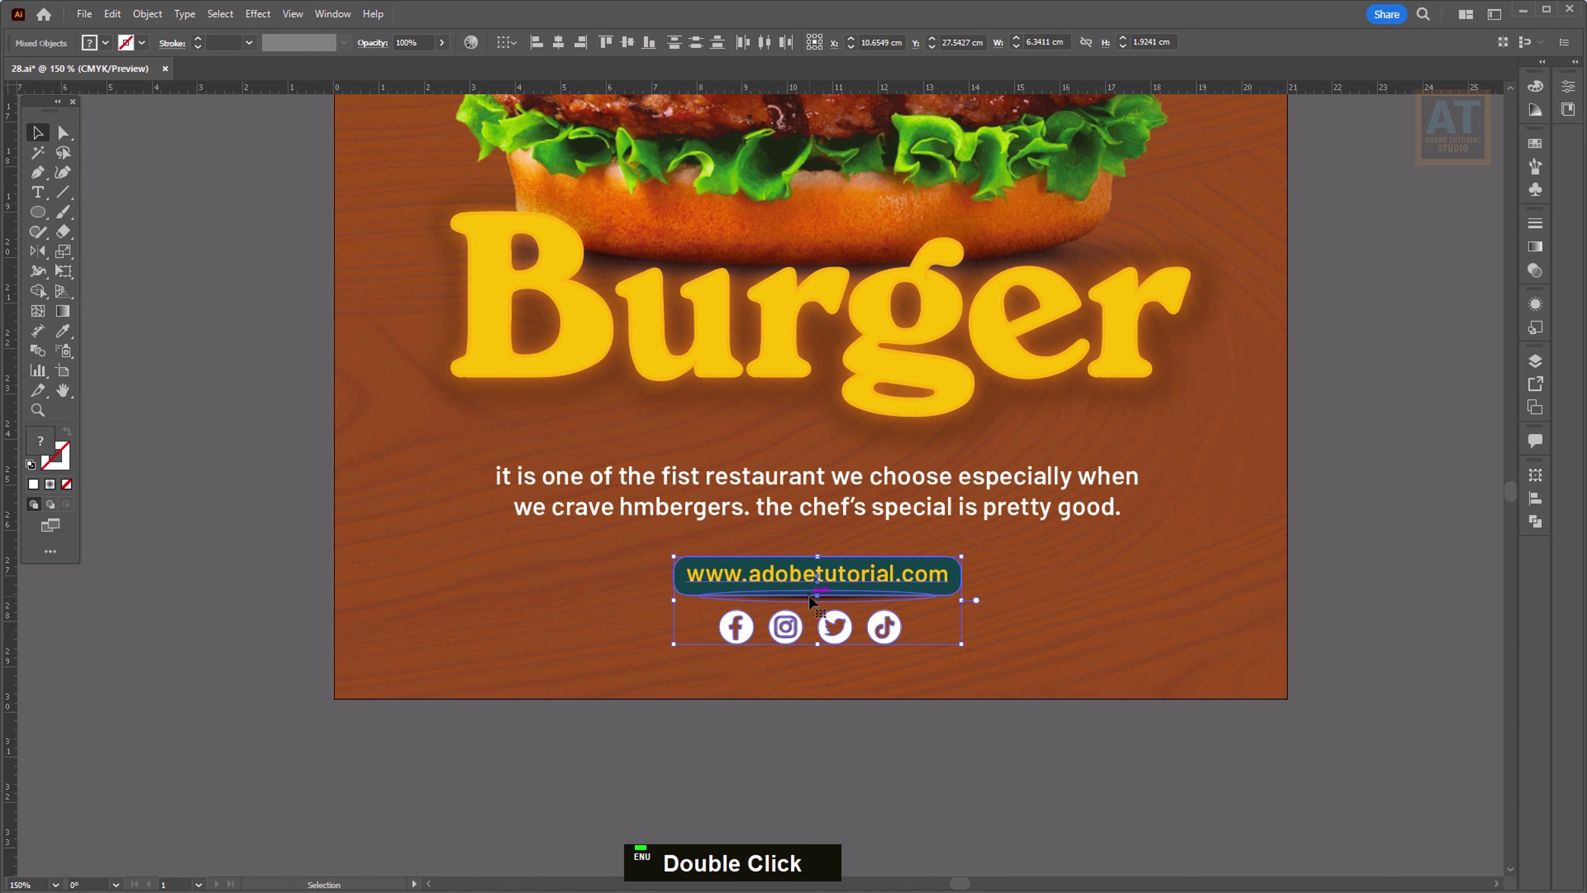
scroll(down, 3)
key(space)
key(ctrl+0)
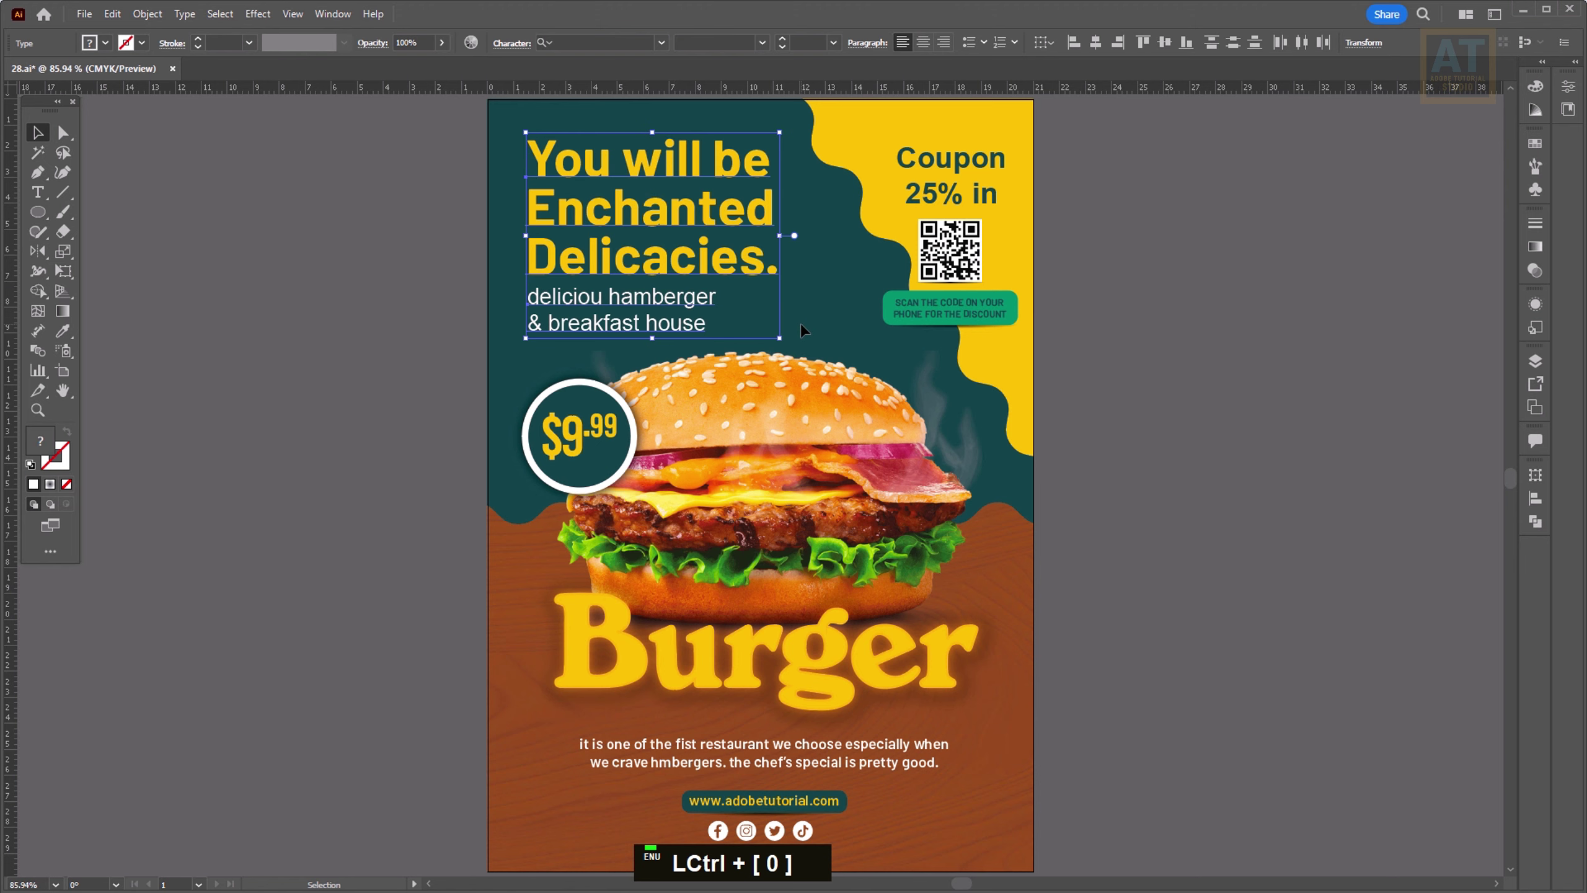
key(space)
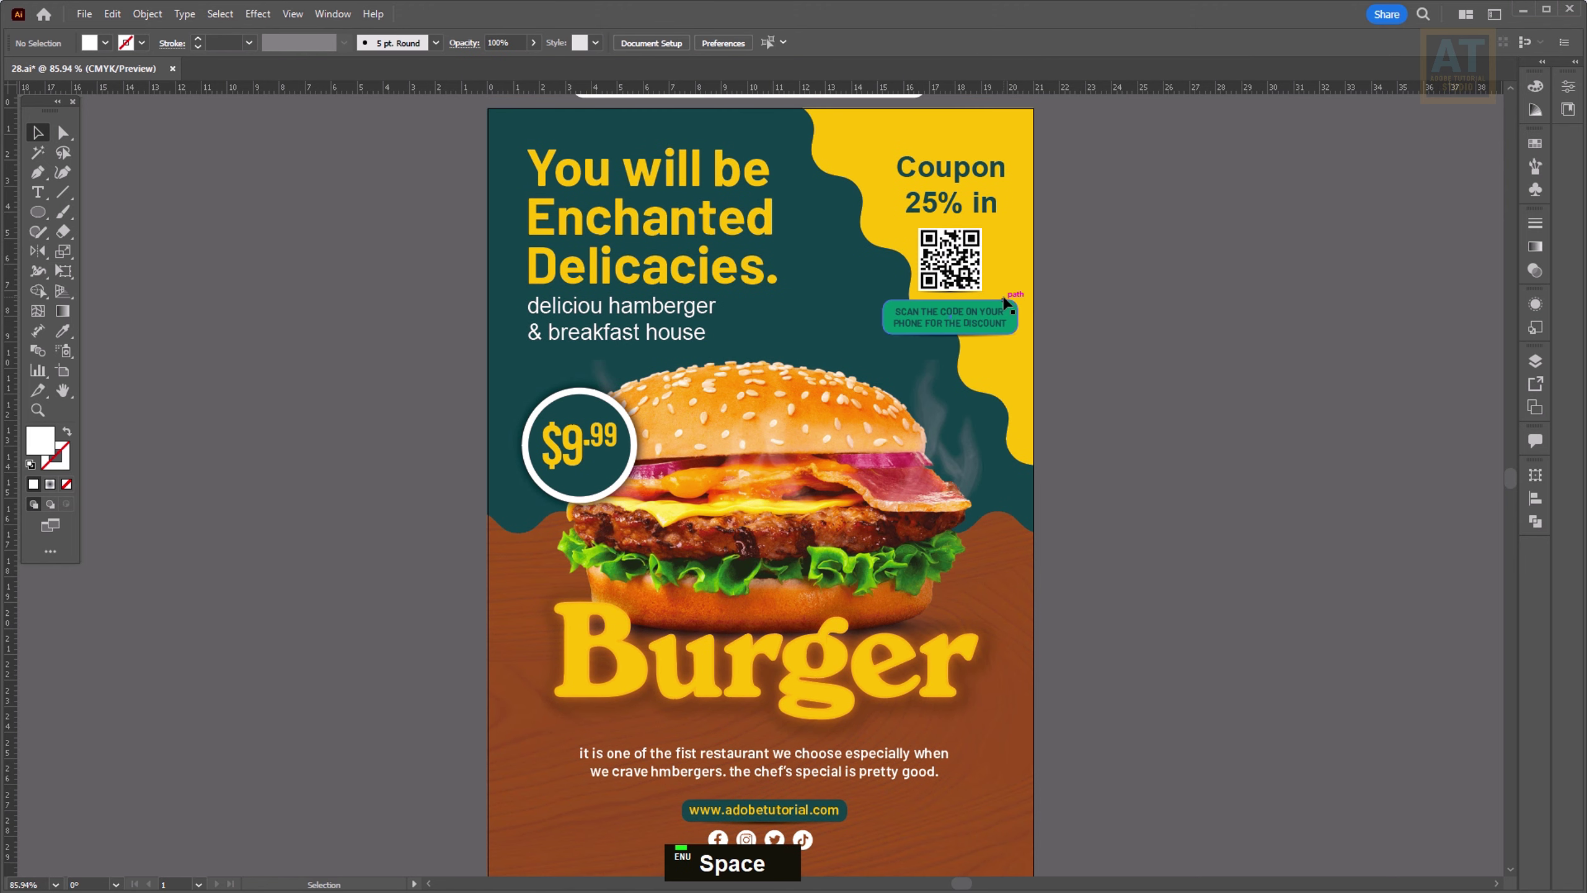